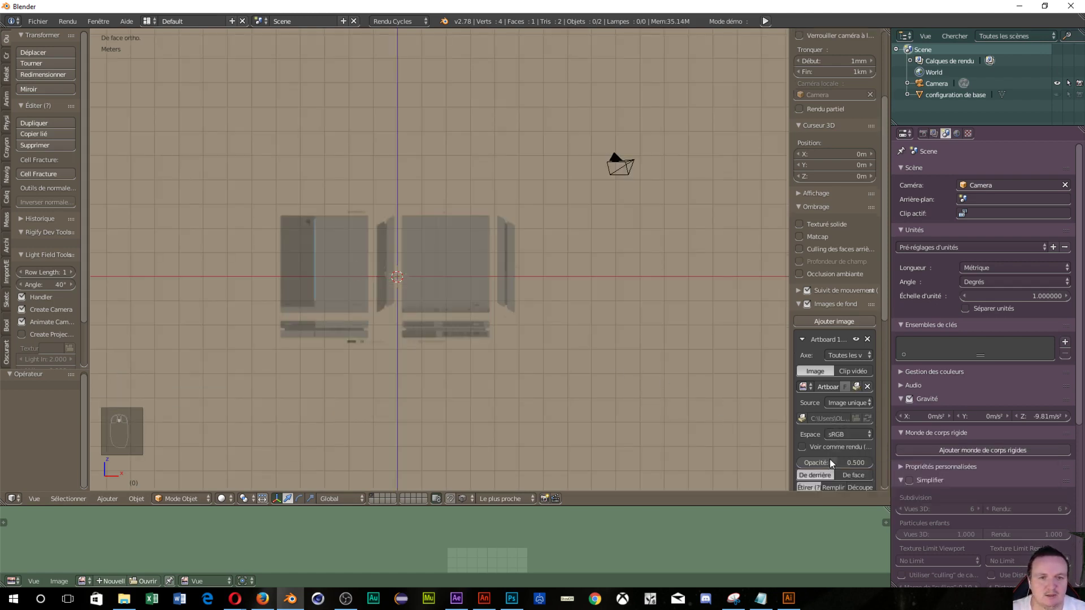
Step: Set the blueprint background opacity to 1.000 and zoom onto the 1:1 scale bar
{"action": "left_click_drag", "start_coordinate": [831, 465], "coordinate": [358, 359]}
{"action": "left_click_drag", "start_coordinate": [358, 359], "coordinate": [455, 363]}
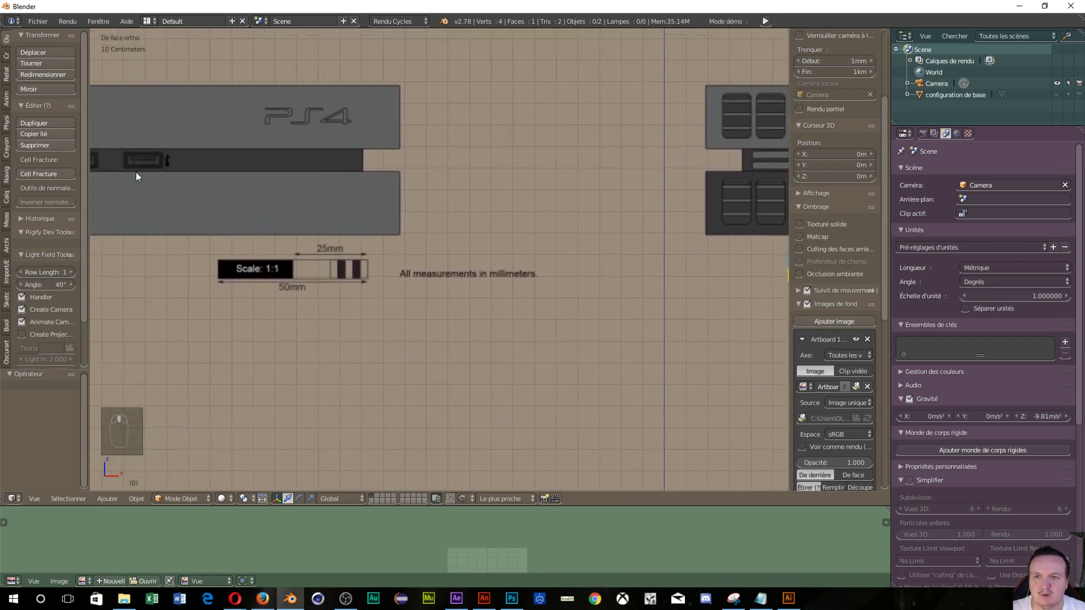
{"action": "left_click_drag", "start_coordinate": [254, 358], "coordinate": [254, 363]}
{"action": "middle_click", "coordinate": [384, 324]}
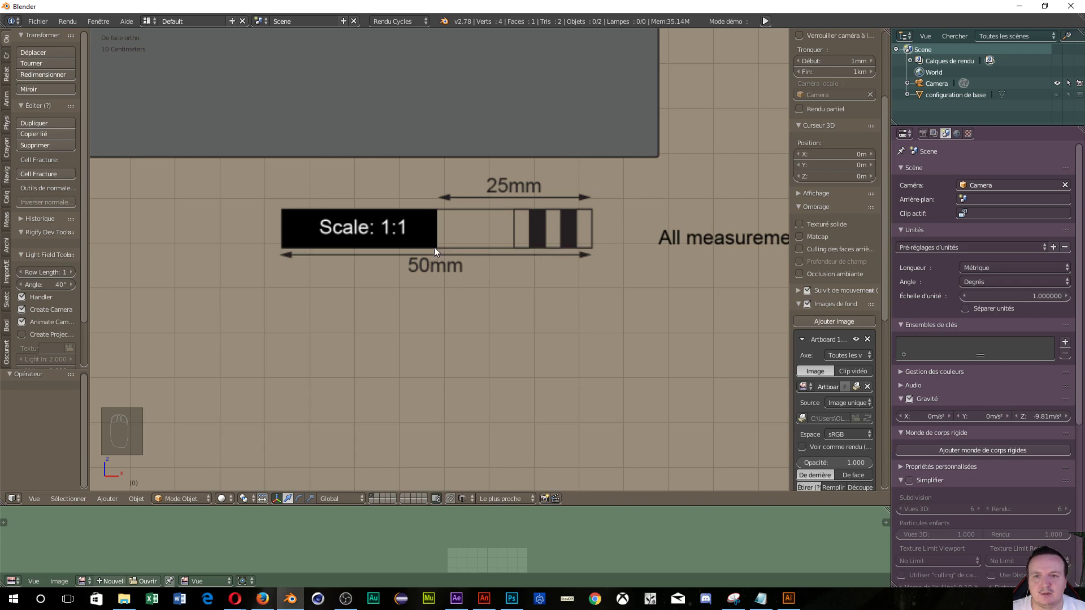
Step: Place the 3D cursor at the scale bar corner and size a new cube to 25 mm on X, Y and Z
{"action": "left_click_drag", "start_coordinate": [439, 251], "coordinate": [477, 338]}
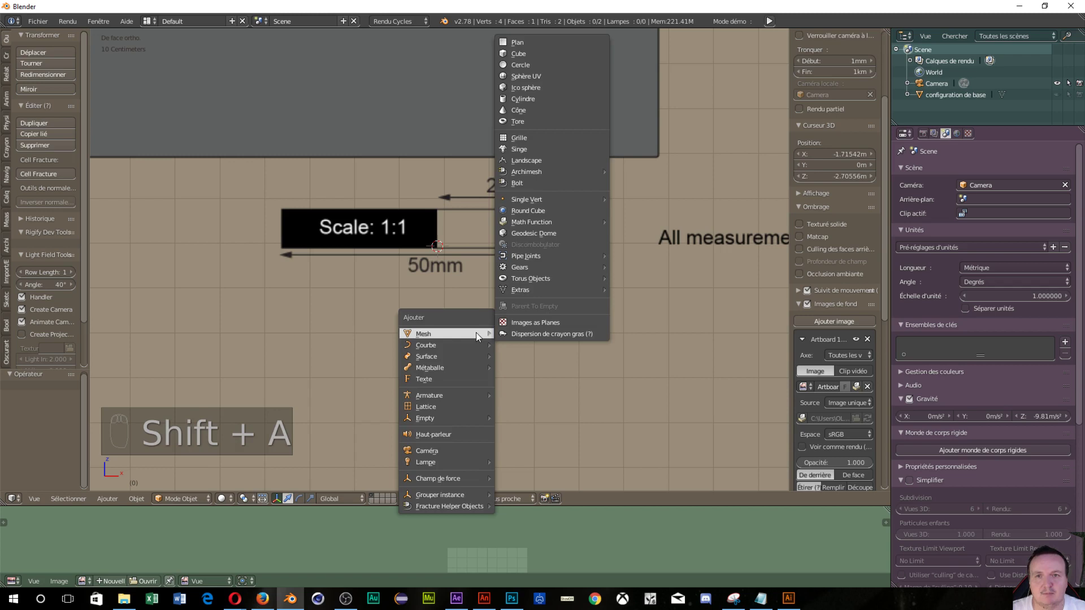
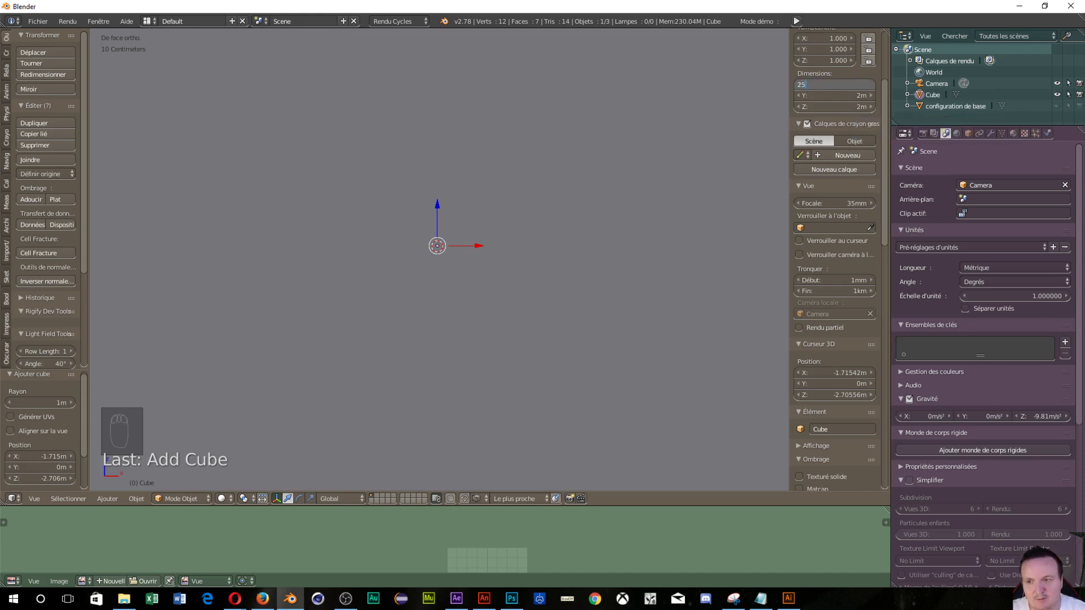
{"action": "key", "text": "m"}
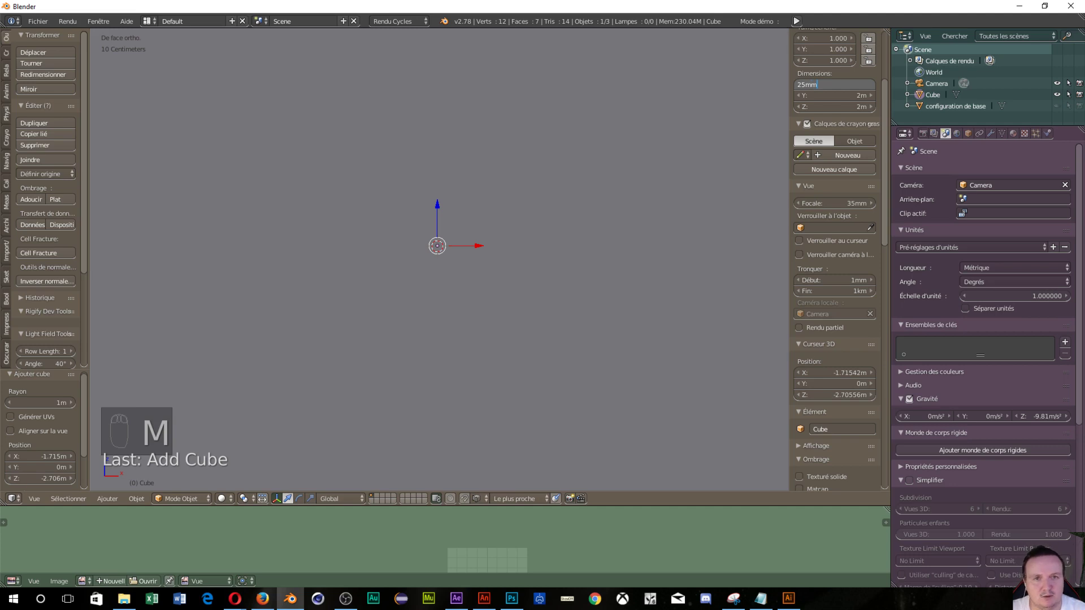
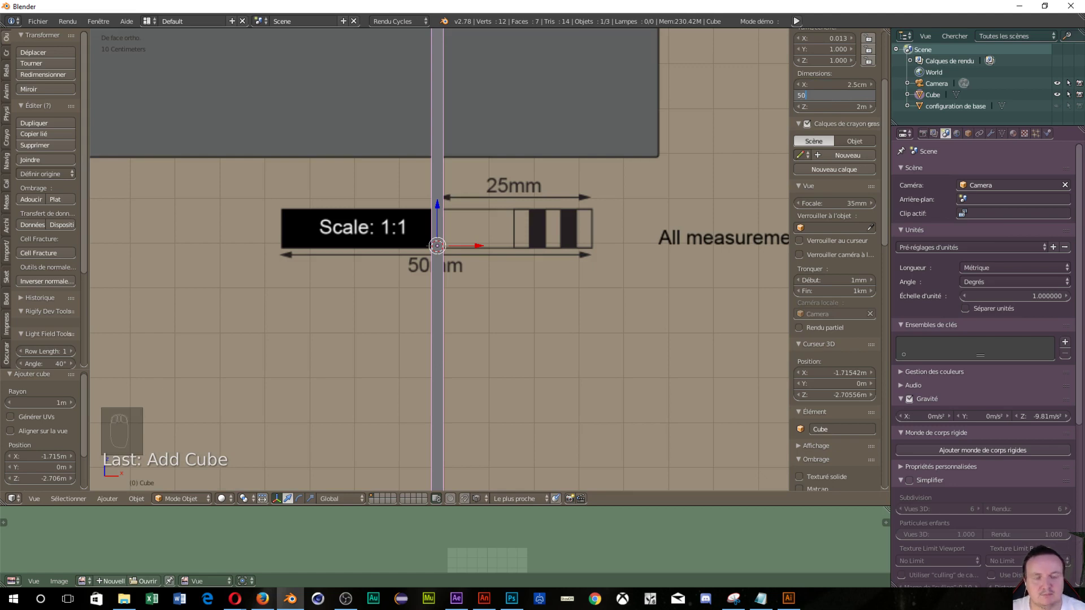
{"action": "key", "text": "m"}
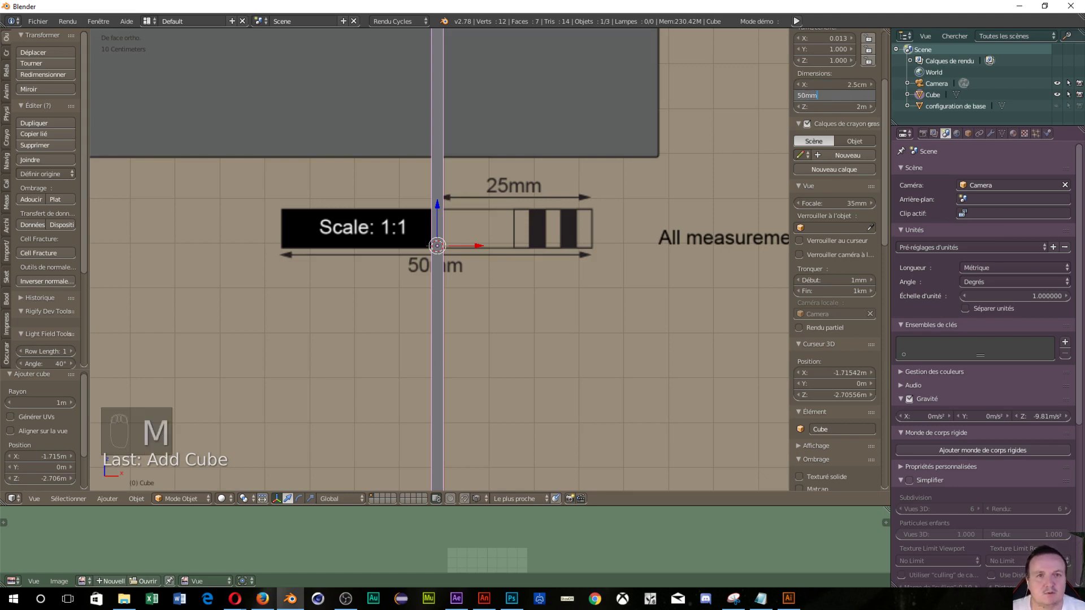
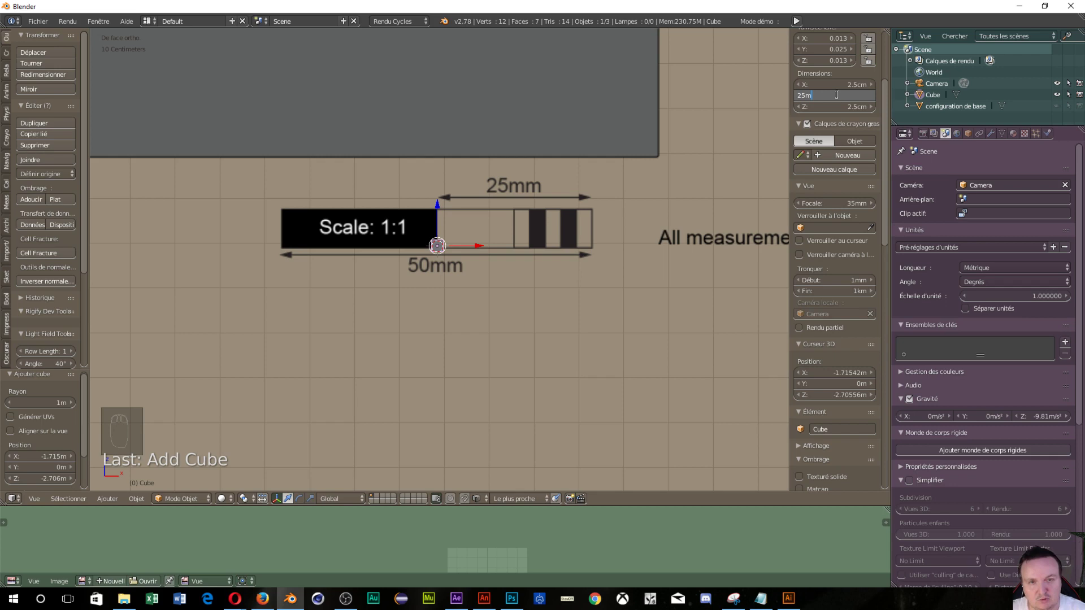
{"action": "key", "text": "m"}
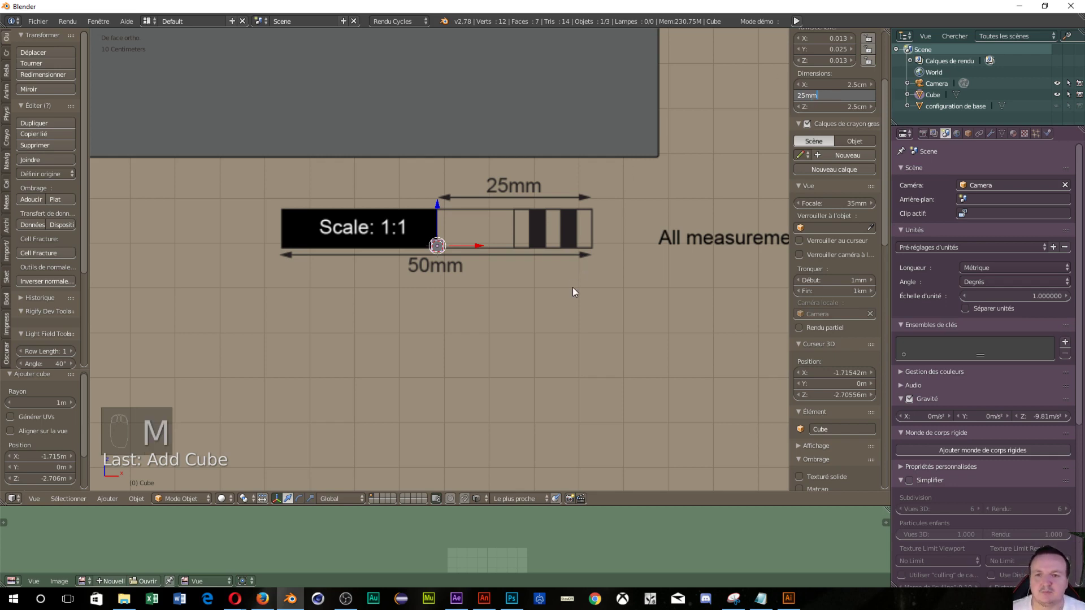
Step: Compare the tiny cube against the 25mm marking and lower the background image size toward 6.3 m
{"action": "middle_click", "coordinate": [483, 298]}
{"action": "left_click_drag", "start_coordinate": [660, 117], "coordinate": [386, 297]}
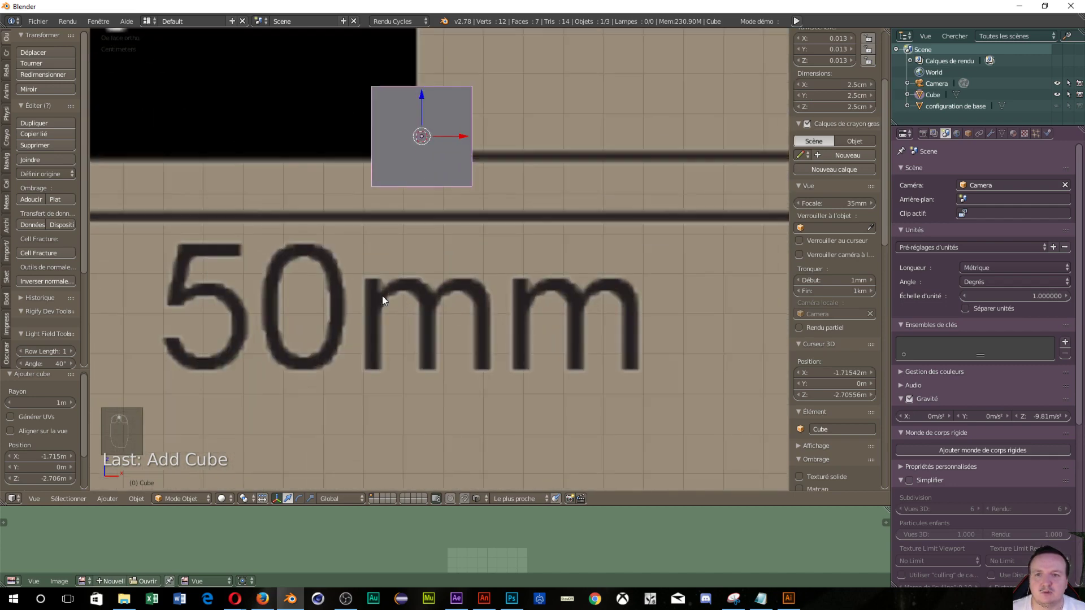
{"action": "middle_click", "coordinate": [508, 300]}
{"action": "middle_click", "coordinate": [445, 368]}
{"action": "middle_click", "coordinate": [428, 426]}
{"action": "middle_click", "coordinate": [482, 355]}
{"action": "left_click_drag", "start_coordinate": [484, 348], "coordinate": [567, 305]}
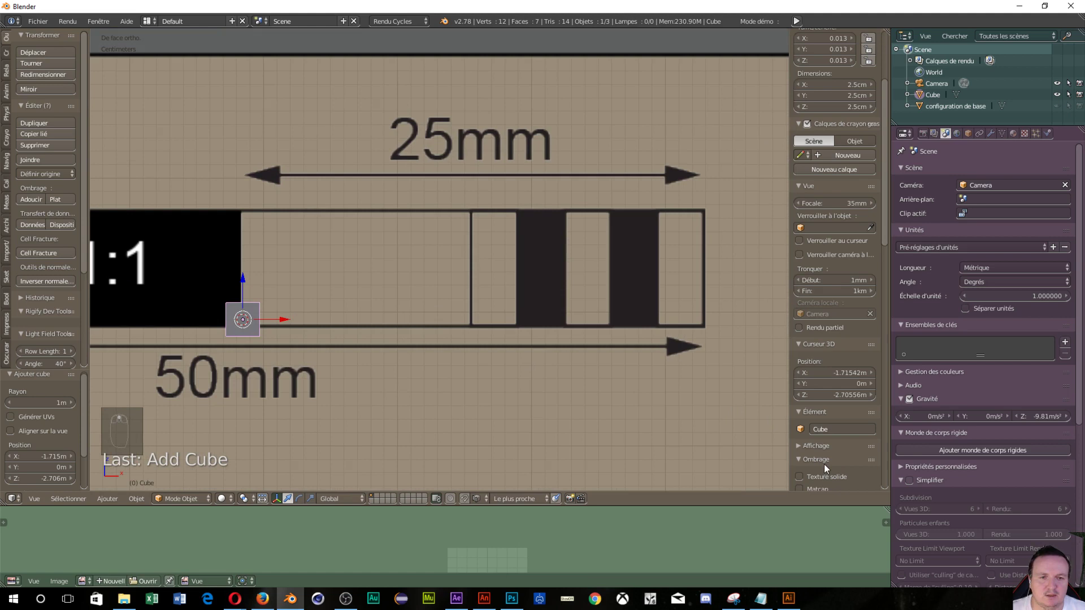
{"action": "middle_click", "coordinate": [820, 327]}
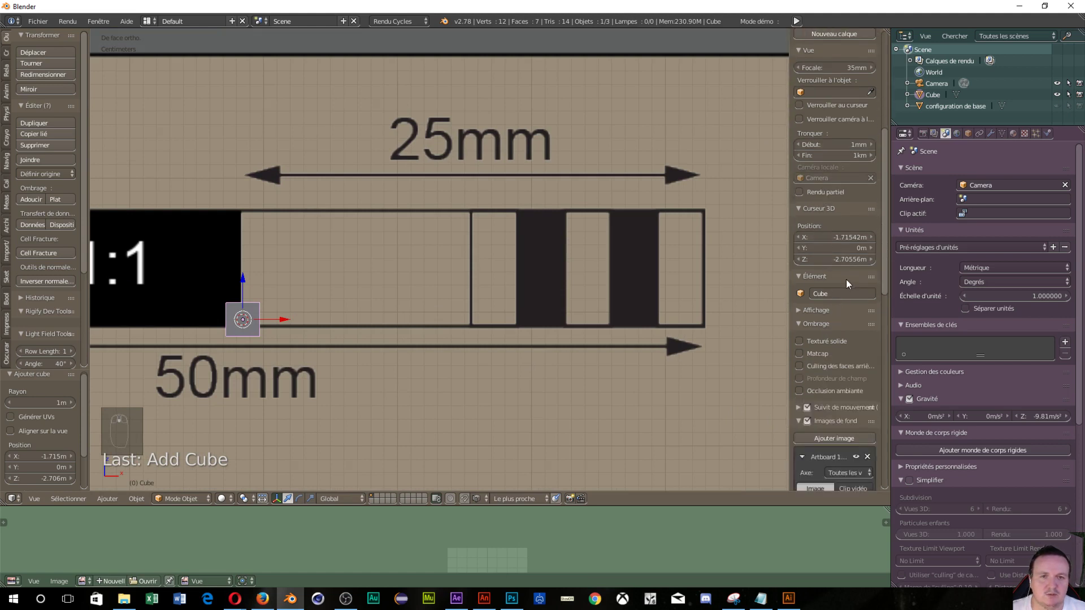
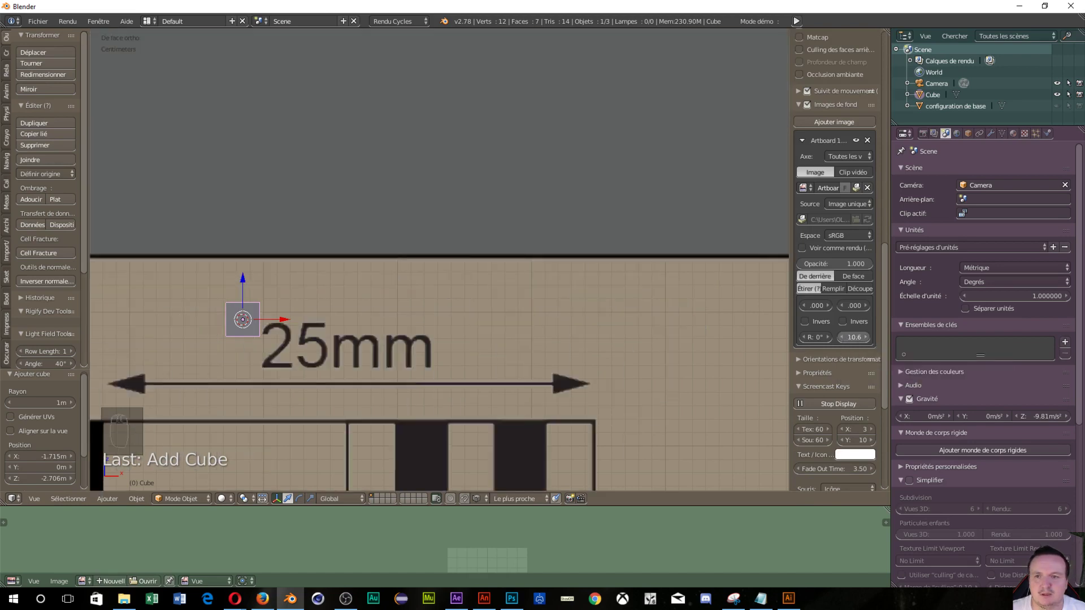
{"action": "middle_click", "coordinate": [480, 252]}
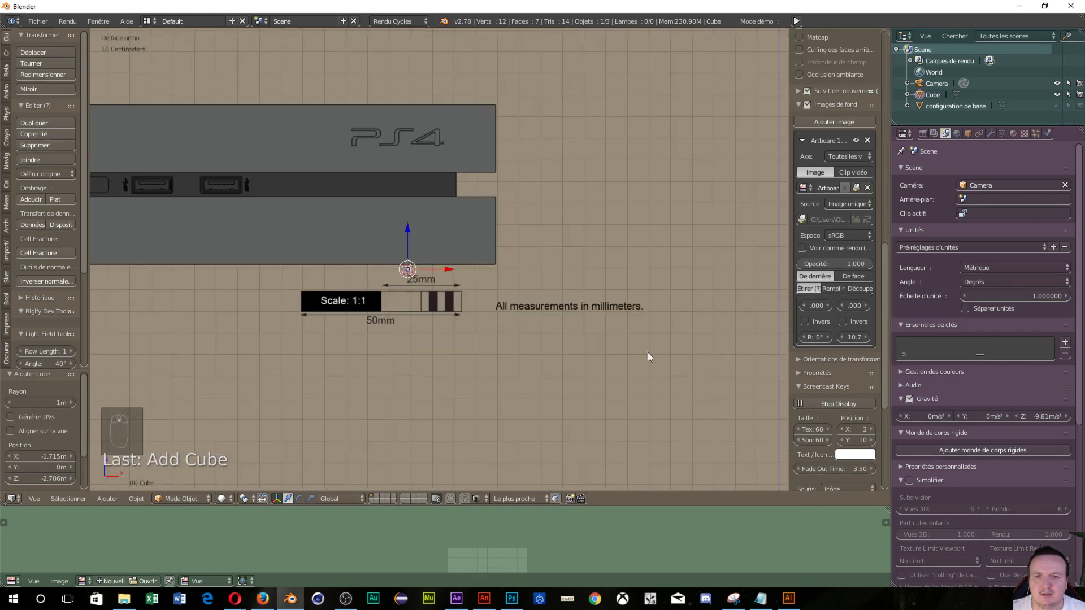
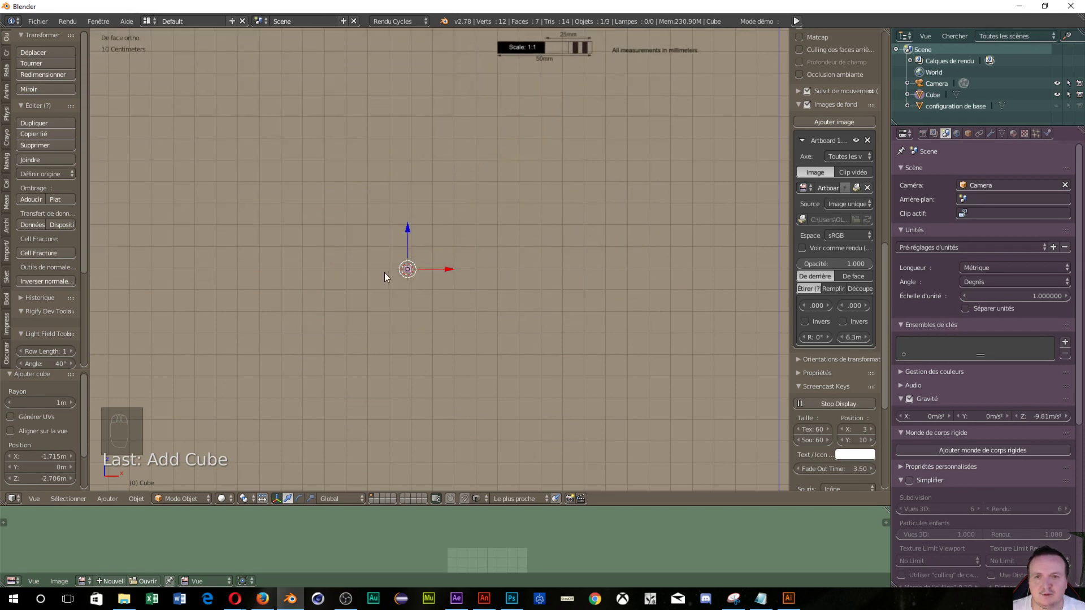
Step: Move the cube onto the scale bar and shrink the blueprint background in several passes
{"action": "key", "text": "g"}
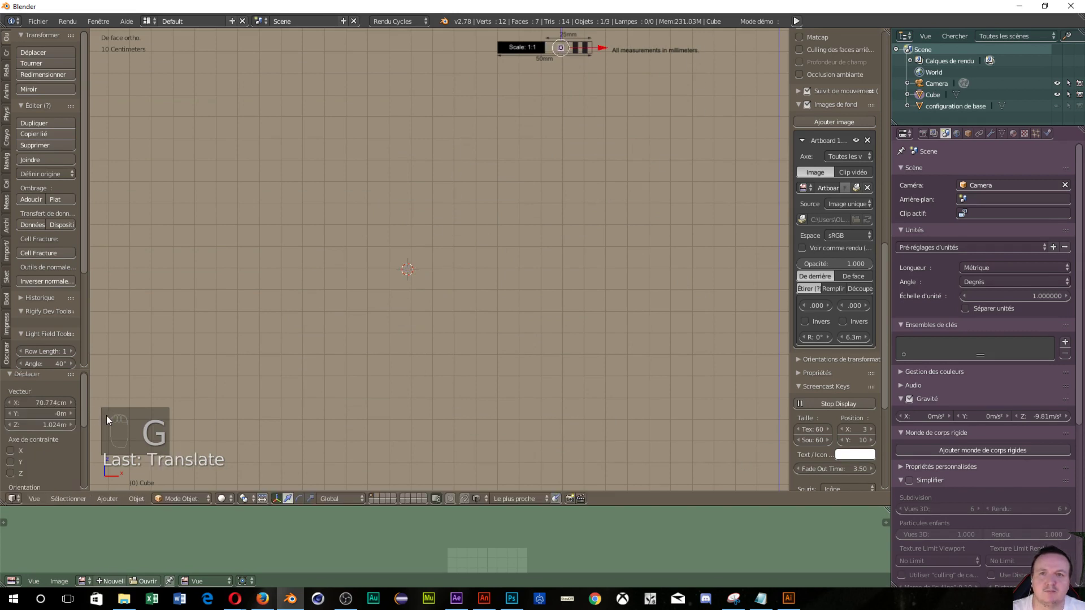
{"action": "middle_click", "coordinate": [481, 253]}
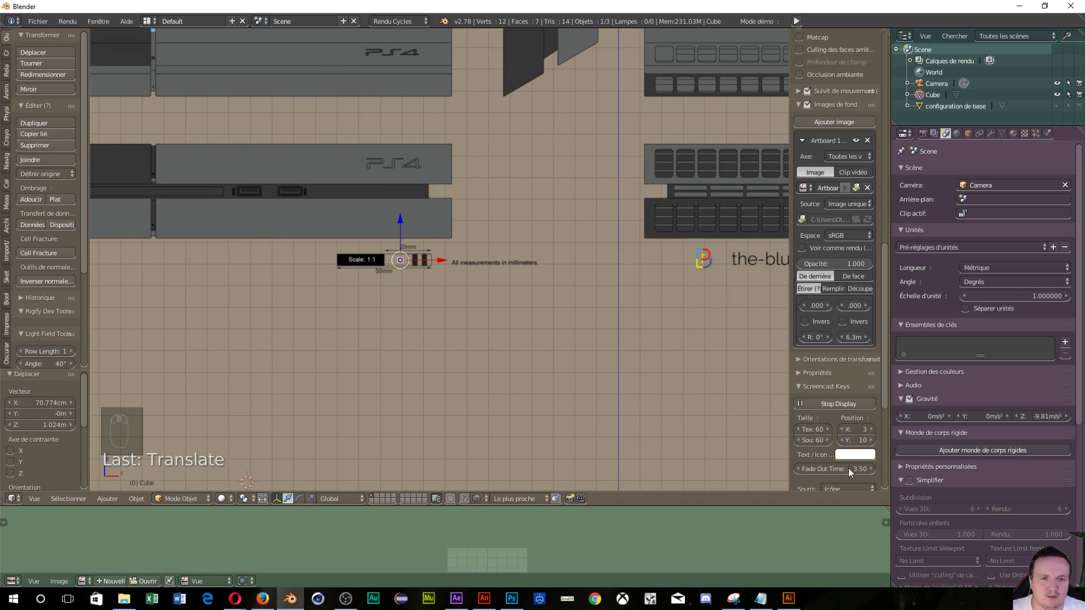
{"action": "left_click_drag", "start_coordinate": [843, 339], "coordinate": [624, 257]}
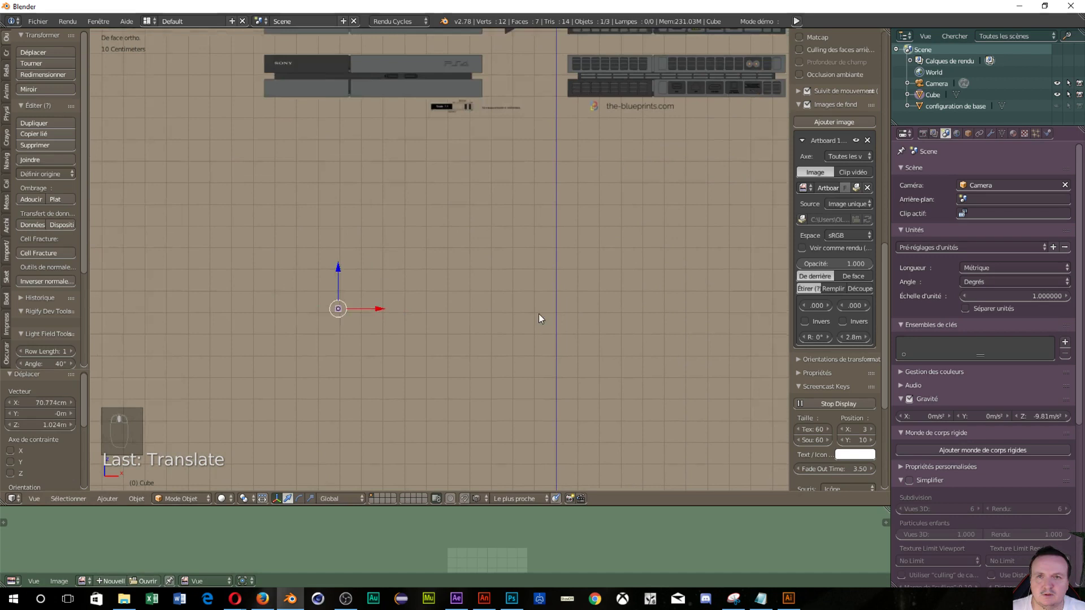
{"action": "left_click_drag", "start_coordinate": [447, 371], "coordinate": [847, 339]}
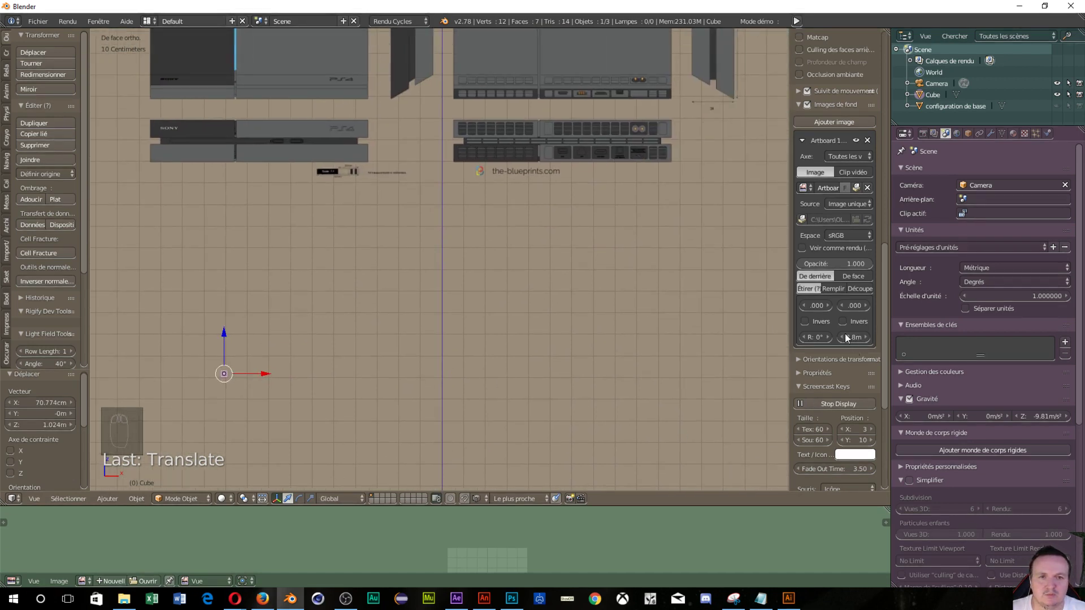
{"action": "left_click_drag", "start_coordinate": [844, 340], "coordinate": [196, 376]}
{"action": "key", "text": "g"}
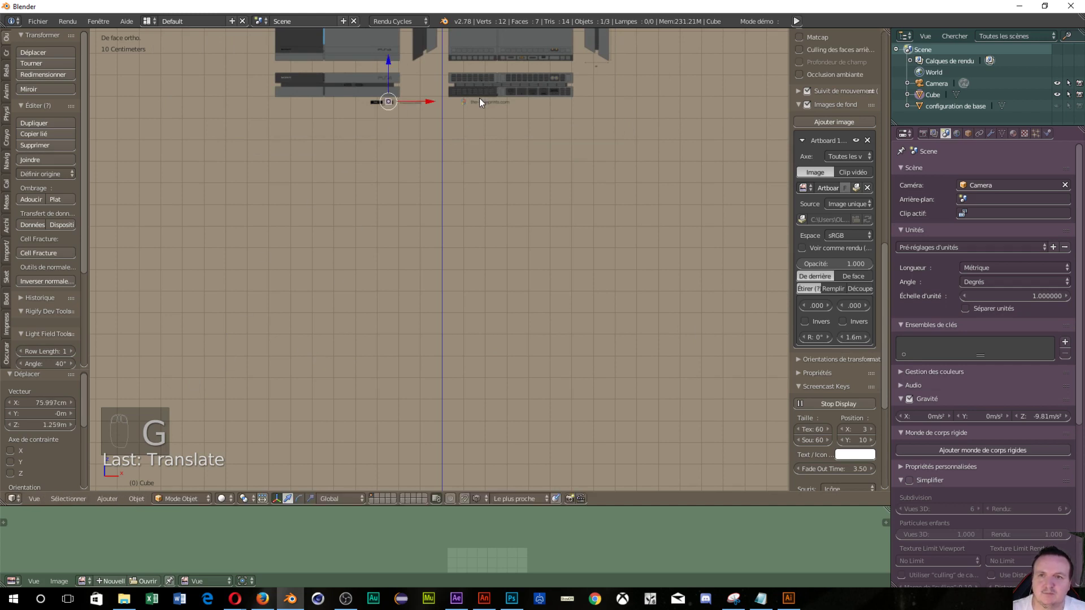
Step: Reduce the background to about 71-80 cm and line the cube up under the 25mm marking
{"action": "middle_click", "coordinate": [430, 161]}
{"action": "middle_click", "coordinate": [345, 360]}
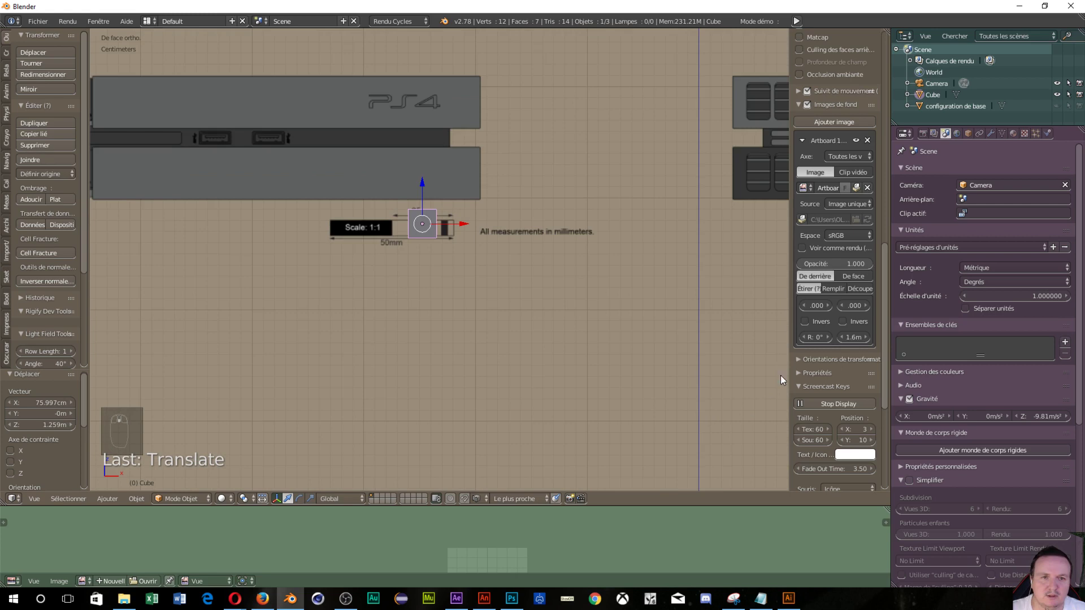
{"action": "left_click_drag", "start_coordinate": [849, 339], "coordinate": [578, 274]}
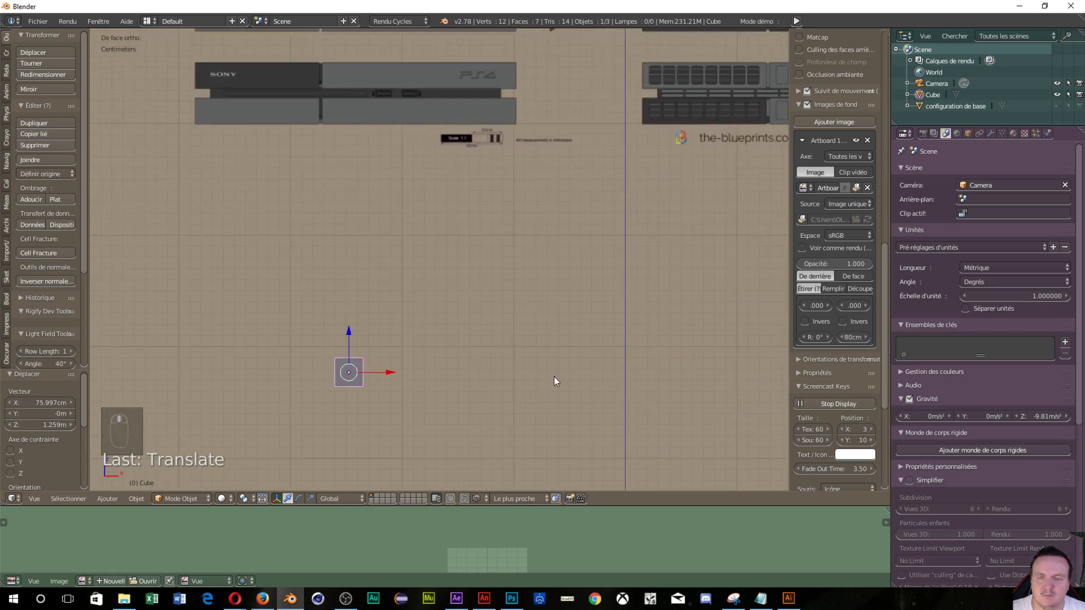
{"action": "key", "text": "g"}
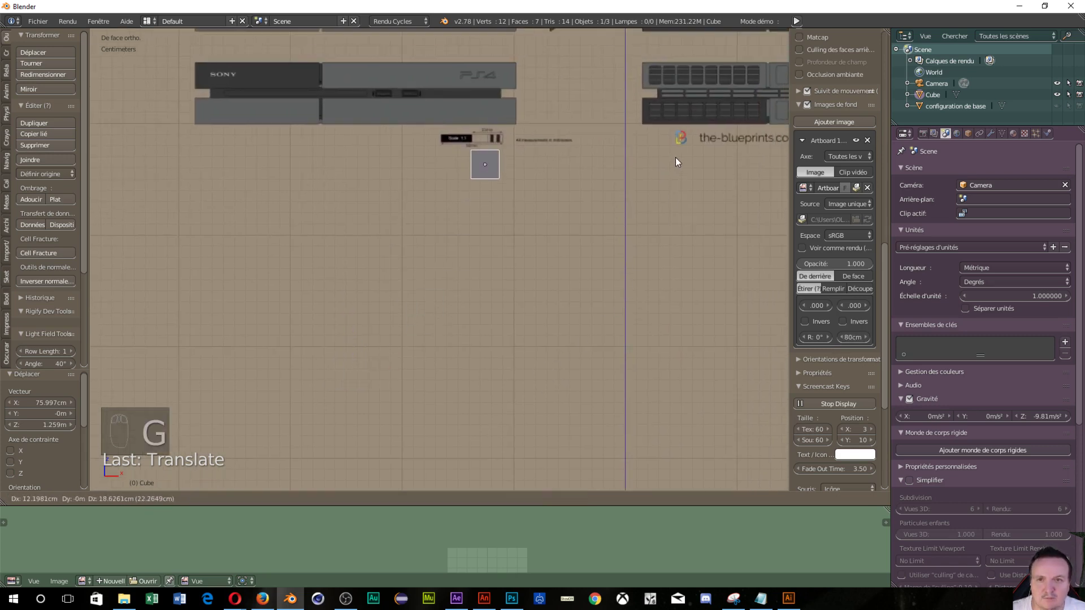
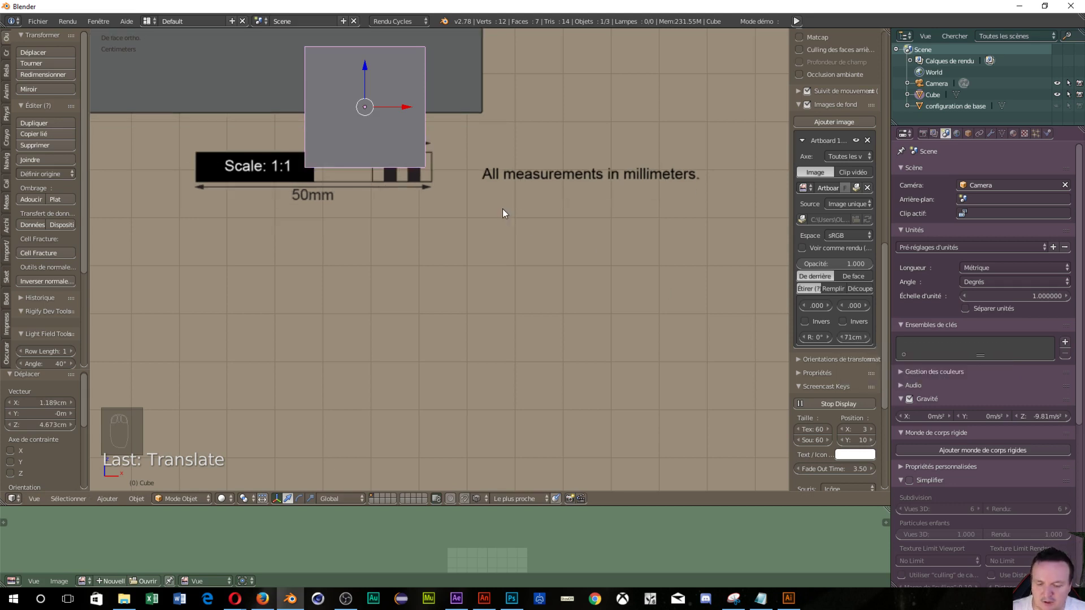
{"action": "key", "text": "g"}
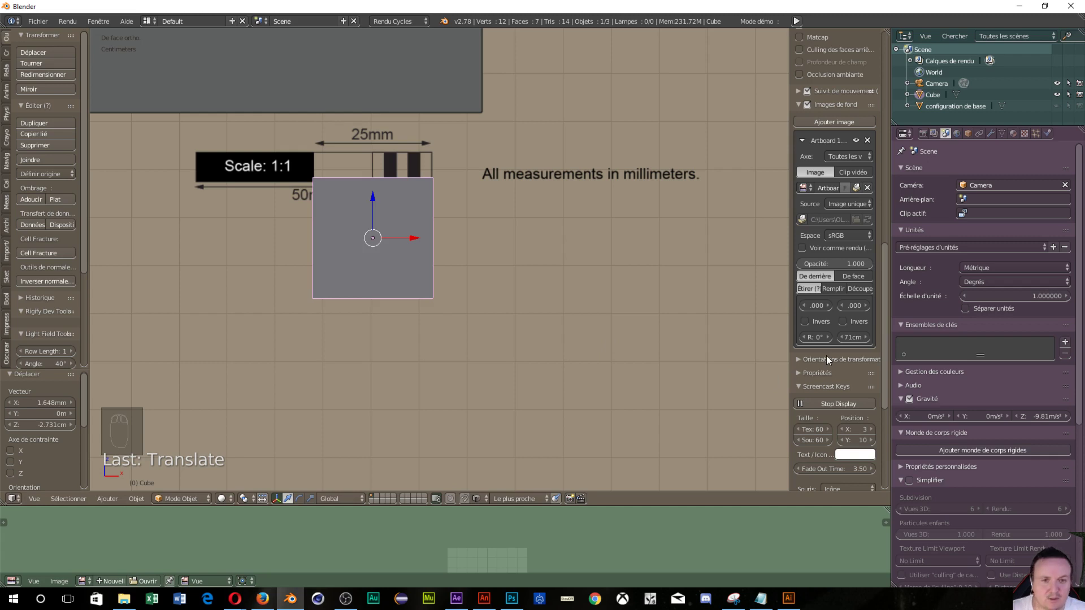
Step: Set the background size to 72 cm, nudge the cube into place and view the full PS4 front blueprints
{"action": "left_click_drag", "start_coordinate": [871, 344], "coordinate": [404, 239]}
{"action": "key", "text": "g"}
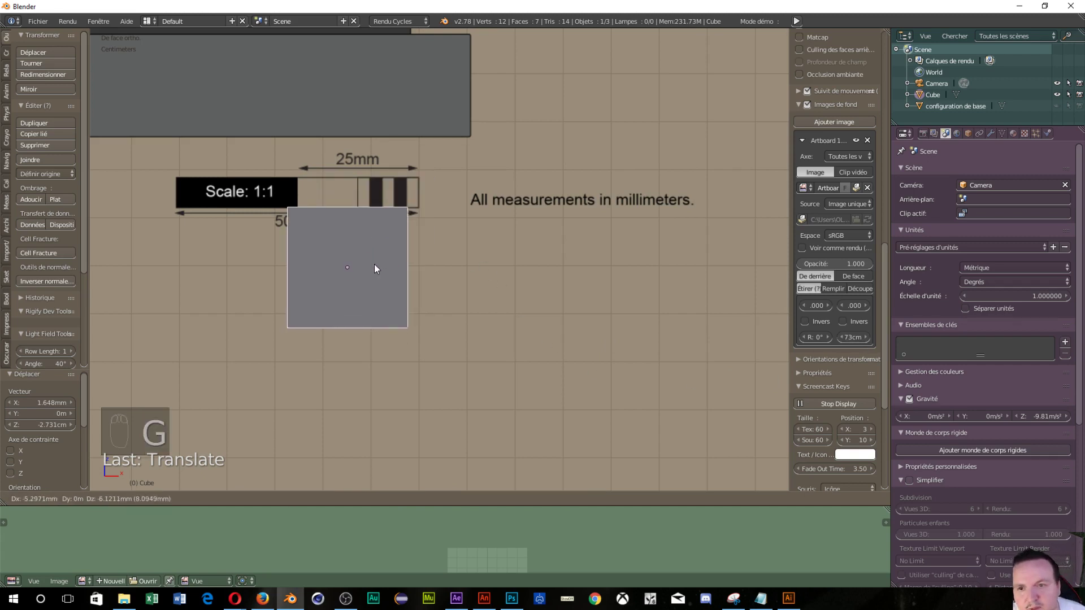
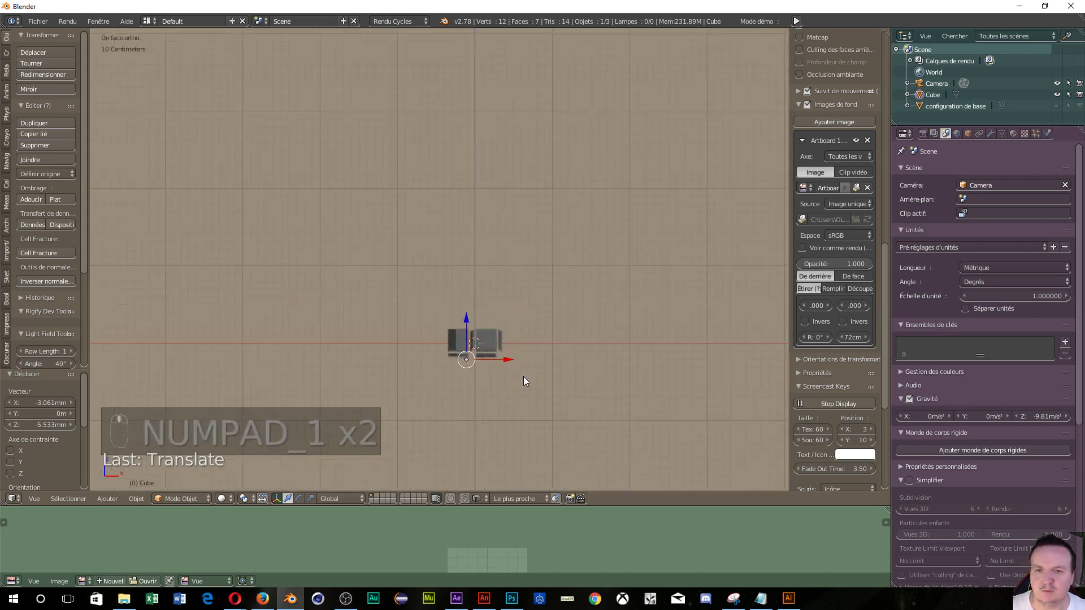
{"action": "left_click_drag", "start_coordinate": [481, 288], "coordinate": [369, 316]}
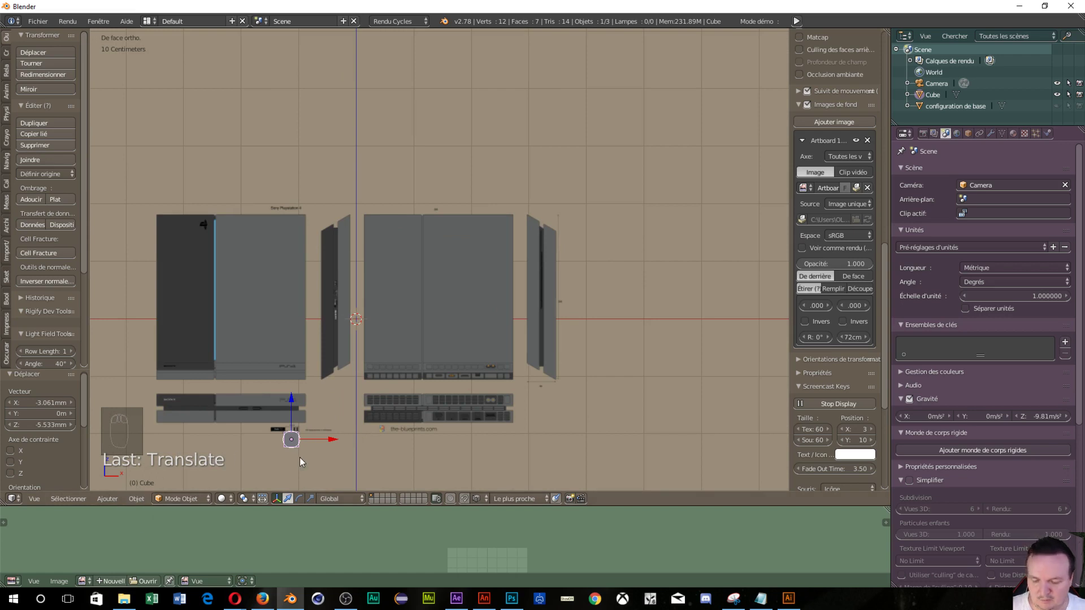
Step: Delete the reference cube, leaving the 72 cm blueprint background
{"action": "key", "text": "x"}
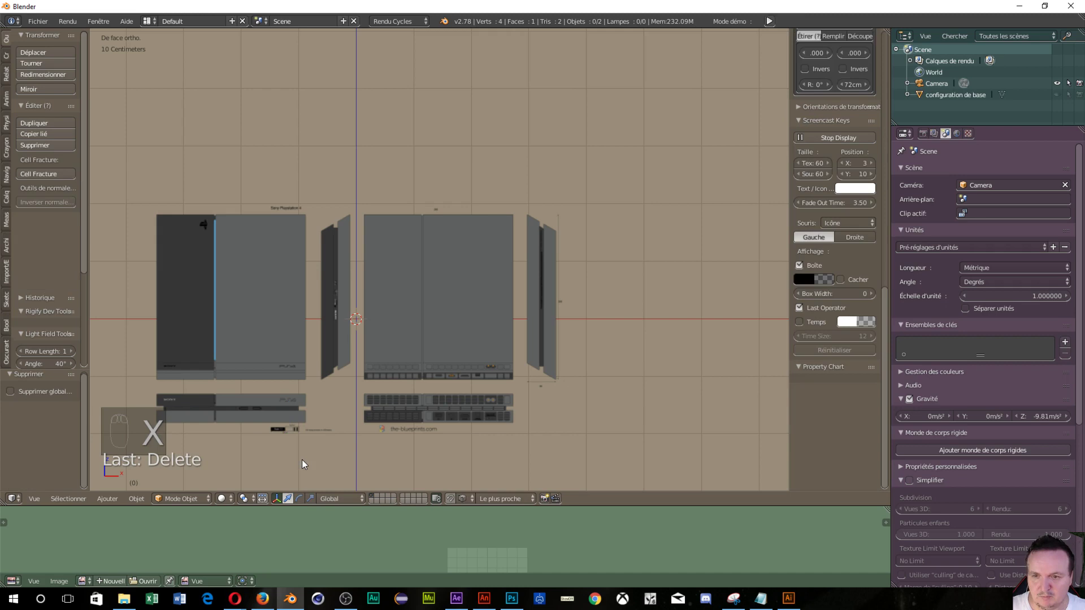
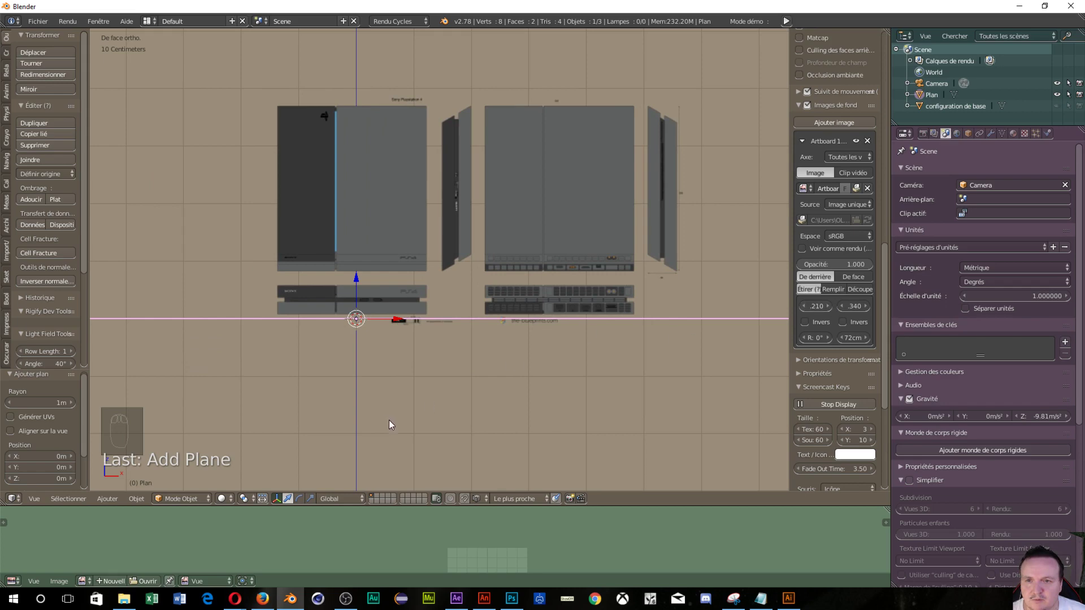
Step: Zoom between the console front and both front views to check the bottom edge against the ground line
{"action": "left_click_drag", "start_coordinate": [382, 416], "coordinate": [443, 320]}
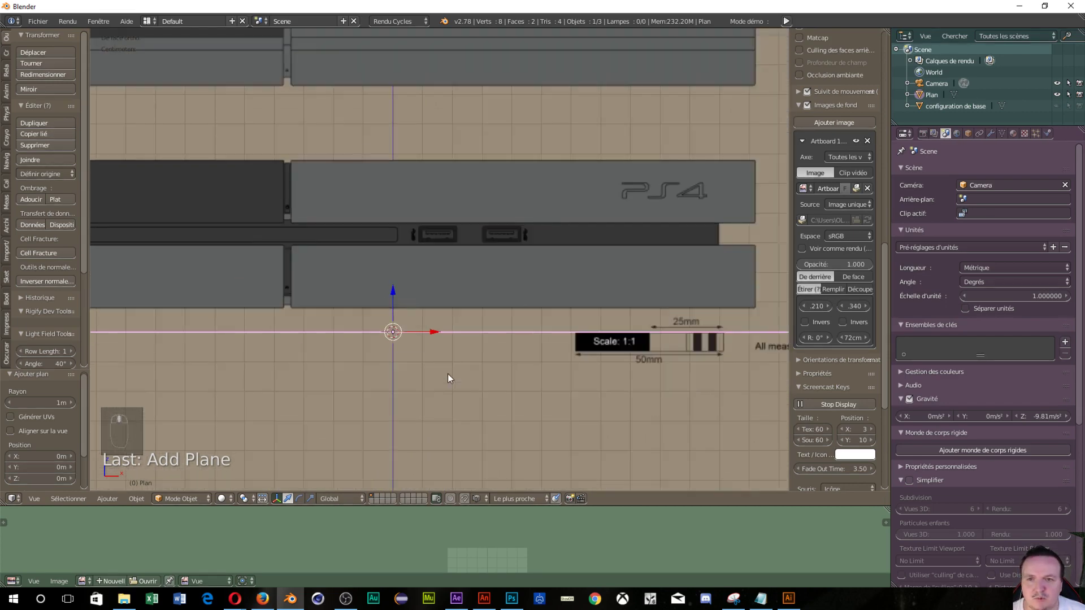
{"action": "left_click_drag", "start_coordinate": [453, 379], "coordinate": [474, 310]}
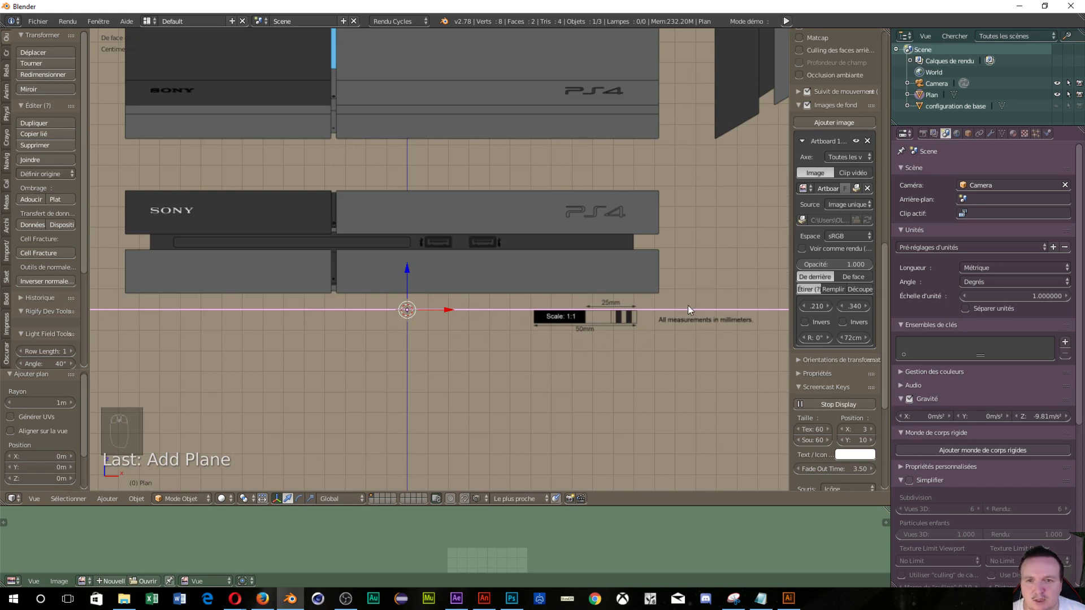
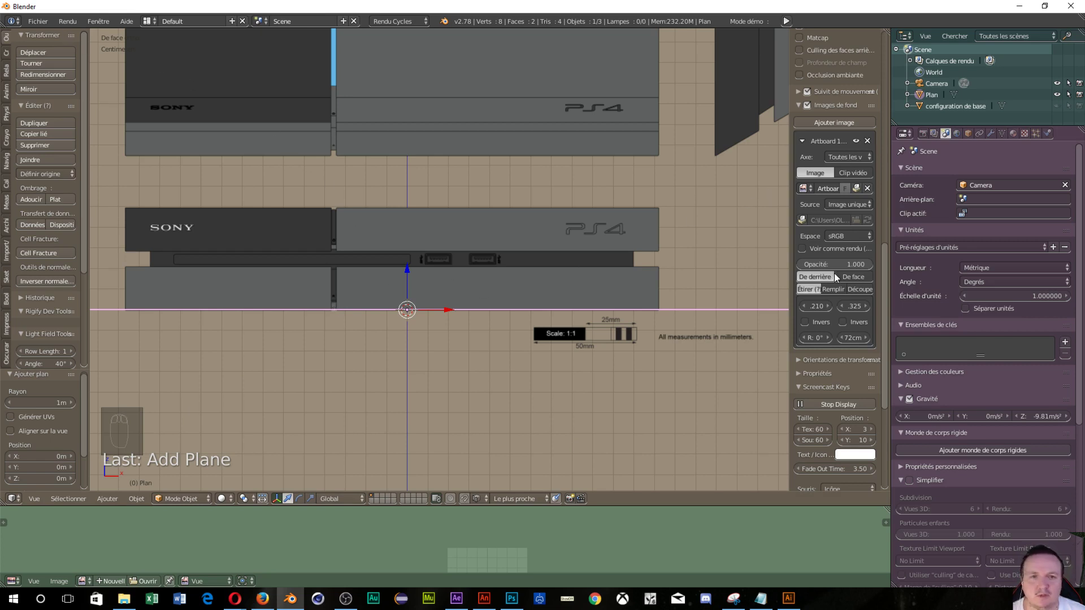
Step: Restrict the first blueprint to the Front axis and view the scene straight from the back
{"action": "left_click_drag", "start_coordinate": [853, 159], "coordinate": [674, 147]}
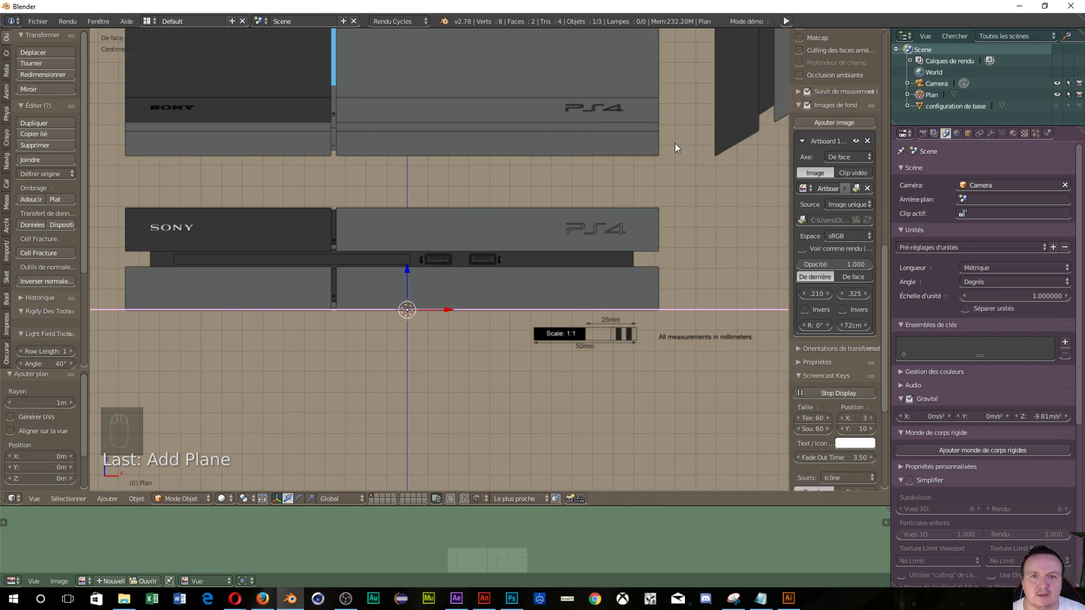
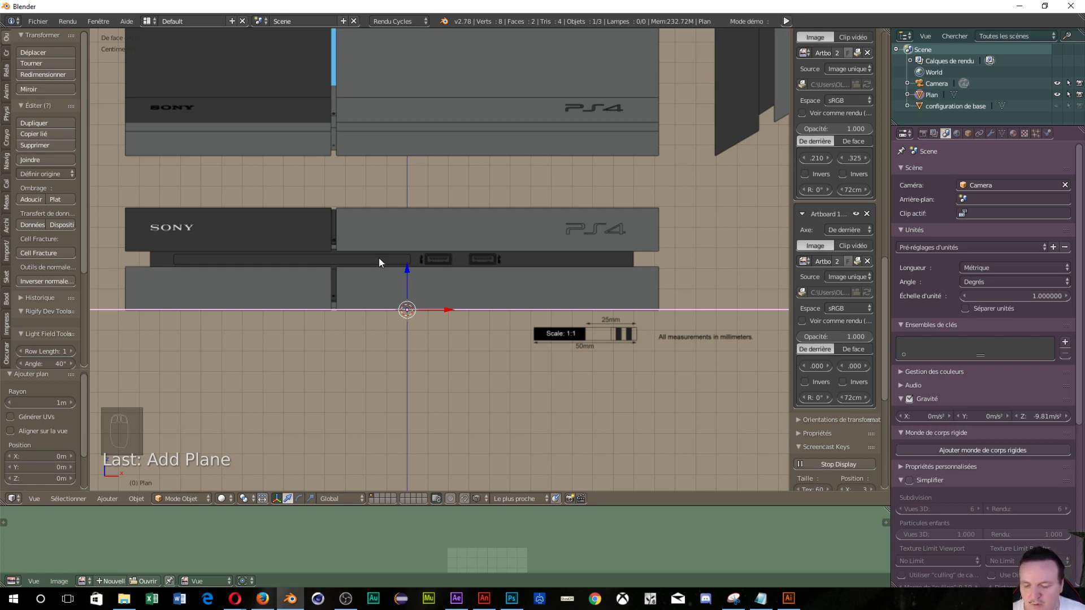
{"action": "key", "text": "ctrl+n"}
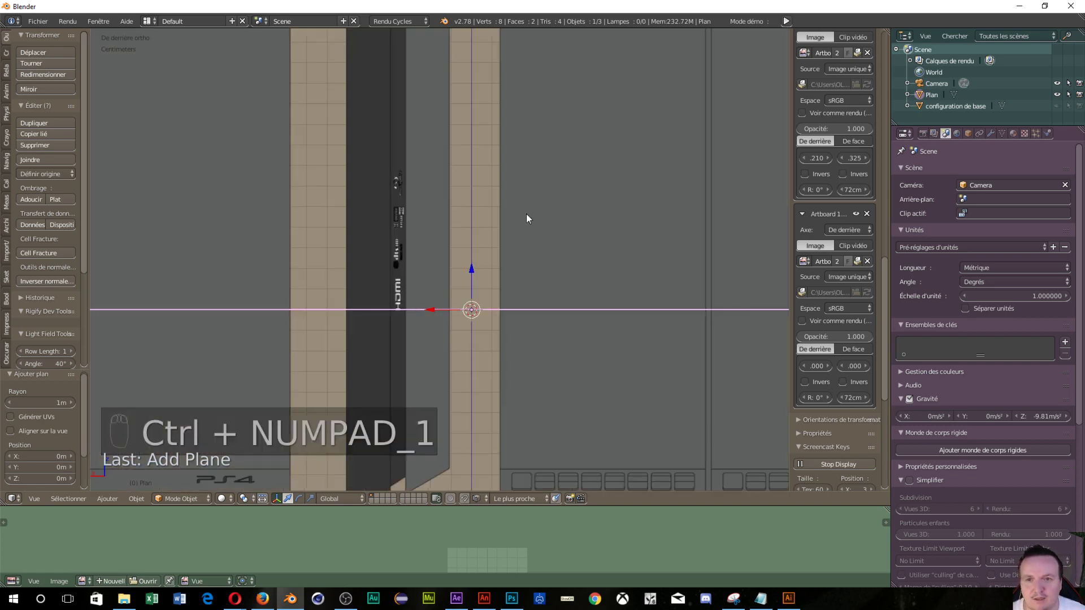
{"action": "middle_click", "coordinate": [531, 215]}
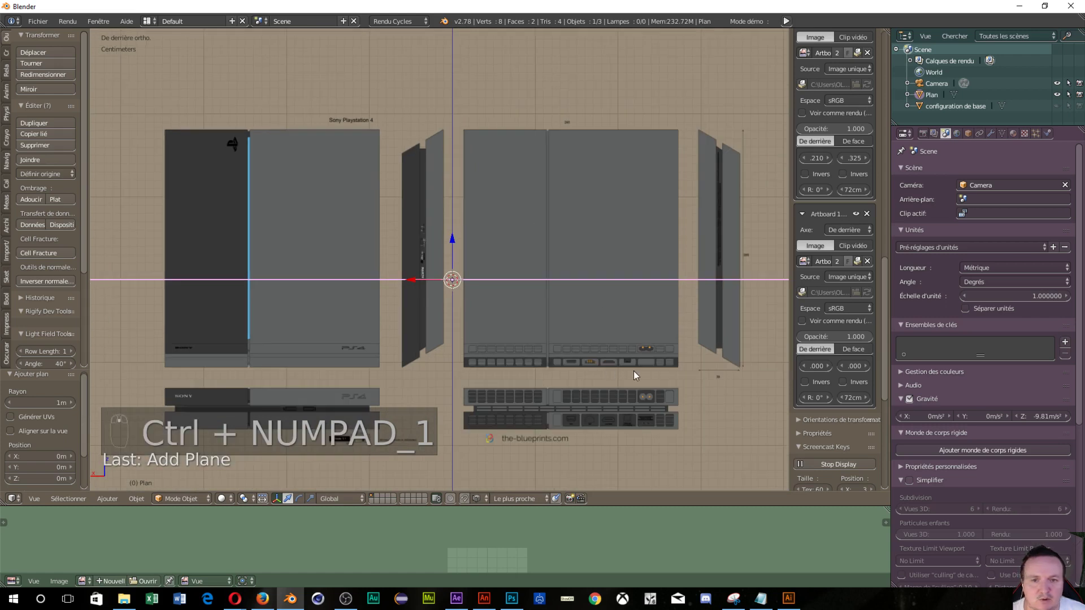
Step: Add the blueprint on the Back axis and set its X offset to -0.13 to line it up
{"action": "left_click_drag", "start_coordinate": [739, 346], "coordinate": [855, 167]}
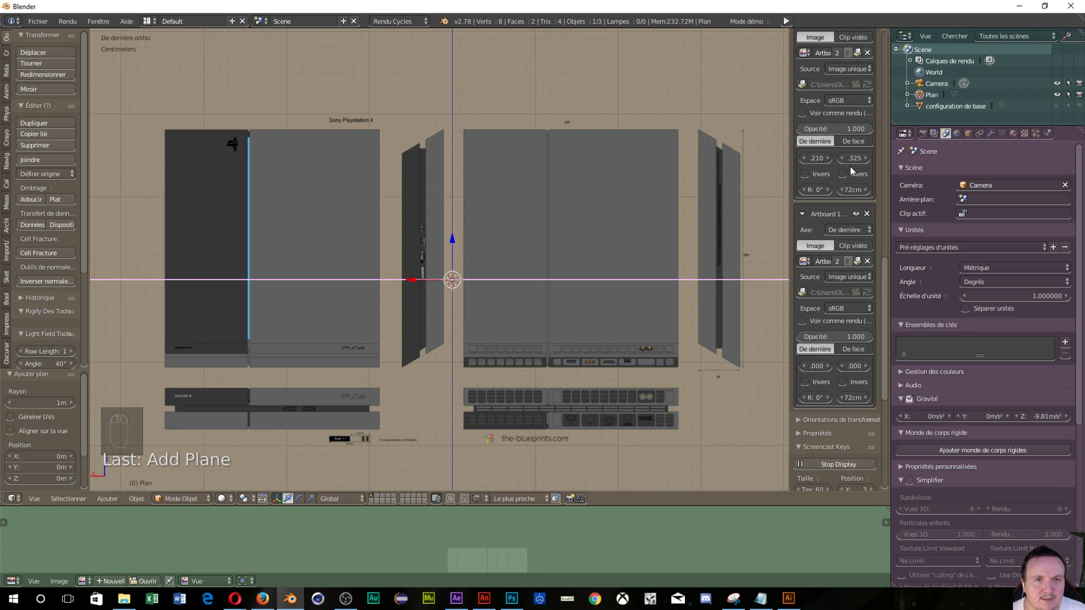
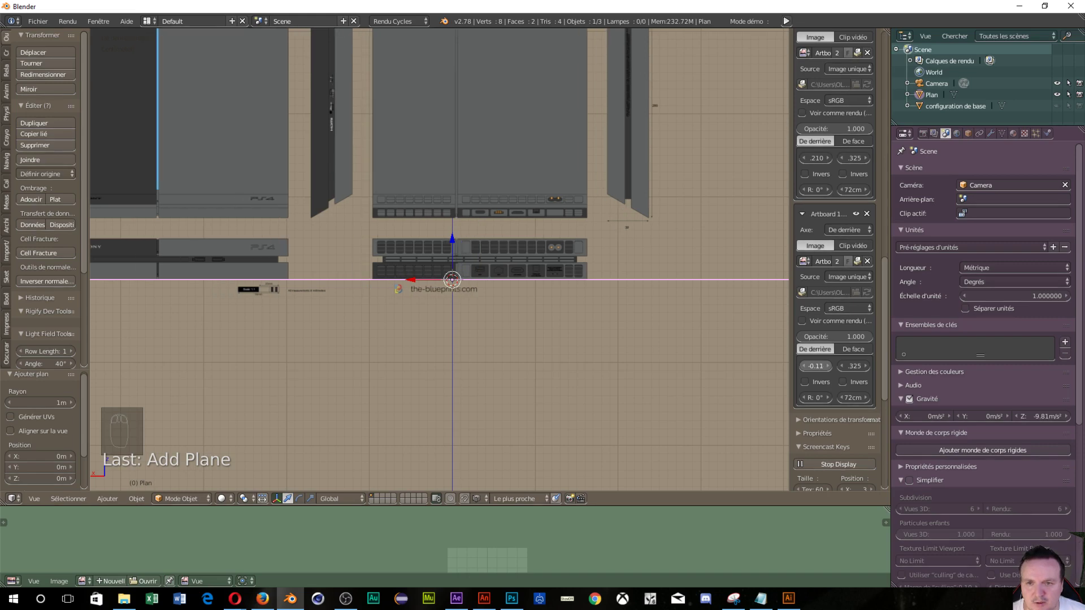
{"action": "left_click_drag", "start_coordinate": [552, 324], "coordinate": [542, 319]}
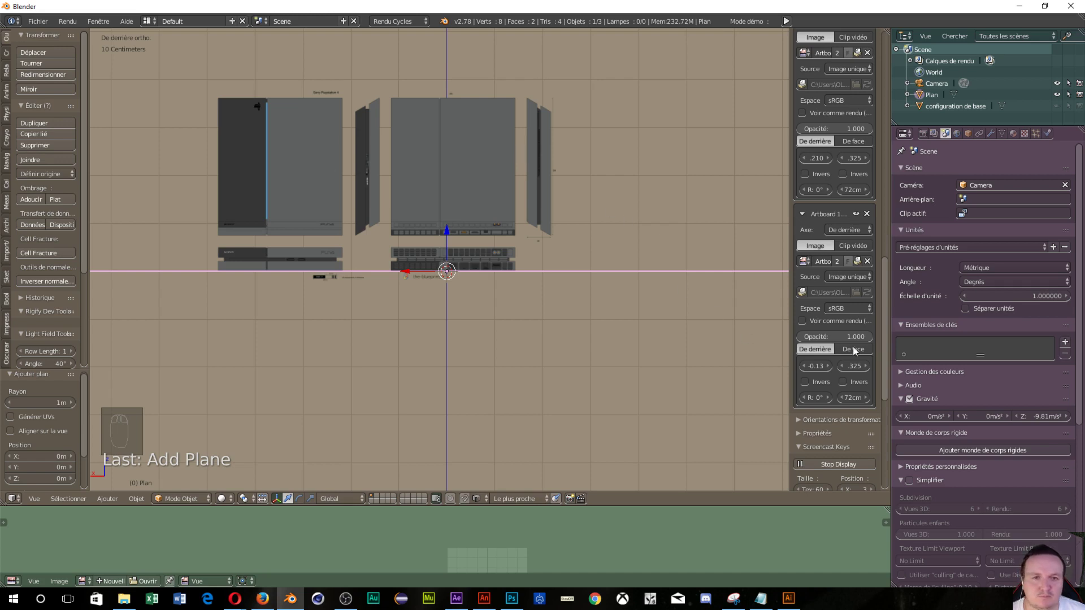
{"action": "left_click_drag", "start_coordinate": [851, 165], "coordinate": [336, 268]}
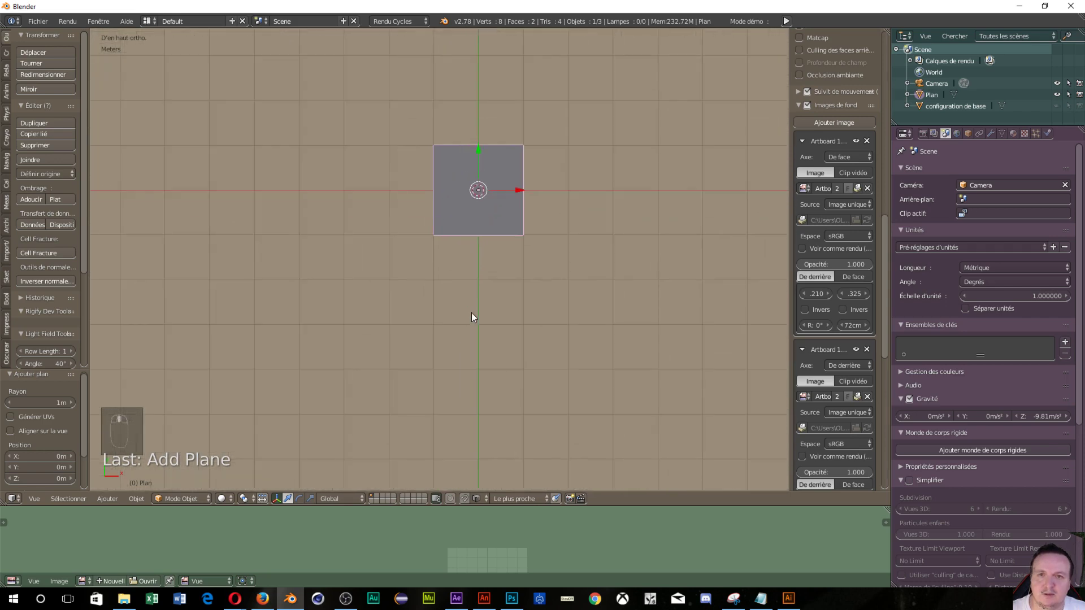
Step: In Top view, collapse the front and back blueprint panels and add a third background image slot for the top
{"action": "left_click_drag", "start_coordinate": [467, 231], "coordinate": [199, 509]}
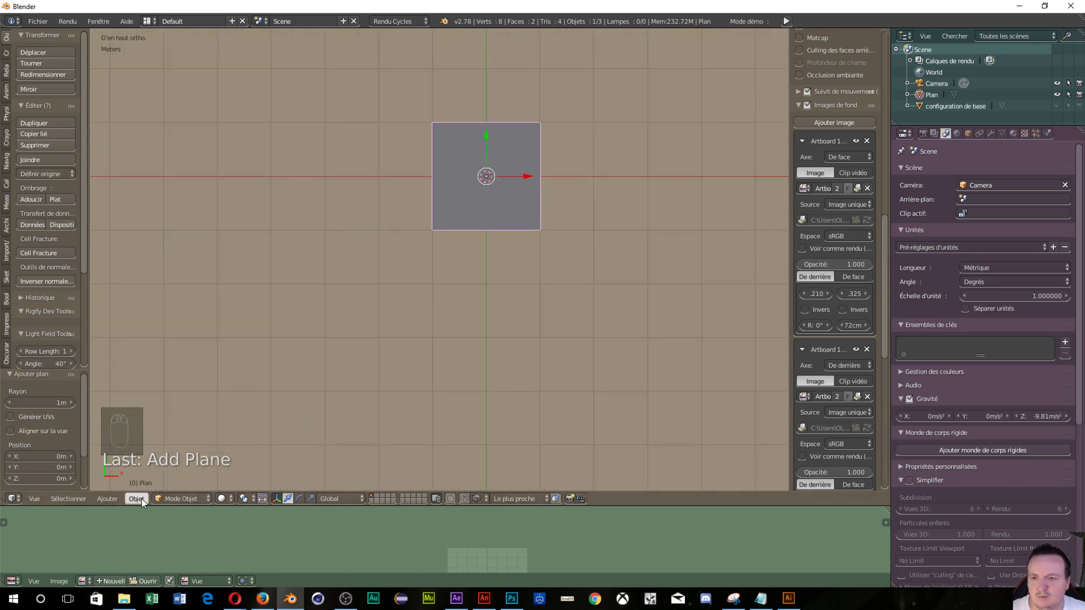
{"action": "left_click_drag", "start_coordinate": [227, 507], "coordinate": [556, 160]}
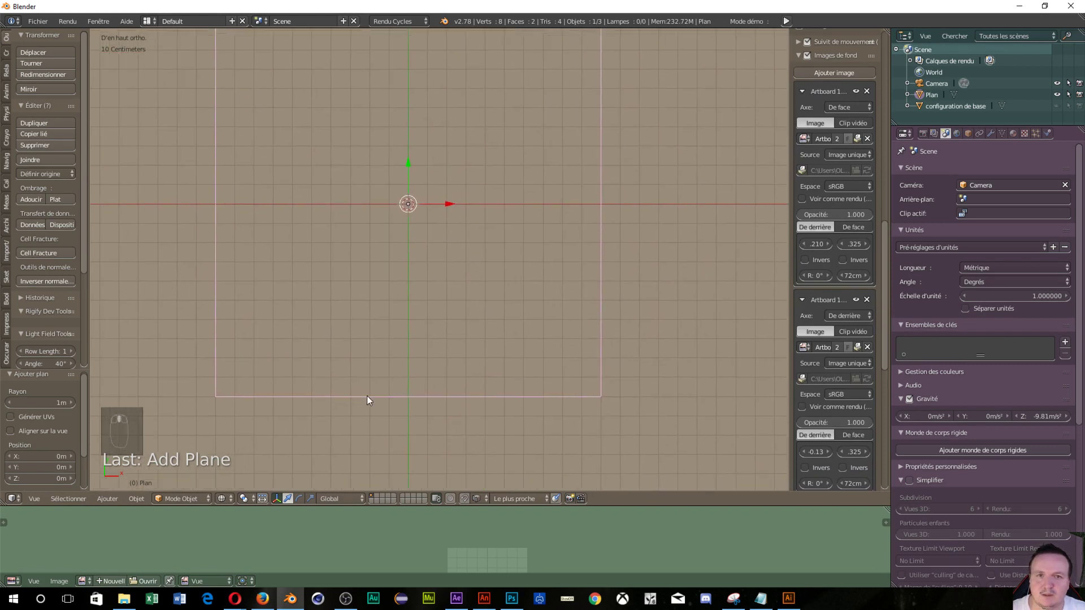
{"action": "scroll", "scroll_direction": "down", "scroll_amount": 3}
{"action": "left_click_drag", "start_coordinate": [857, 204], "coordinate": [805, 115]}
{"action": "left_click_drag", "start_coordinate": [806, 115], "coordinate": [802, 148]}
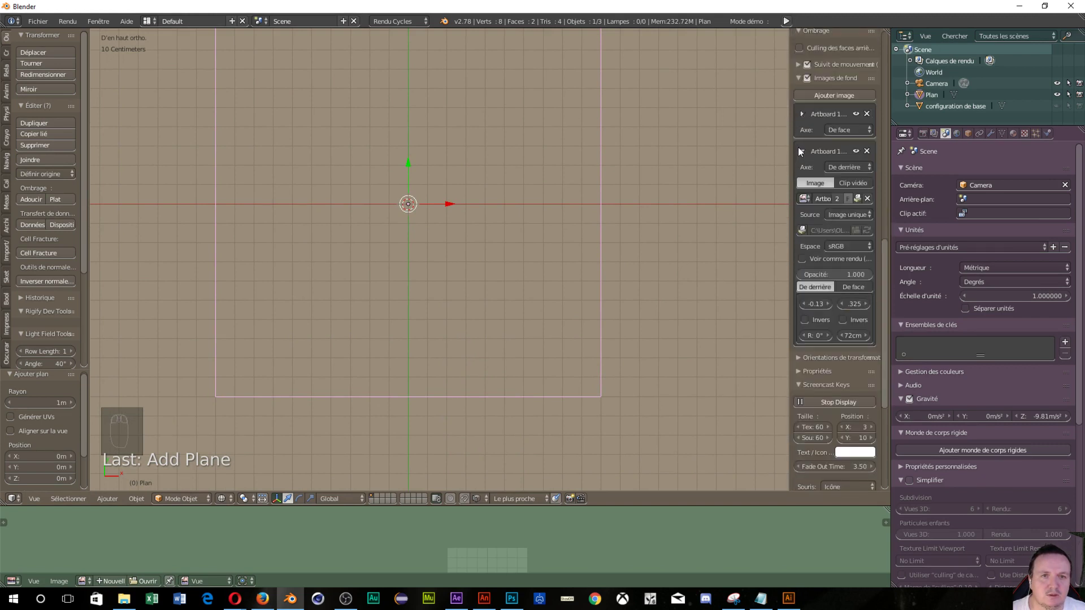
{"action": "left_click_drag", "start_coordinate": [803, 147], "coordinate": [788, 194]}
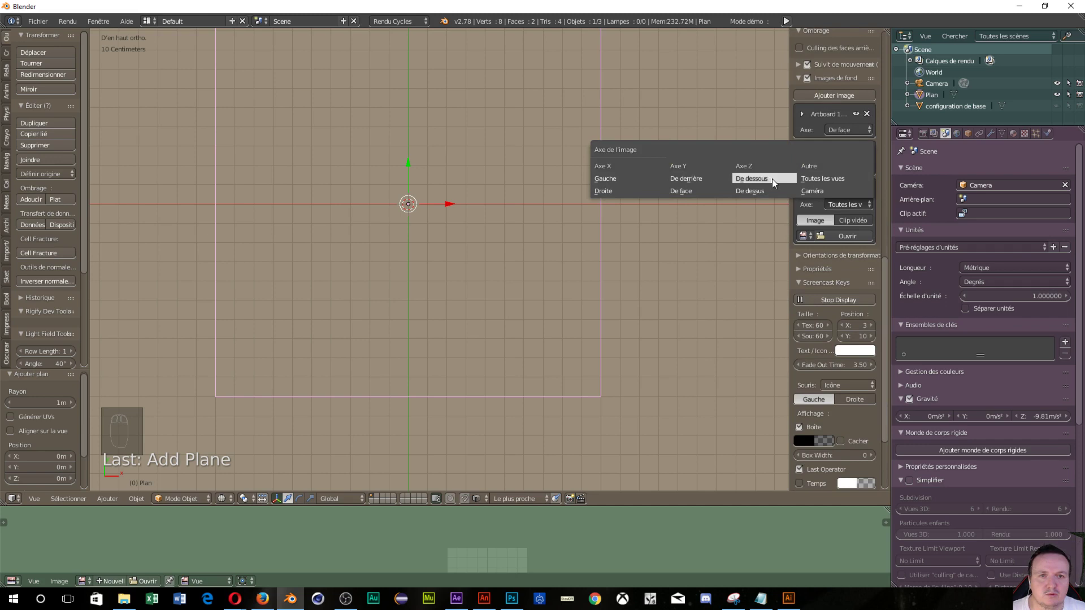
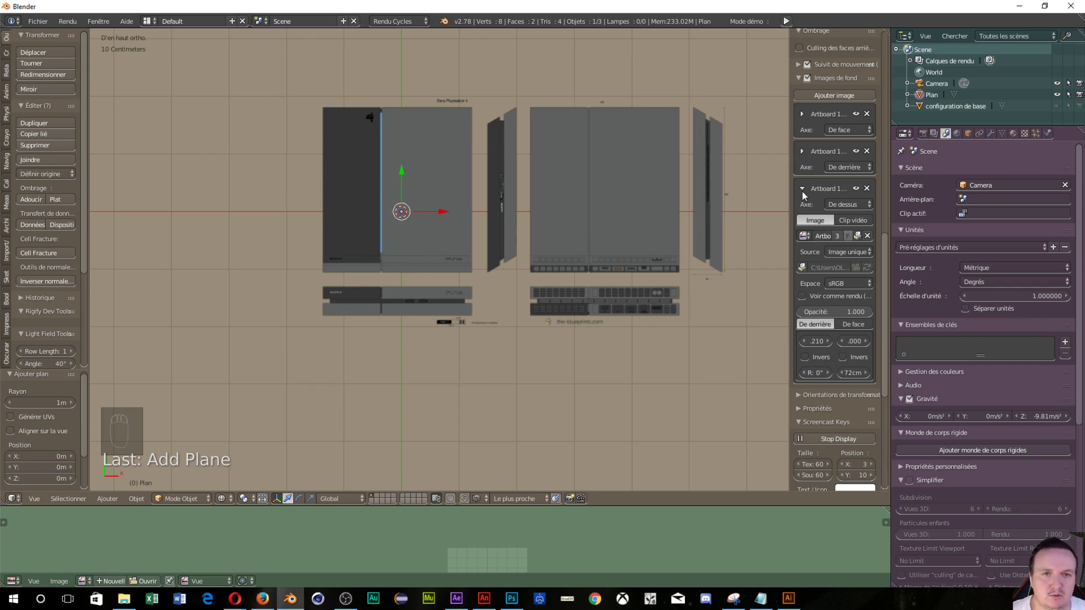
Step: Add a fourth 72 cm blueprint on the Bottom axis, view from below and set its opacity to 1.0
{"action": "left_click_drag", "start_coordinate": [804, 196], "coordinate": [827, 116]}
{"action": "left_click_drag", "start_coordinate": [824, 101], "coordinate": [848, 166]}
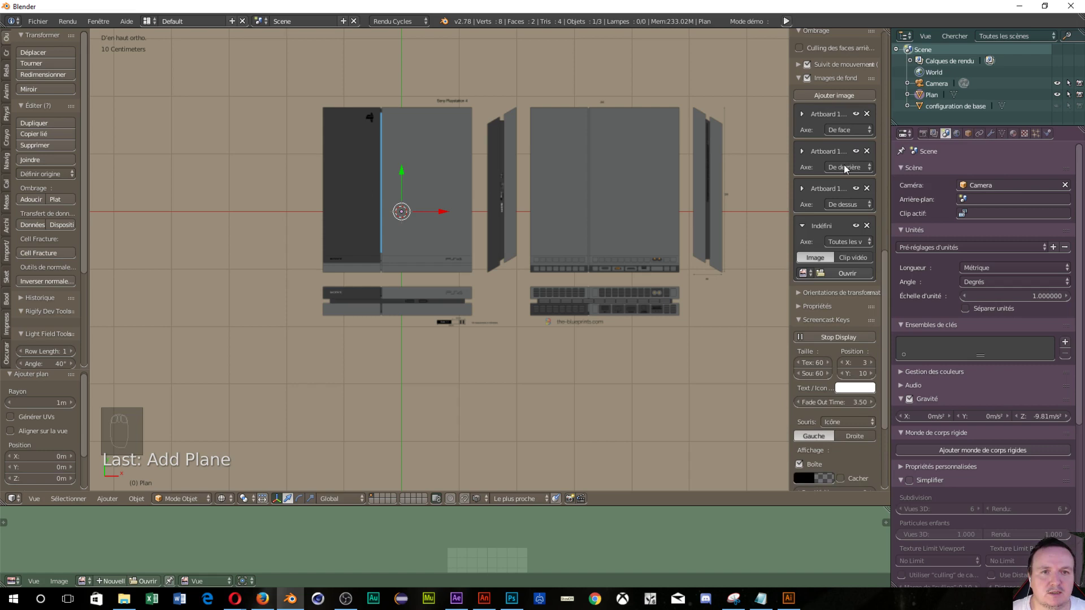
{"action": "left_click_drag", "start_coordinate": [843, 244], "coordinate": [809, 272]}
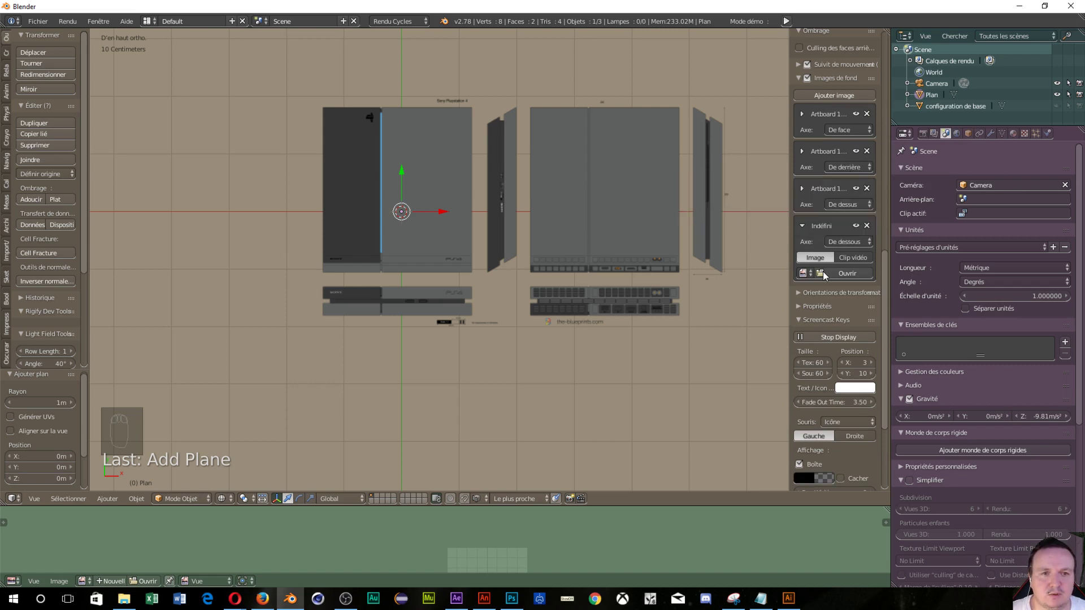
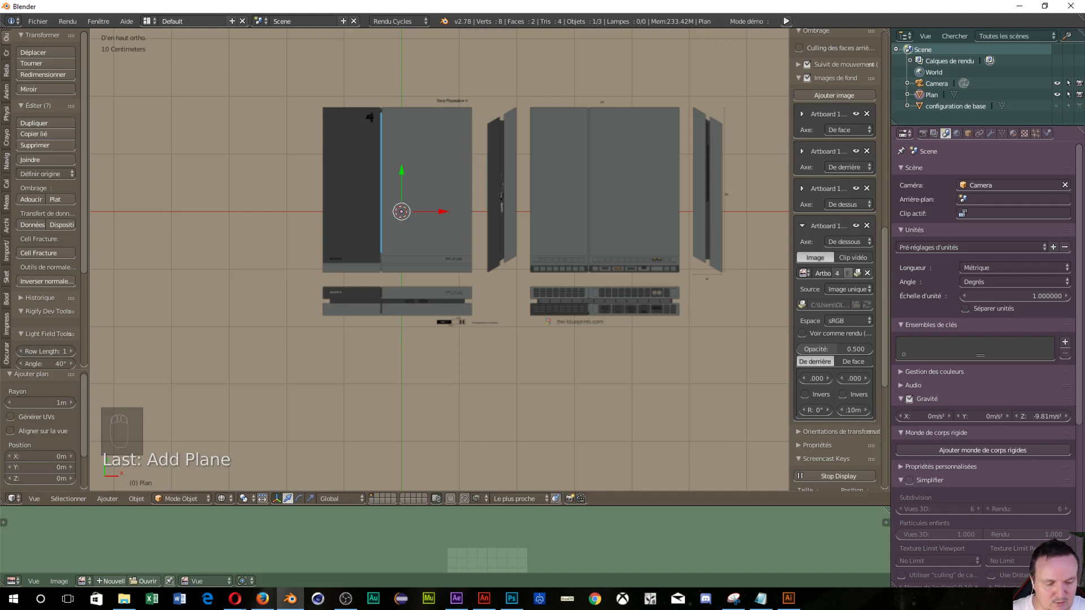
{"action": "key", "text": "ctrl+n"}
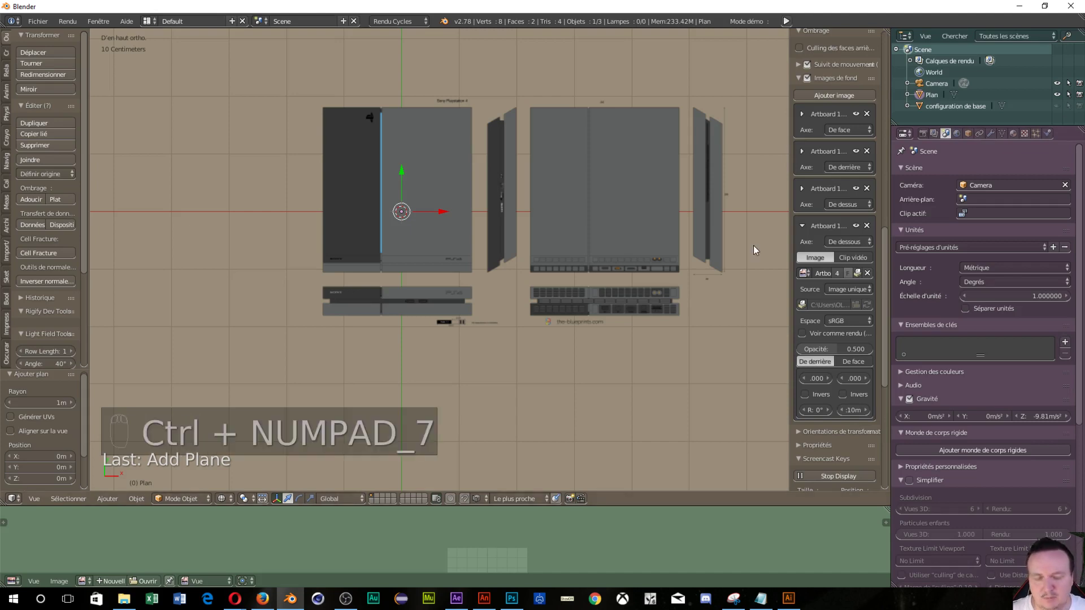
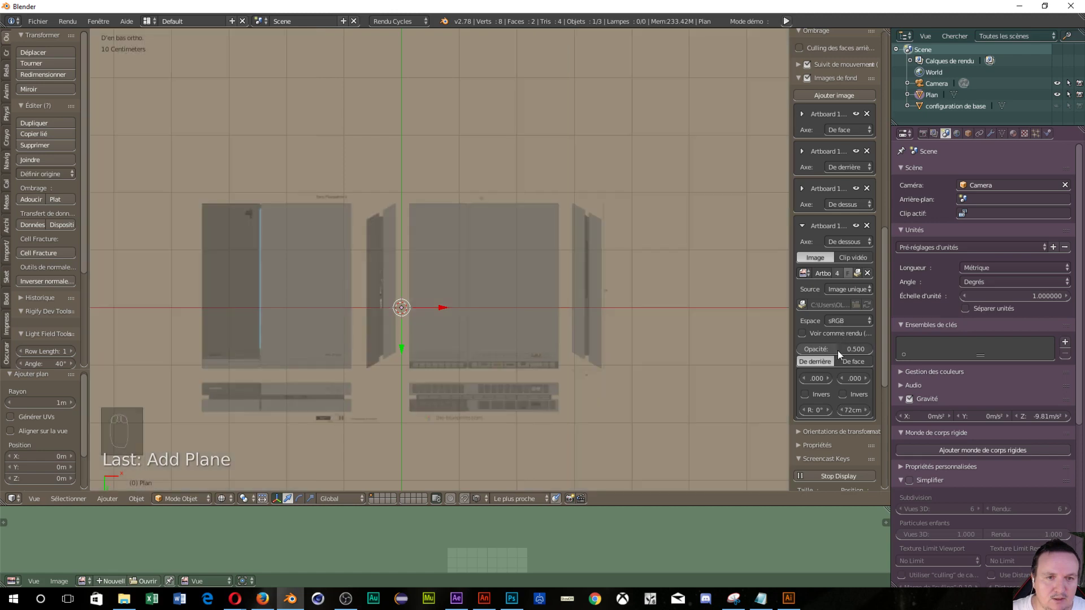
{"action": "left_click_drag", "start_coordinate": [842, 351], "coordinate": [689, 529]}
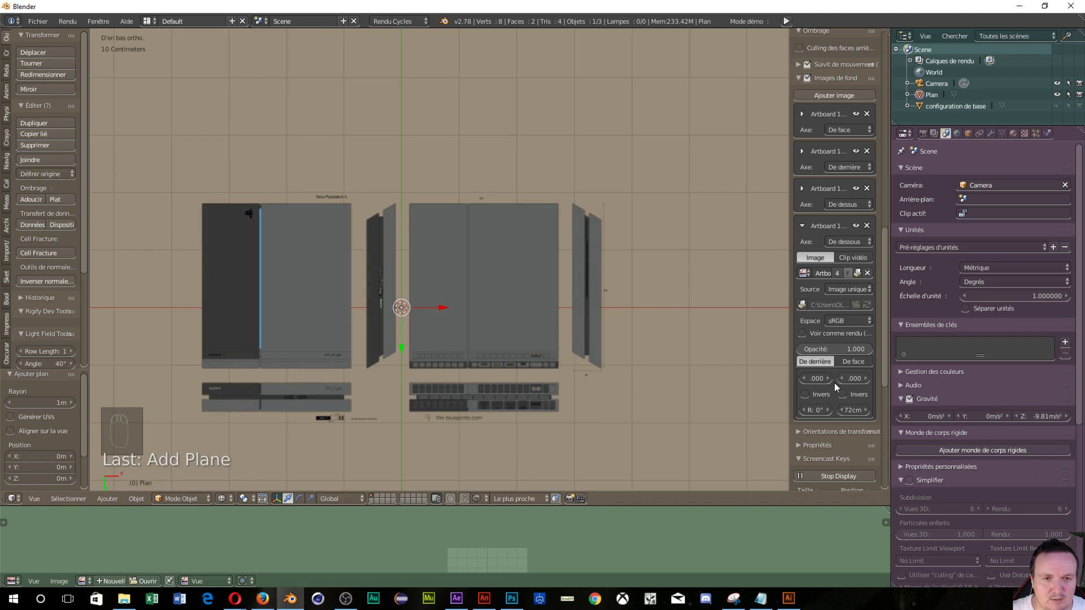
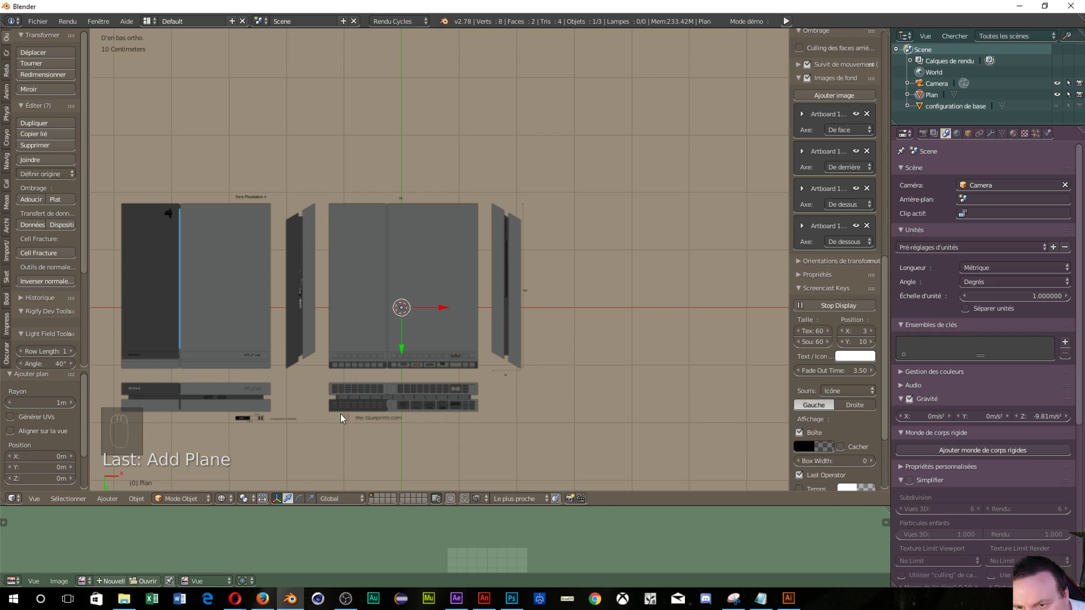
{"action": "left_click_drag", "start_coordinate": [317, 351], "coordinate": [320, 368]}
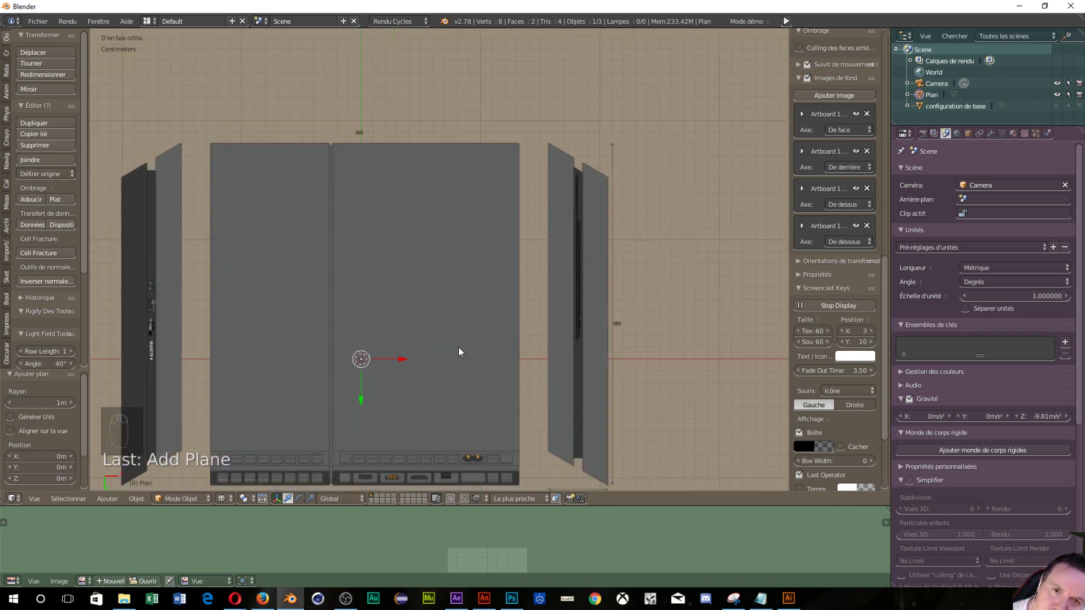
{"action": "middle_click", "coordinate": [459, 353]}
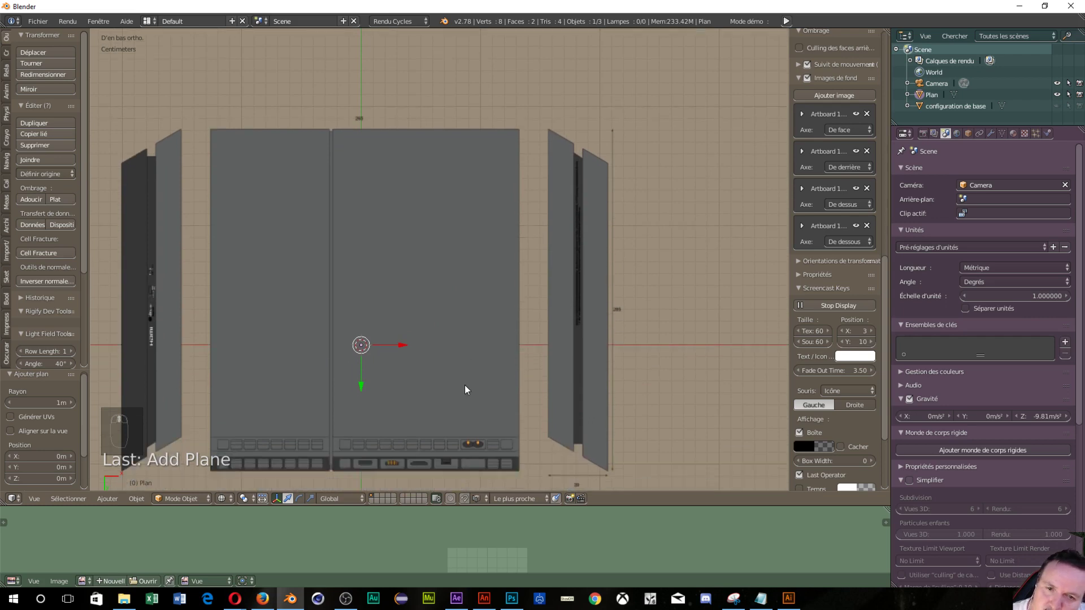
{"action": "left_click_drag", "start_coordinate": [447, 399], "coordinate": [165, 295]}
{"action": "left_click_drag", "start_coordinate": [165, 294], "coordinate": [411, 293]}
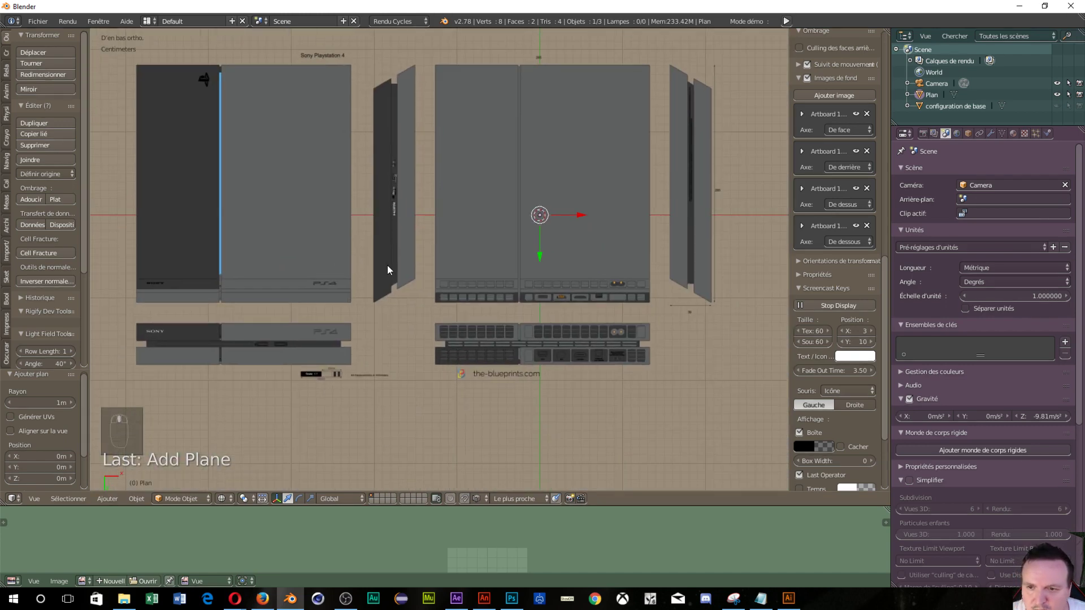
{"action": "middle_click", "coordinate": [388, 271]}
{"action": "left_click_drag", "start_coordinate": [388, 270], "coordinate": [416, 181]}
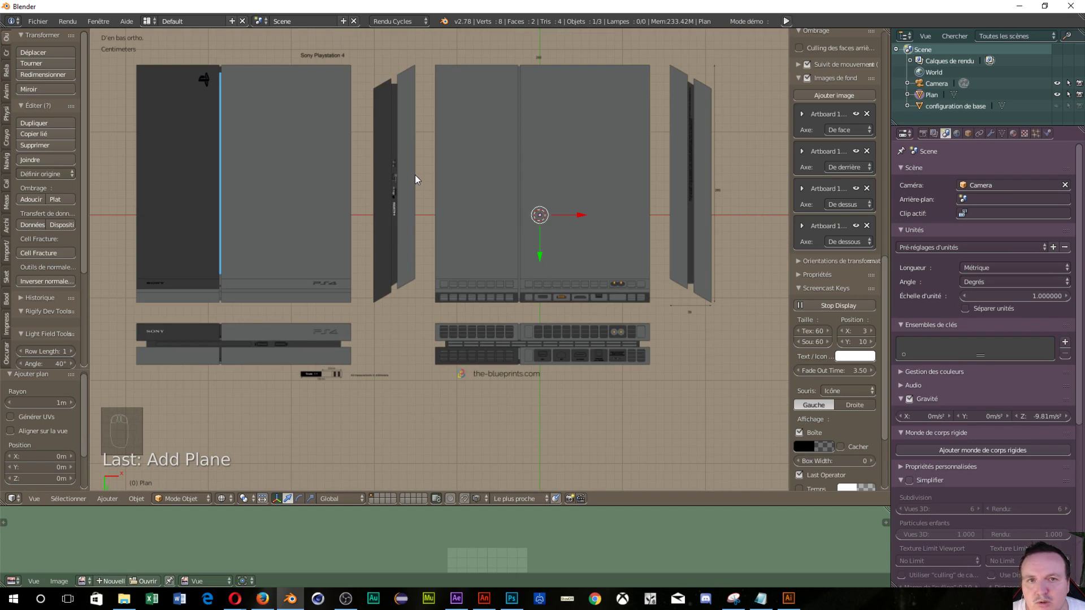
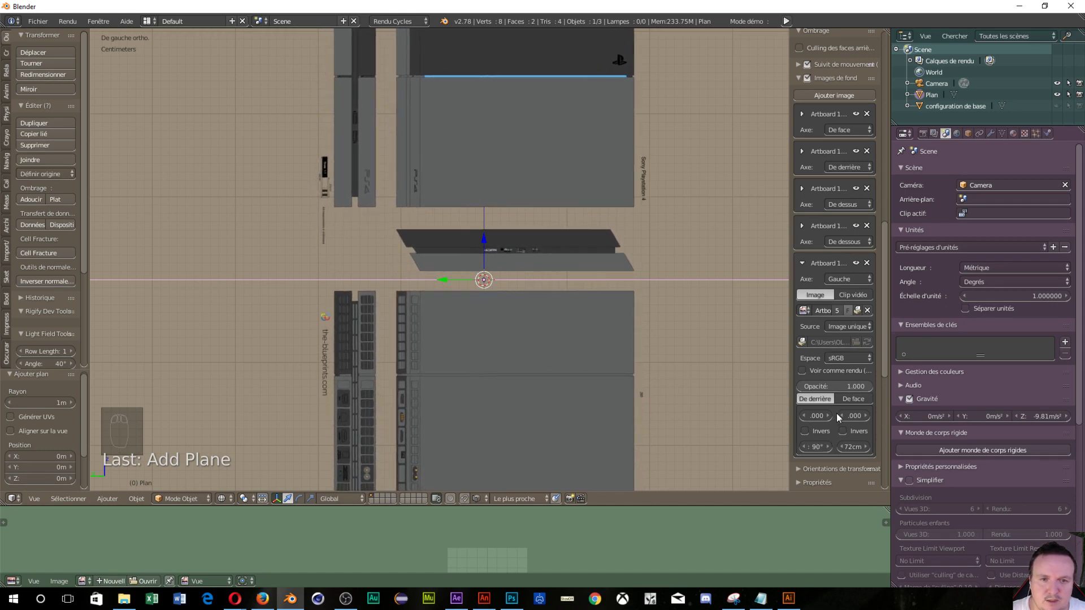
Step: Nudge the left-view blueprint to −0.02 offset on both axes, then view the scene from the right
{"action": "left_click_drag", "start_coordinate": [847, 416], "coordinate": [845, 420]}
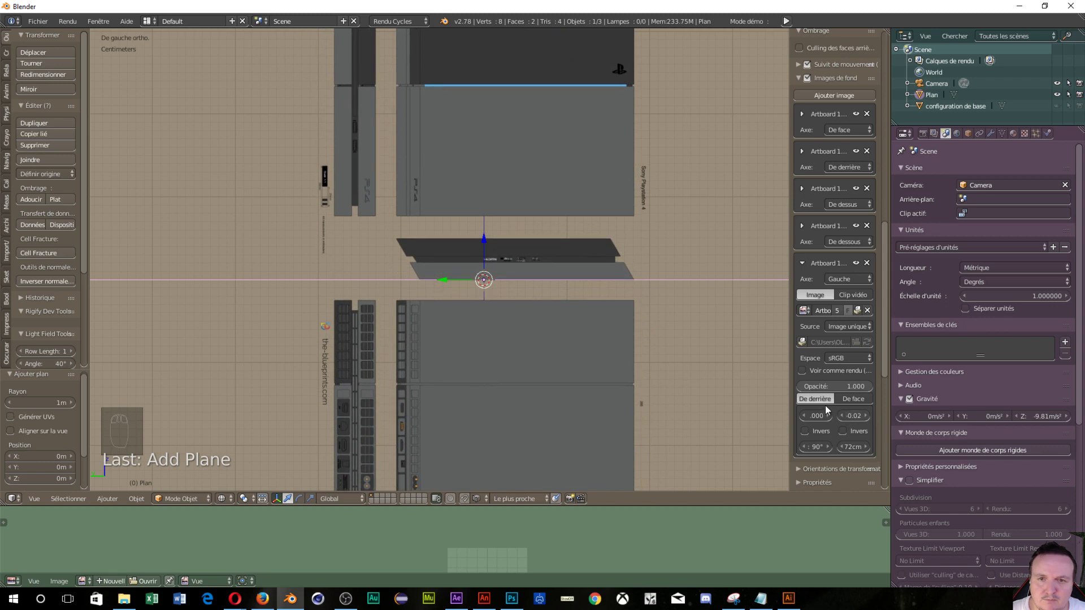
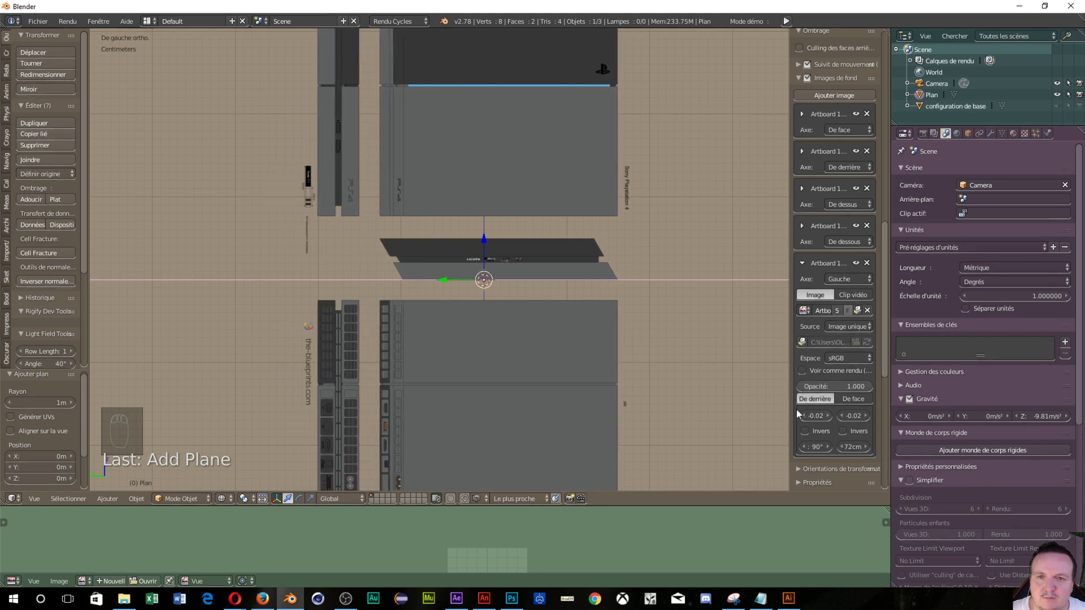
{"action": "middle_click", "coordinate": [494, 347]}
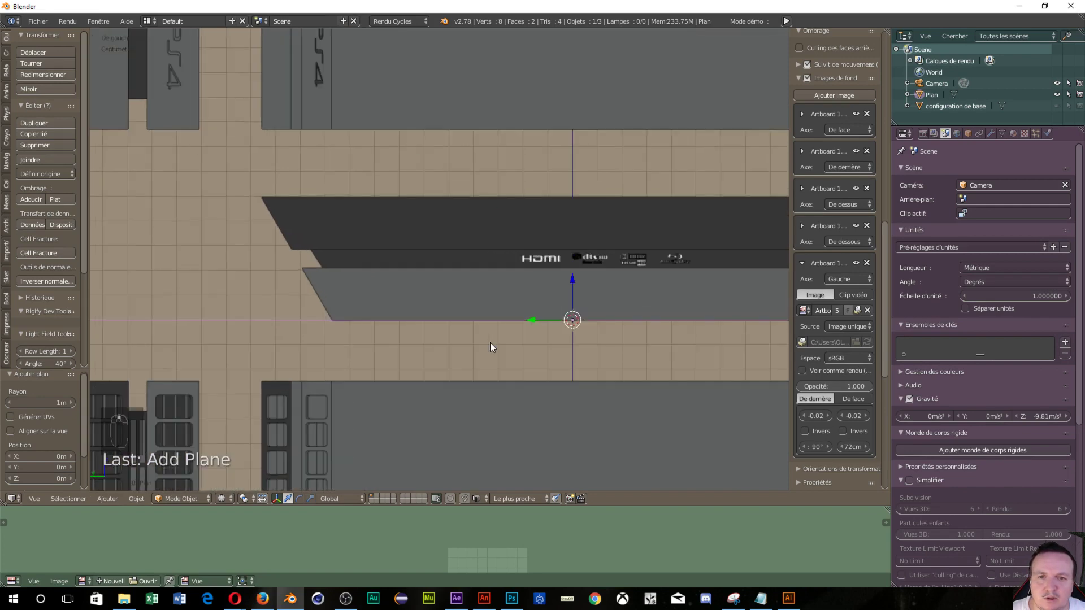
{"action": "left_click_drag", "start_coordinate": [494, 348], "coordinate": [863, 463]}
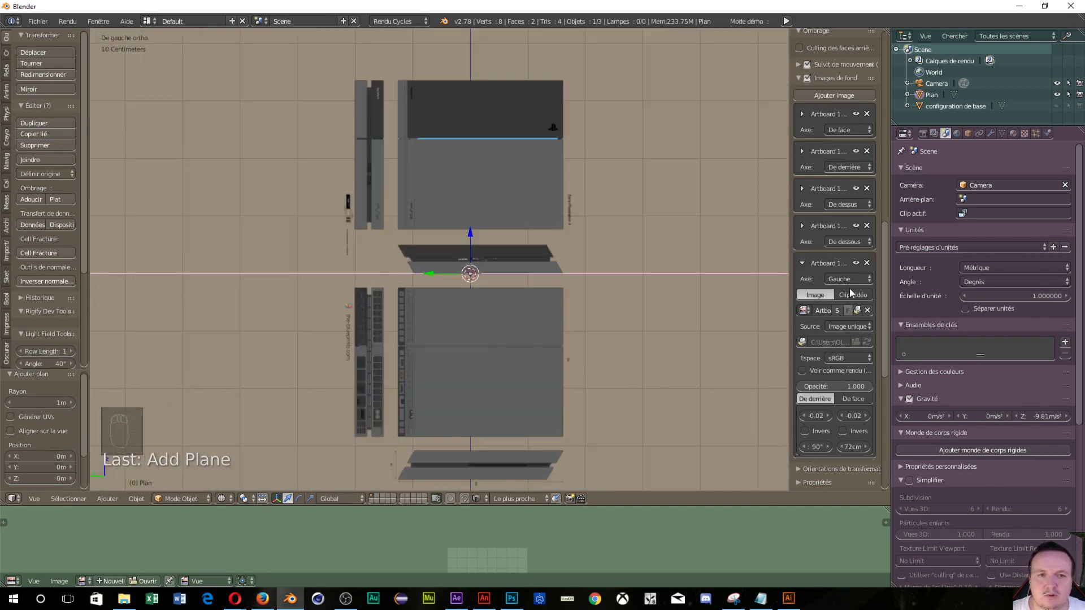
{"action": "left_click_drag", "start_coordinate": [800, 273], "coordinate": [755, 330]}
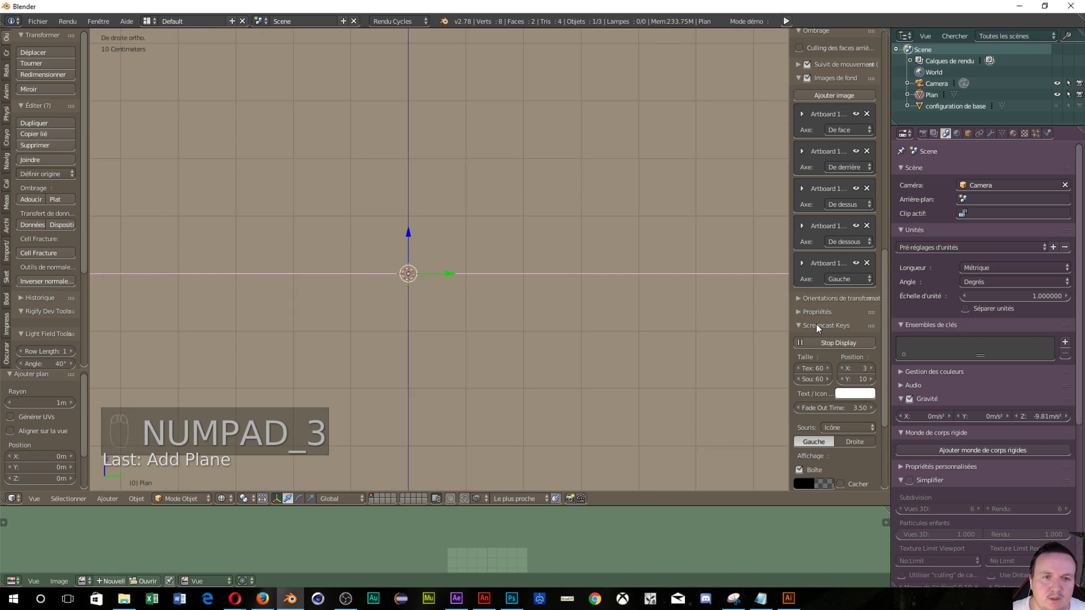
Step: Add a sixth 72 cm blueprint background rotated 90° with 0.63 vertical offset so the console meets the origin
{"action": "left_click", "coordinate": [833, 93]}
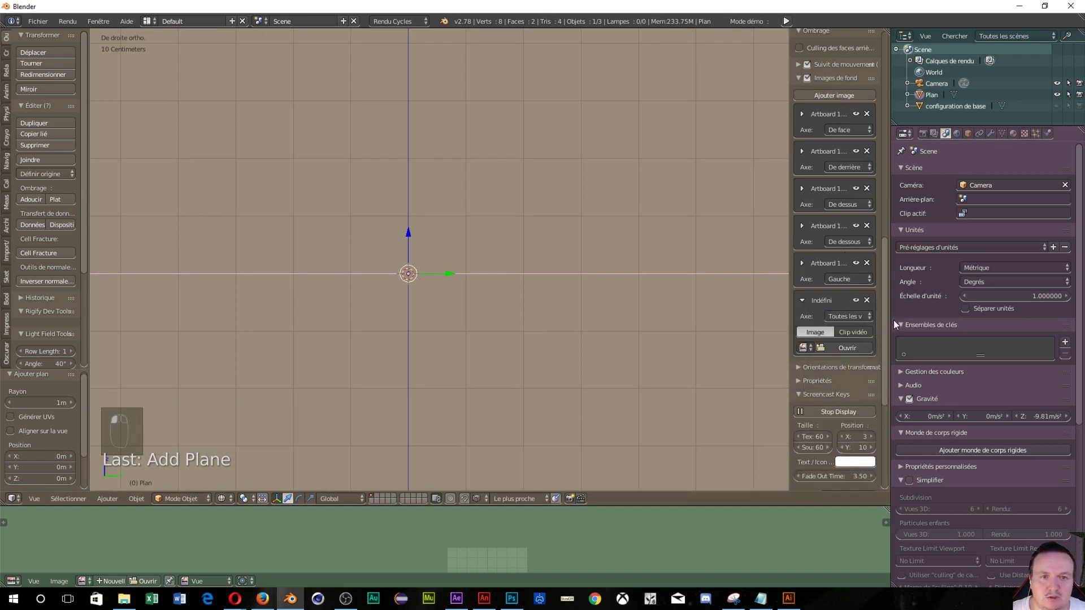
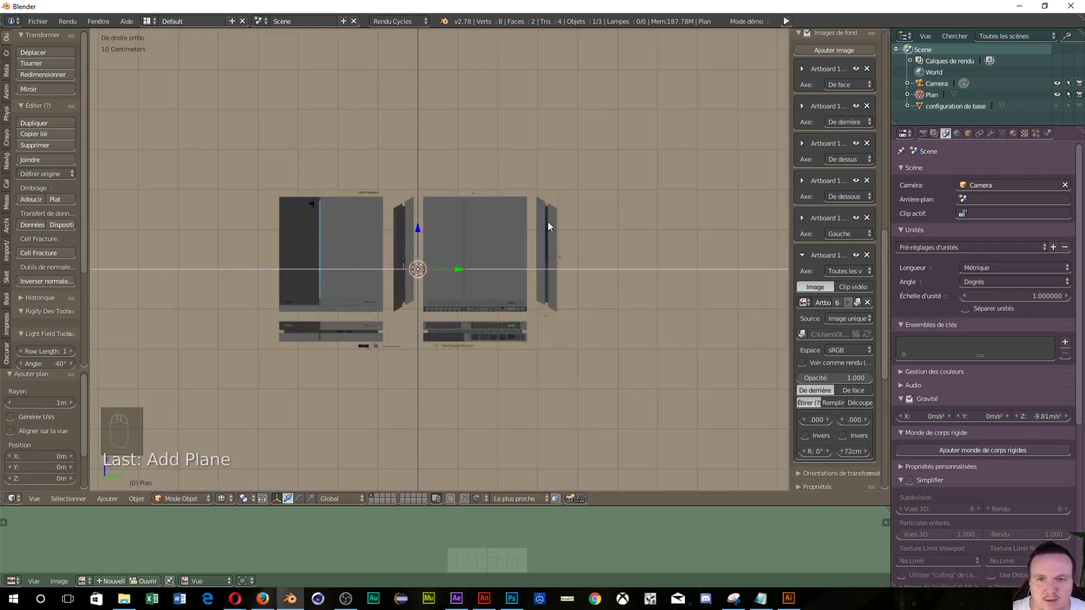
{"action": "middle_click", "coordinate": [591, 366]}
{"action": "middle_click", "coordinate": [590, 366]}
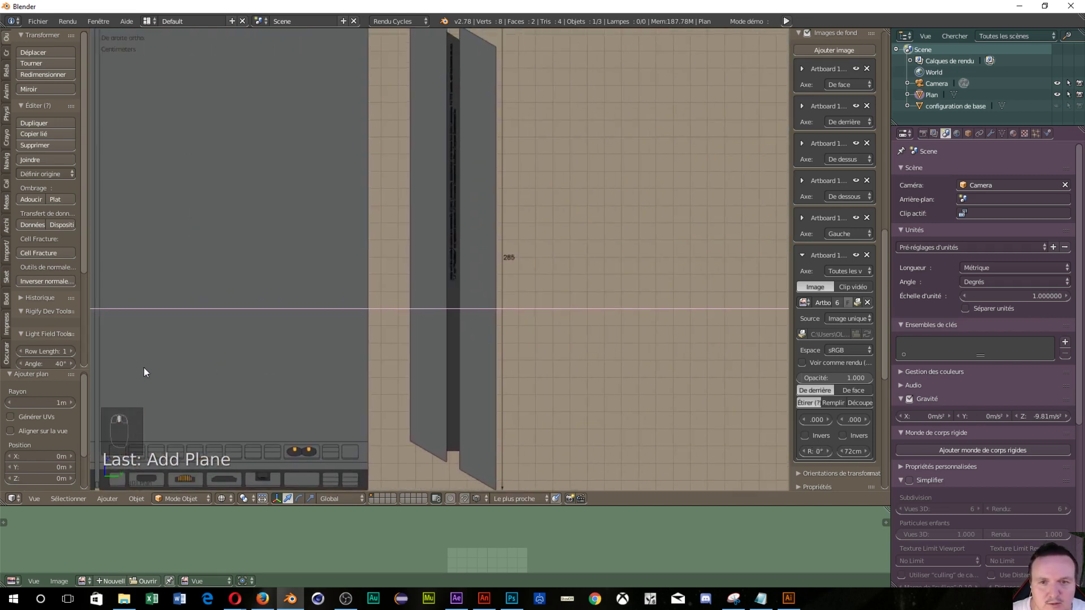
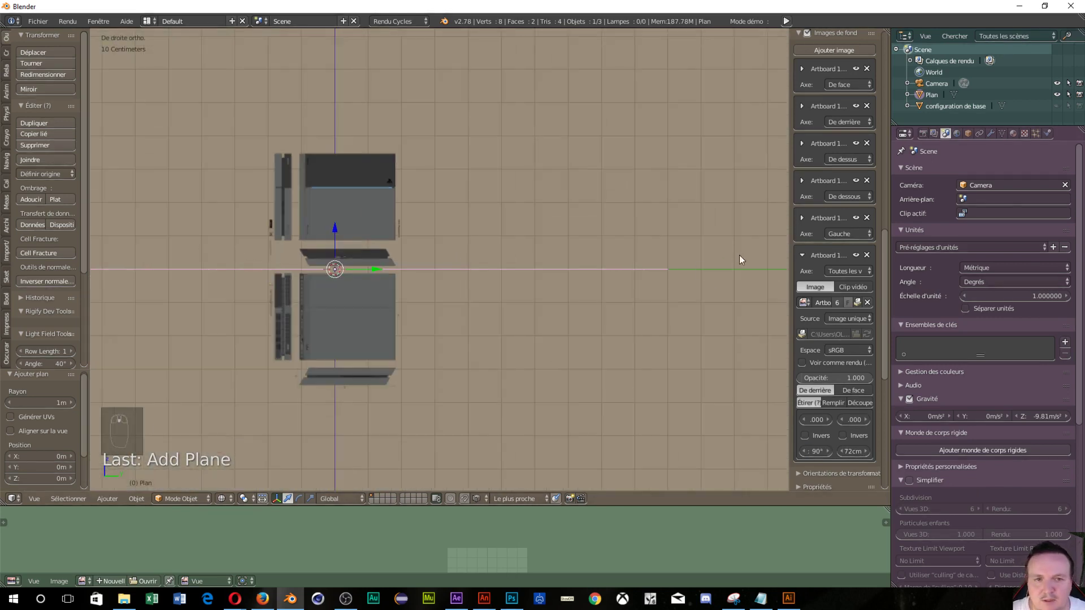
{"action": "left_click_drag", "start_coordinate": [865, 427], "coordinate": [373, 312]}
{"action": "left_click_drag", "start_coordinate": [373, 312], "coordinate": [327, 300]}
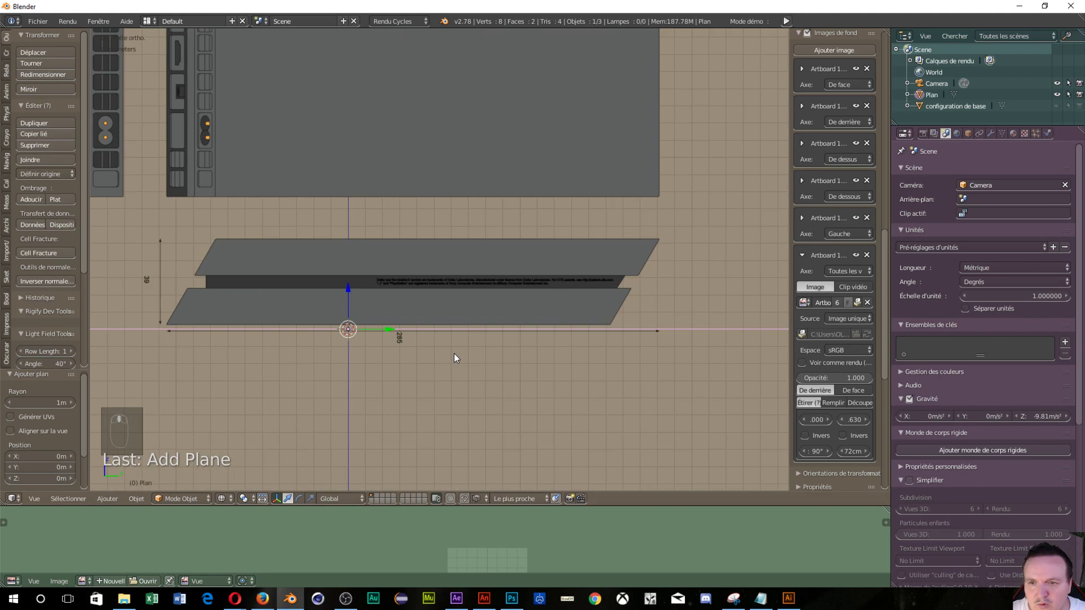
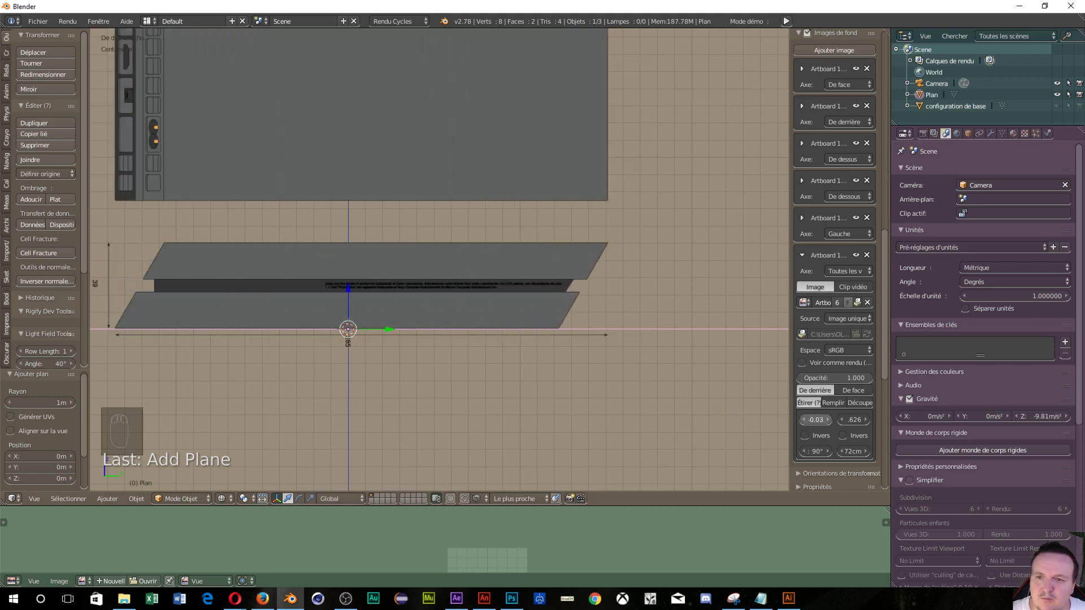
Step: Assign the new blueprint to the Right axis and check it from the top and right views
{"action": "left_click_drag", "start_coordinate": [647, 358], "coordinate": [813, 286]}
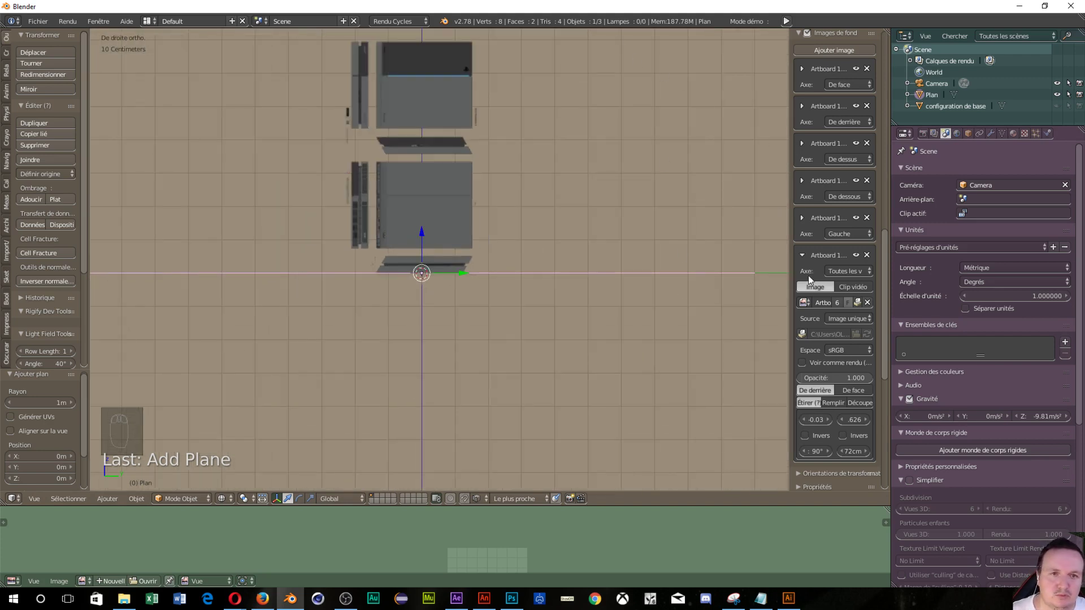
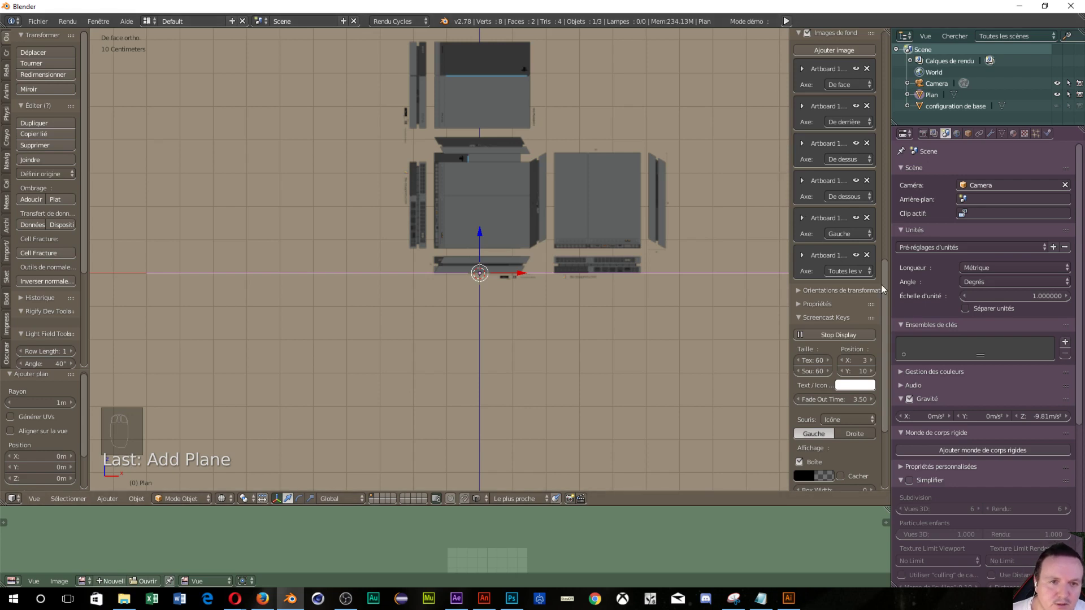
{"action": "left_click_drag", "start_coordinate": [841, 279], "coordinate": [647, 259]}
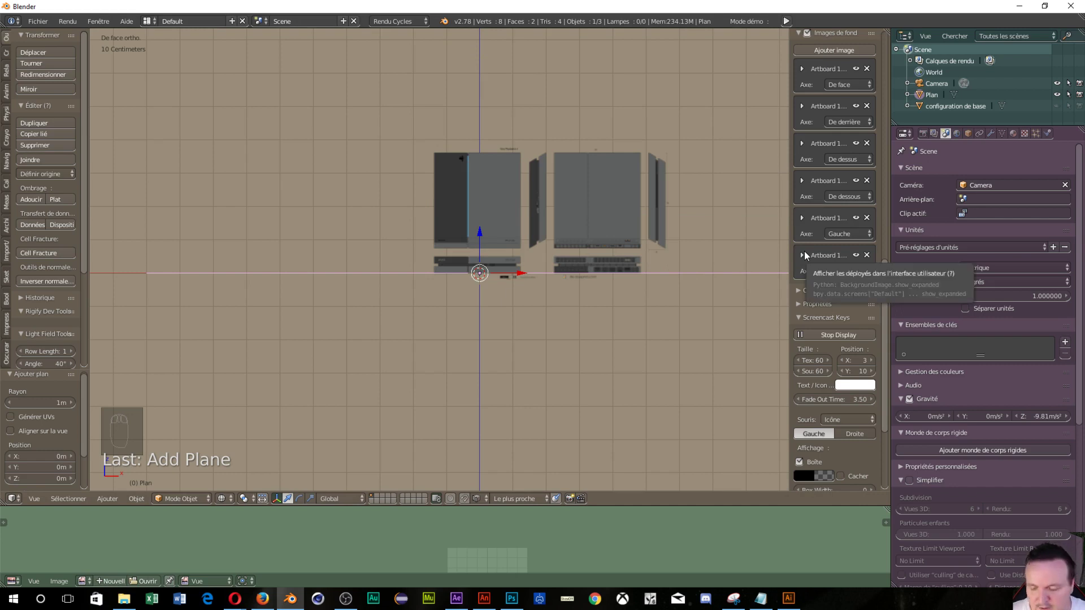
{"action": "key", "text": "ctrl+n"}
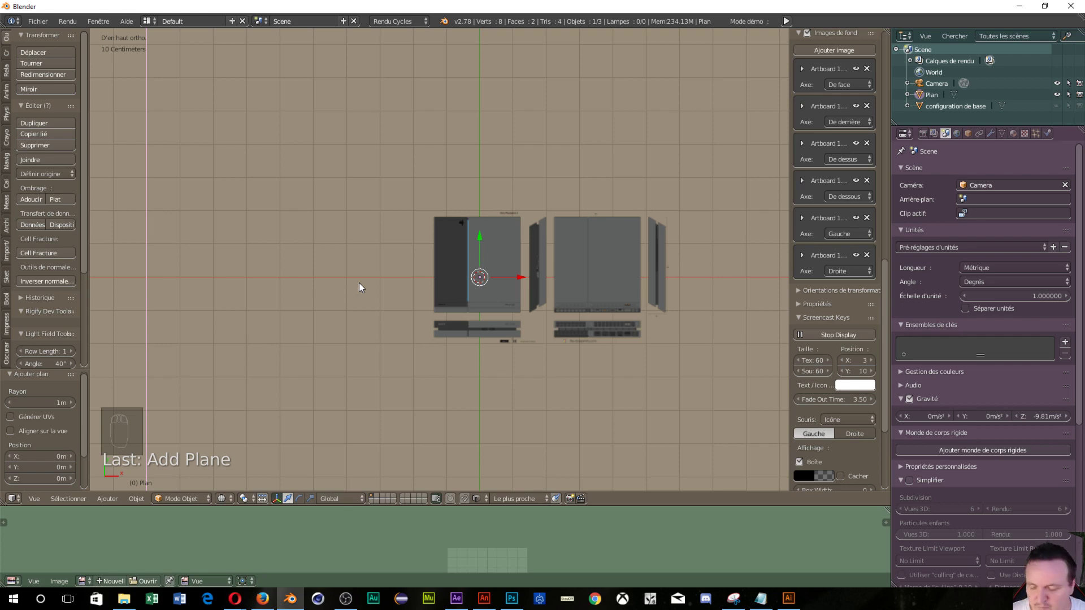
{"action": "key", "text": "ctrl+n"}
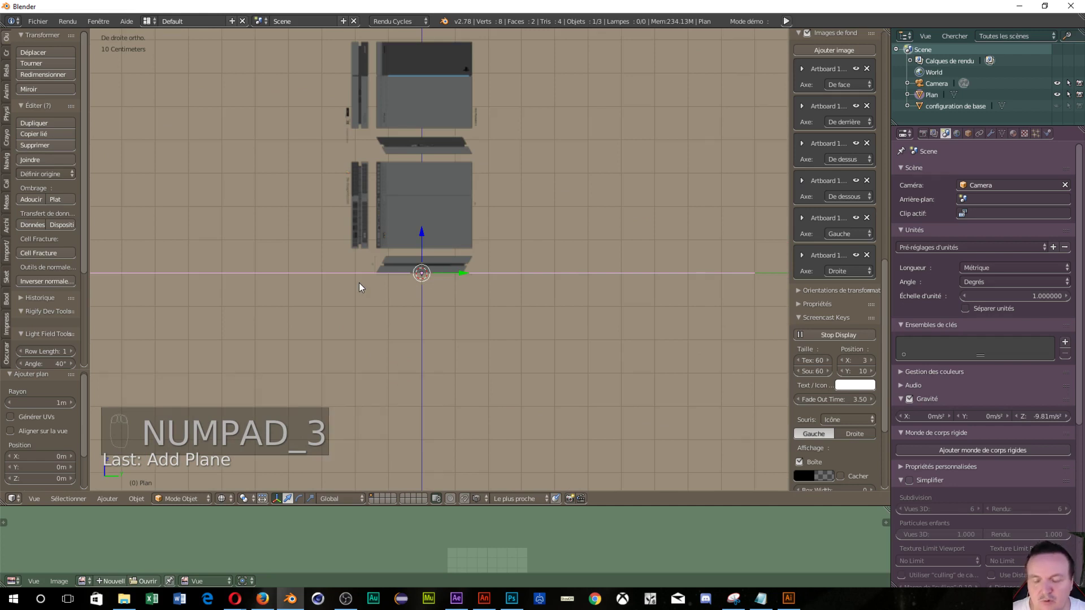
Step: Review the aligned blueprints from the left and front views
{"action": "key", "text": "ctrl+n"}
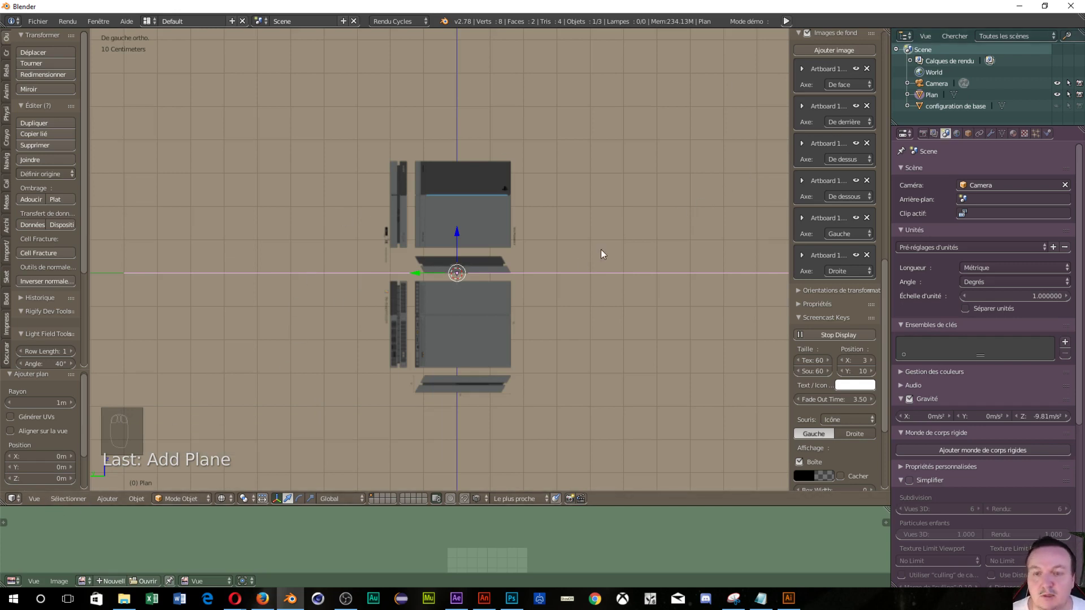
{"action": "left_click_drag", "start_coordinate": [452, 328], "coordinate": [451, 328]}
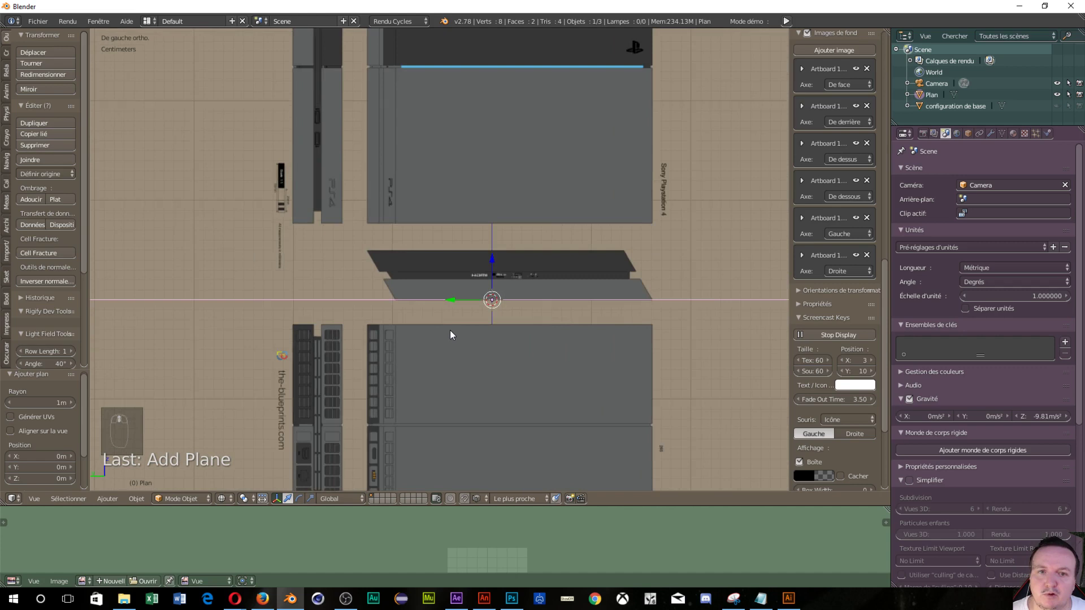
{"action": "left_click_drag", "start_coordinate": [454, 332], "coordinate": [542, 298]}
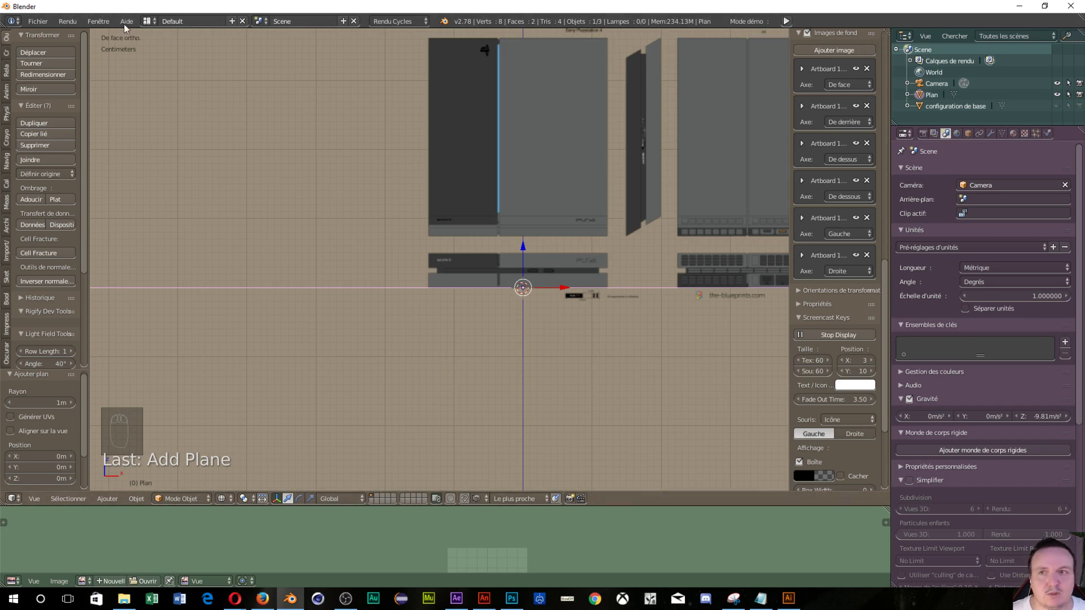
{"action": "left_click_drag", "start_coordinate": [105, 27], "coordinate": [102, 24]}
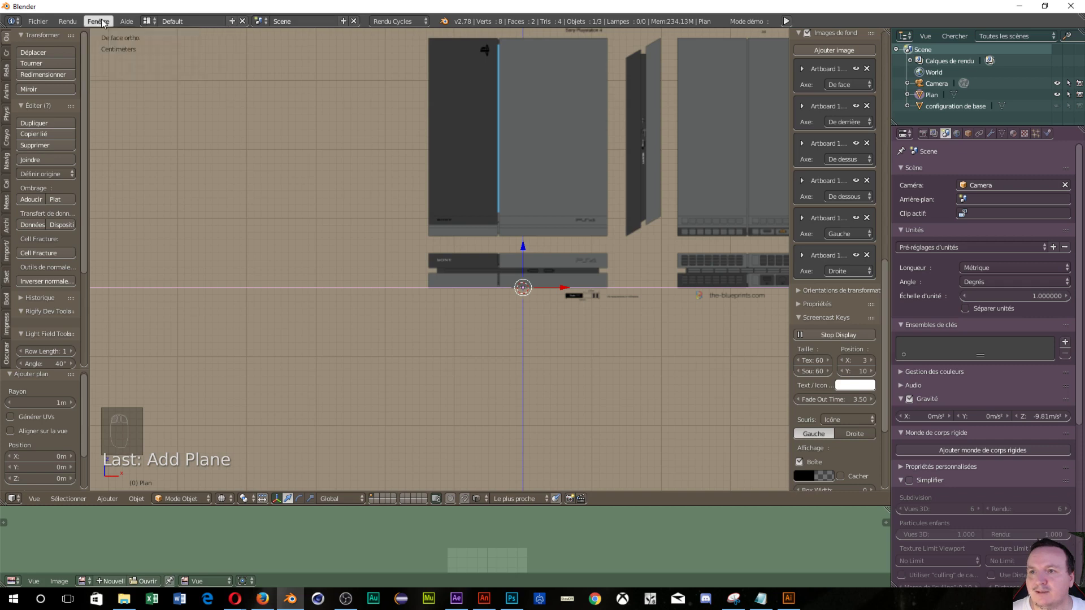
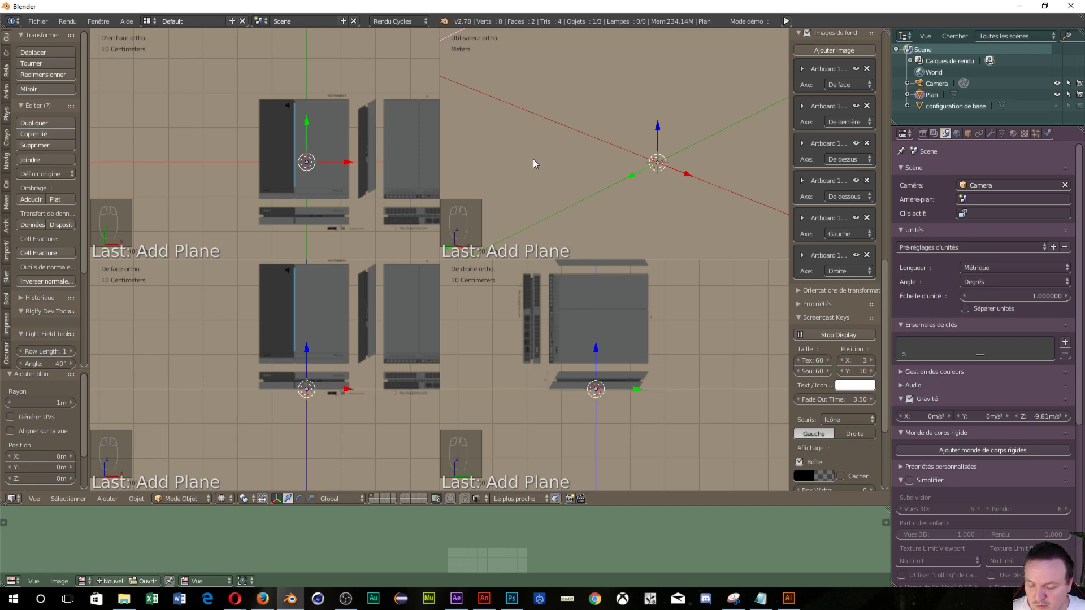
{"action": "key", "text": "ctrl+a"}
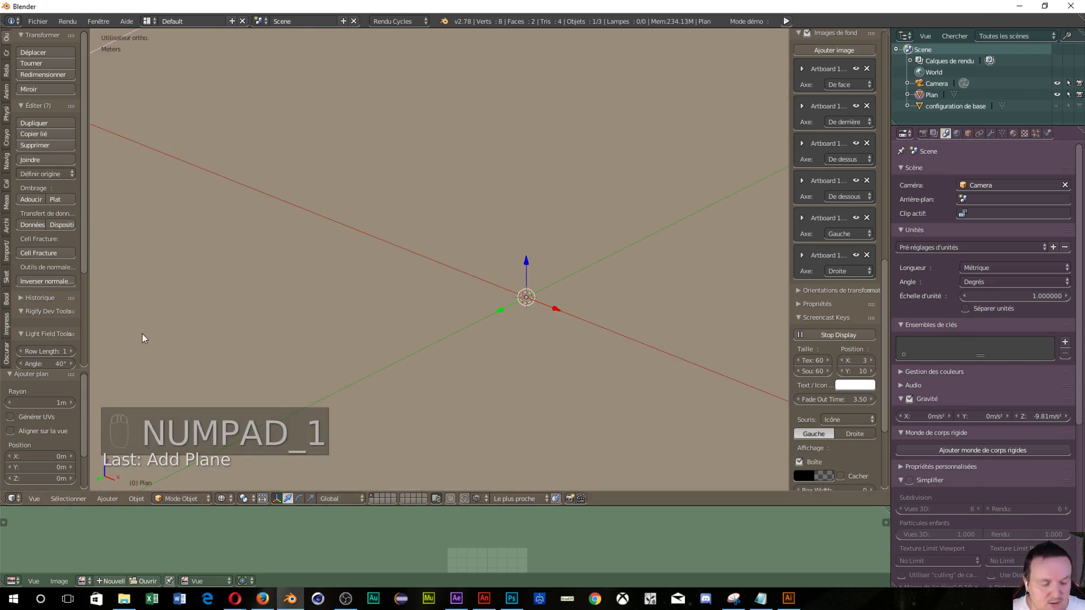
Step: Add a cube over the front blueprint and scale it down roughly to the console size
{"action": "left_click_drag", "start_coordinate": [456, 264], "coordinate": [519, 178]}
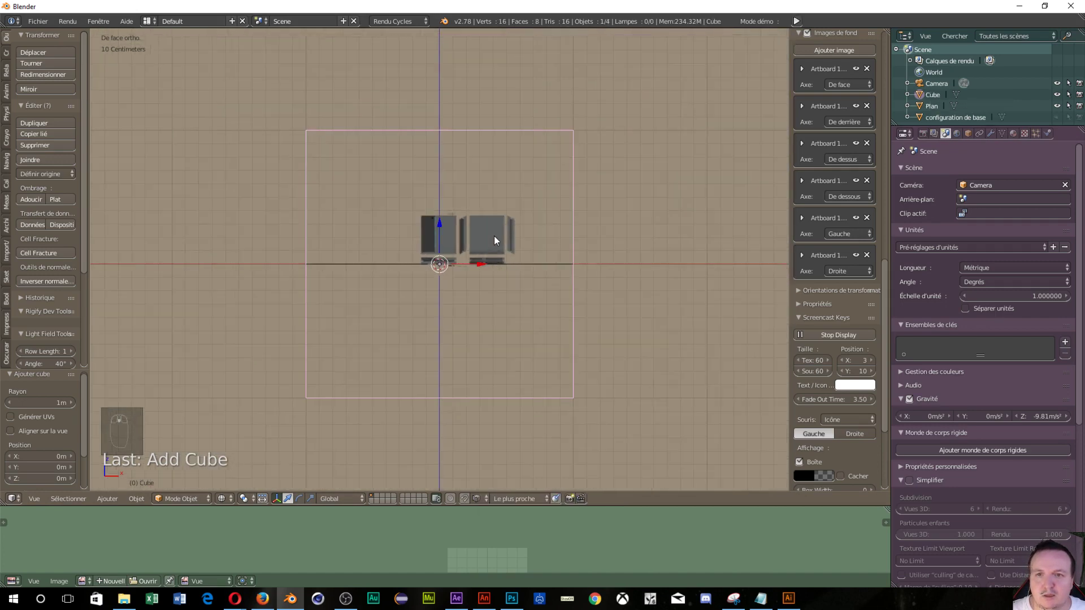
{"action": "left_click_drag", "start_coordinate": [499, 237], "coordinate": [722, 522]}
{"action": "key", "text": "s"}
{"action": "key", "text": "s"}
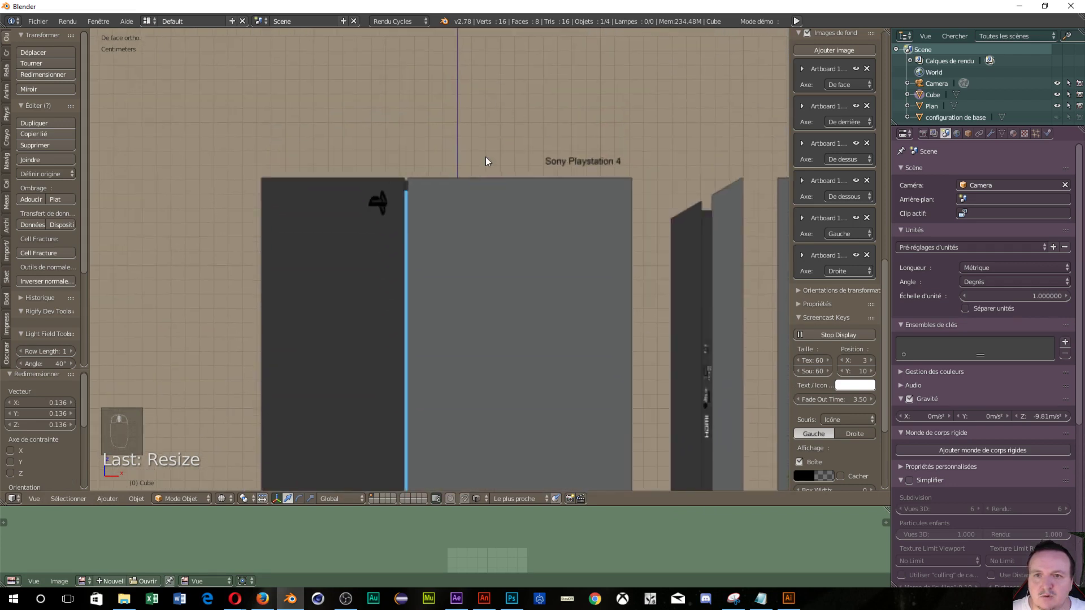
Step: Set the cube's Dimensions to X 26.5 cm, Y 28.5 cm, Z 3.9 cm
{"action": "middle_click", "coordinate": [702, 371]}
{"action": "middle_click", "coordinate": [686, 360]}
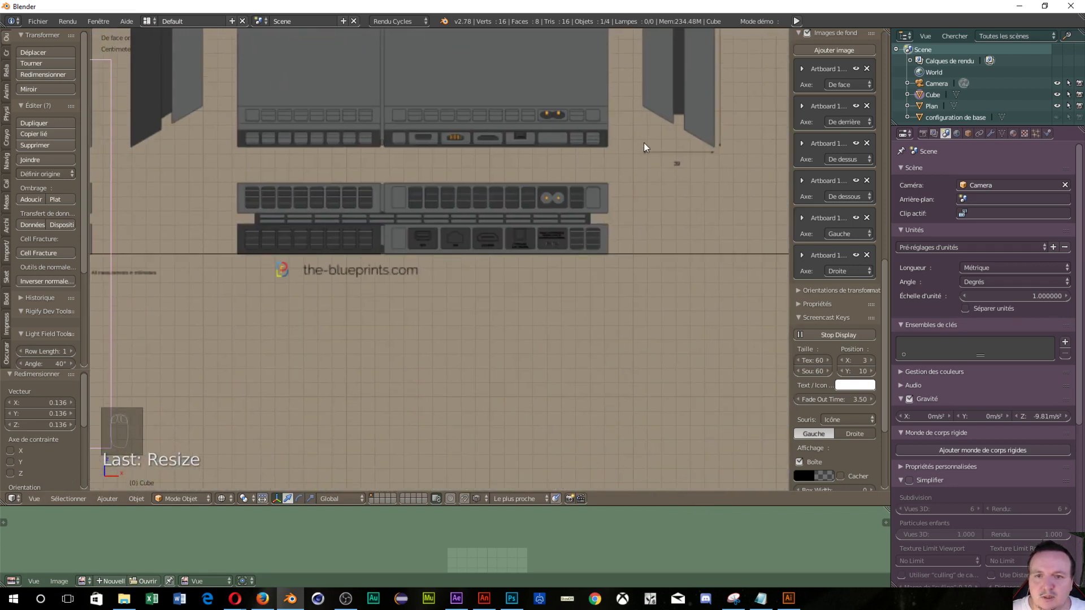
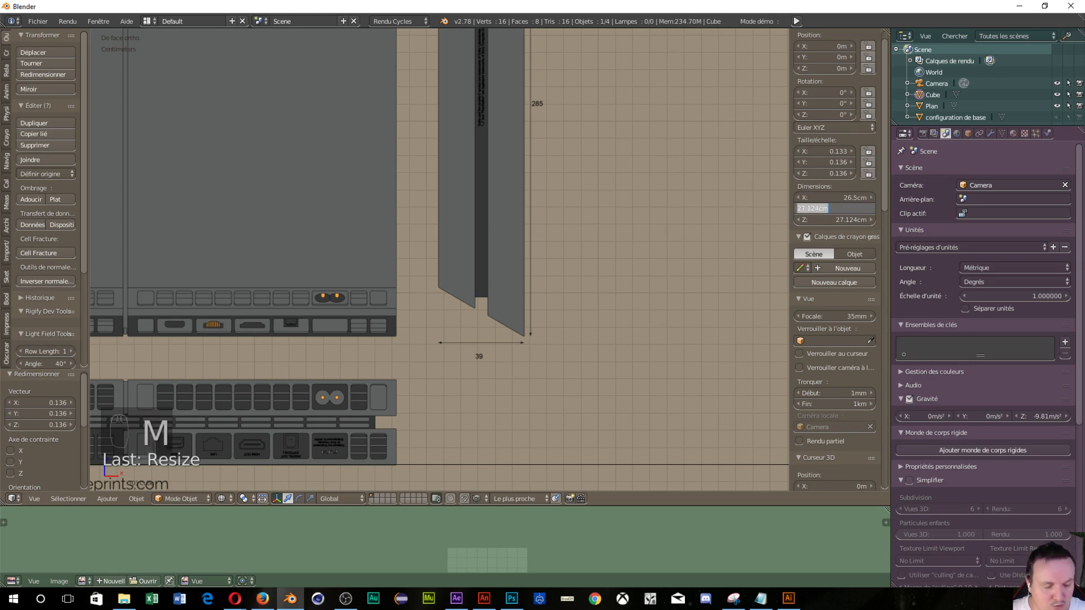
{"action": "key", "text": "m"}
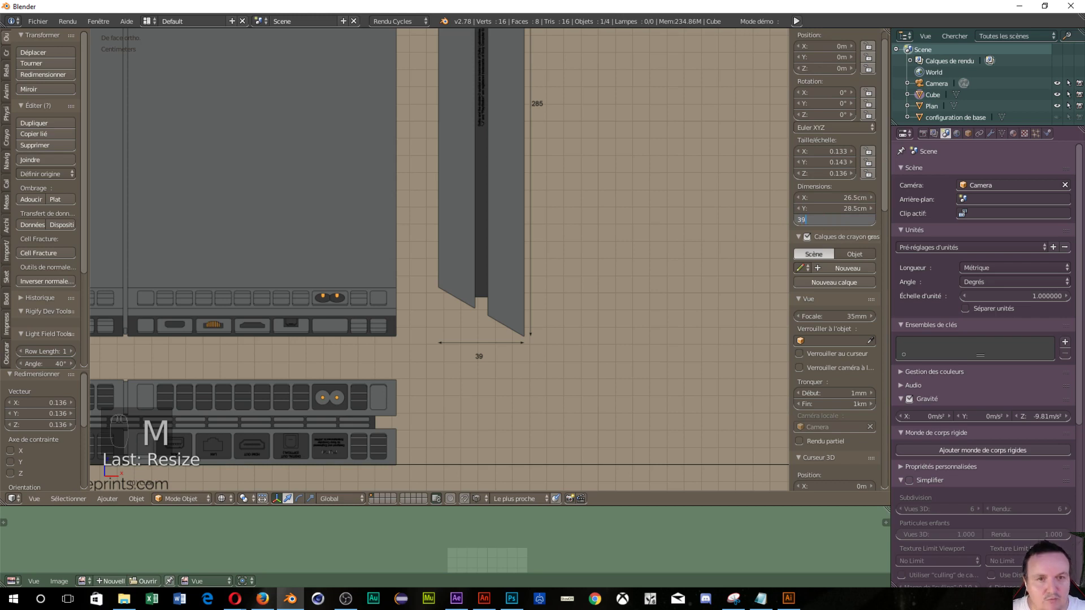
{"action": "key", "text": "m"}
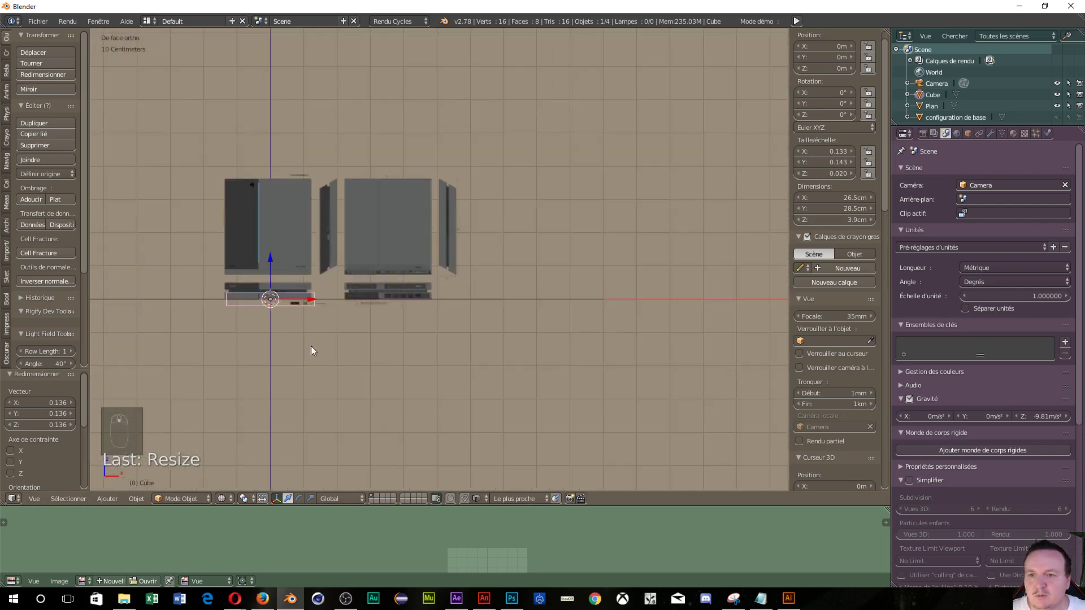
Step: Move the slab down and sideways so it rests on the blueprint's base layer
{"action": "middle_click", "coordinate": [450, 261]}
{"action": "left_click_drag", "start_coordinate": [396, 265], "coordinate": [368, 233]}
{"action": "left_click_drag", "start_coordinate": [365, 233], "coordinate": [476, 496]}
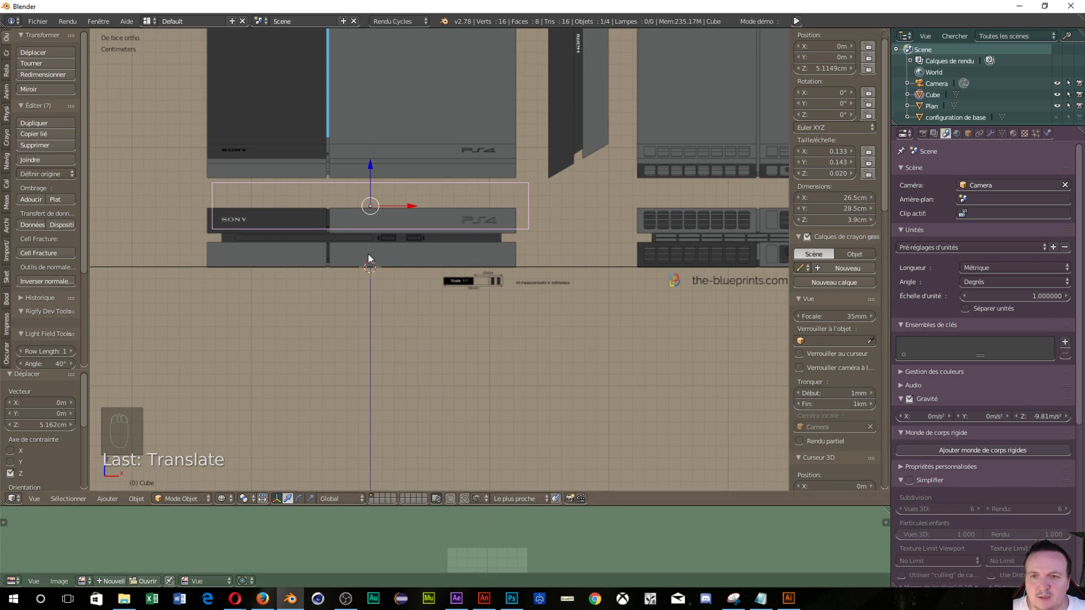
{"action": "left_click_drag", "start_coordinate": [372, 167], "coordinate": [385, 275]}
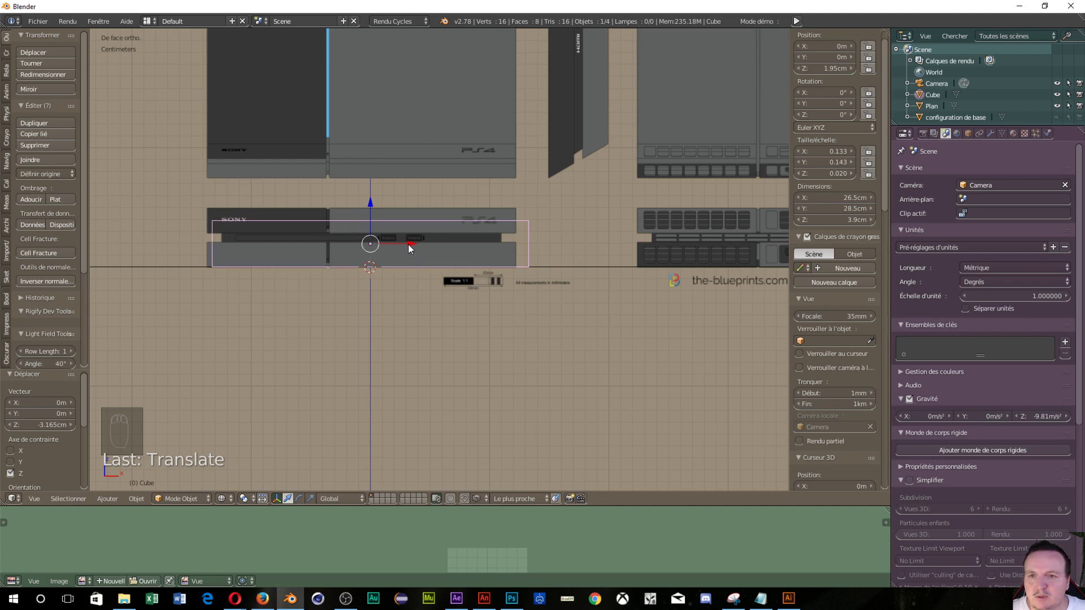
{"action": "left_click_drag", "start_coordinate": [414, 244], "coordinate": [408, 245]}
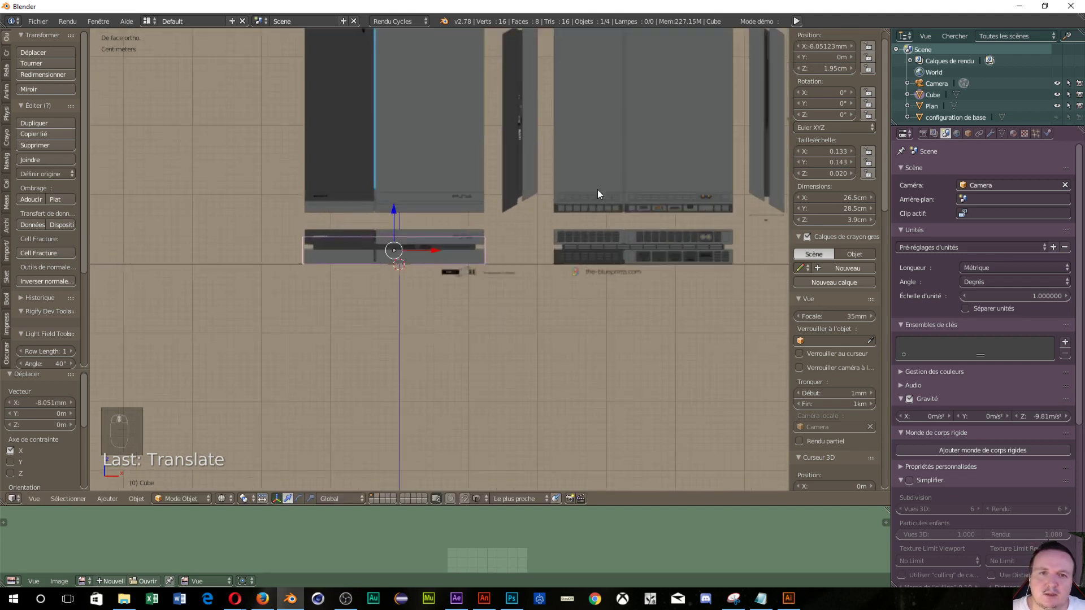
Step: Swap the slab footprint to 28.5 cm along X and 26.5 cm along Y after checking the blueprint marks
{"action": "middle_click", "coordinate": [635, 171]}
{"action": "left_click_drag", "start_coordinate": [650, 177], "coordinate": [648, 246]}
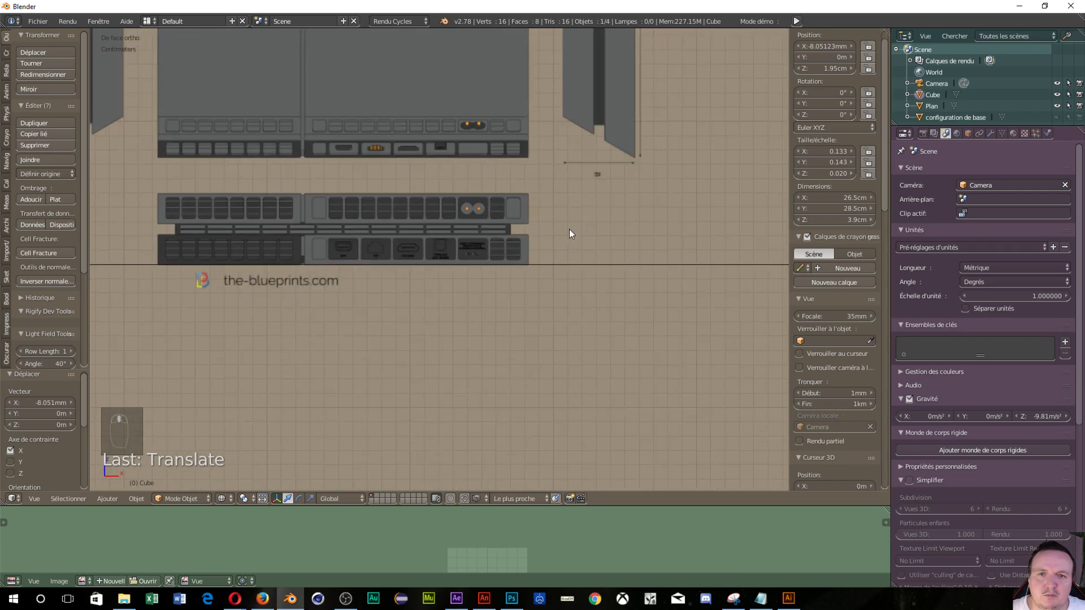
{"action": "middle_click", "coordinate": [621, 207]}
{"action": "middle_click", "coordinate": [266, 302]}
{"action": "middle_click", "coordinate": [277, 384]}
{"action": "middle_click", "coordinate": [250, 480]}
{"action": "left_click_drag", "start_coordinate": [354, 364], "coordinate": [490, 303]}
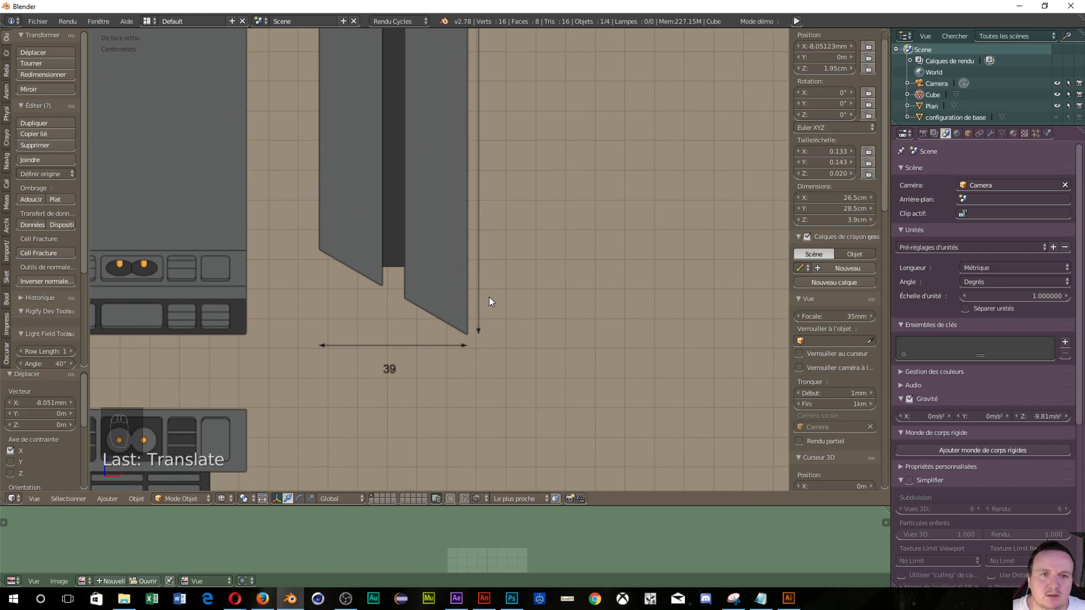
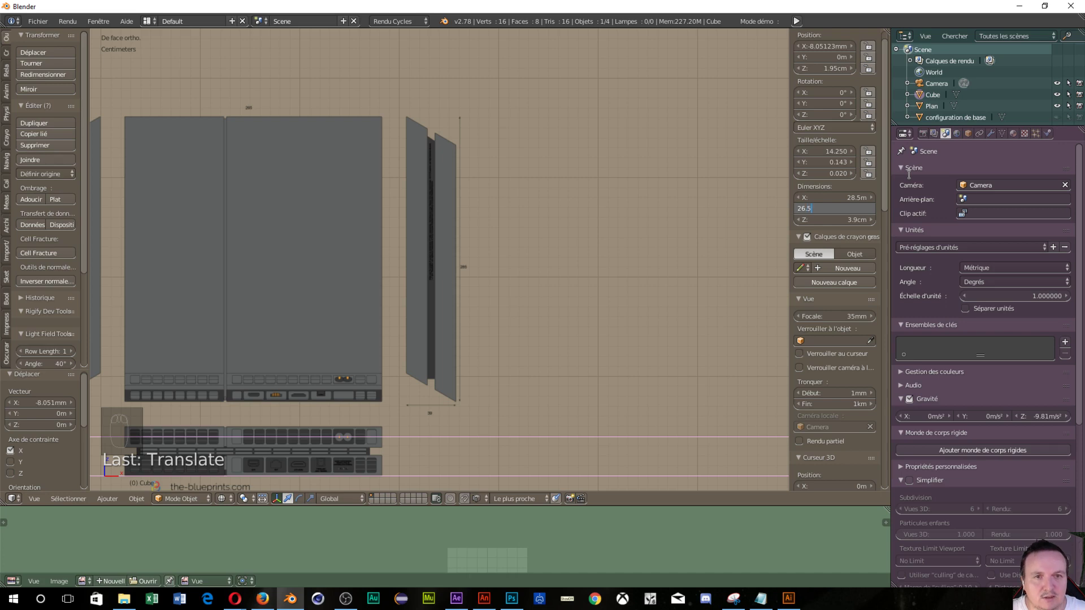
{"action": "key", "text": "BackSpace"}
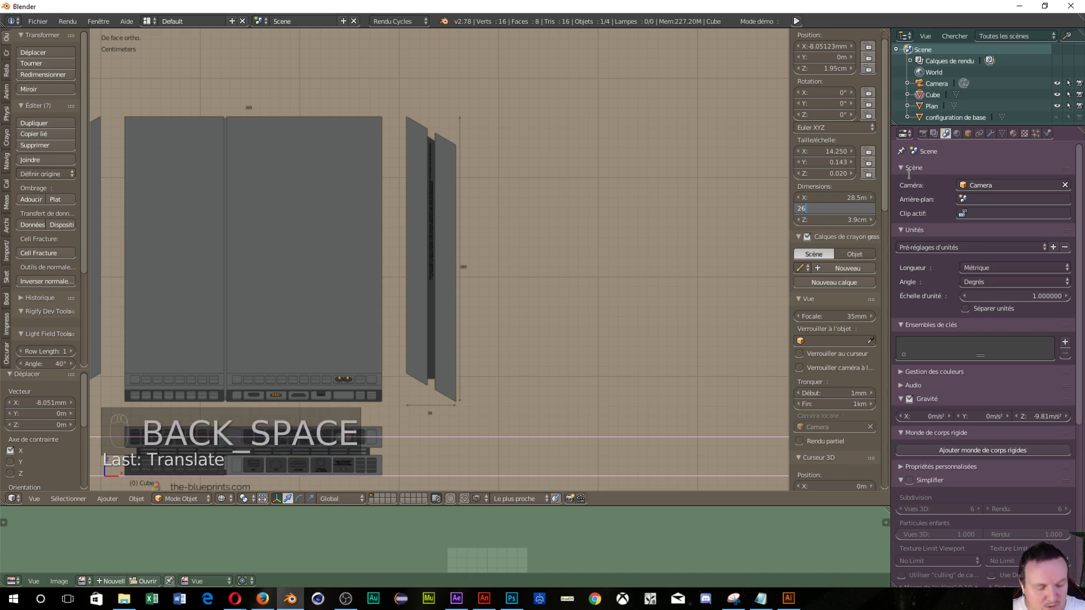
{"action": "key", "text": "m"}
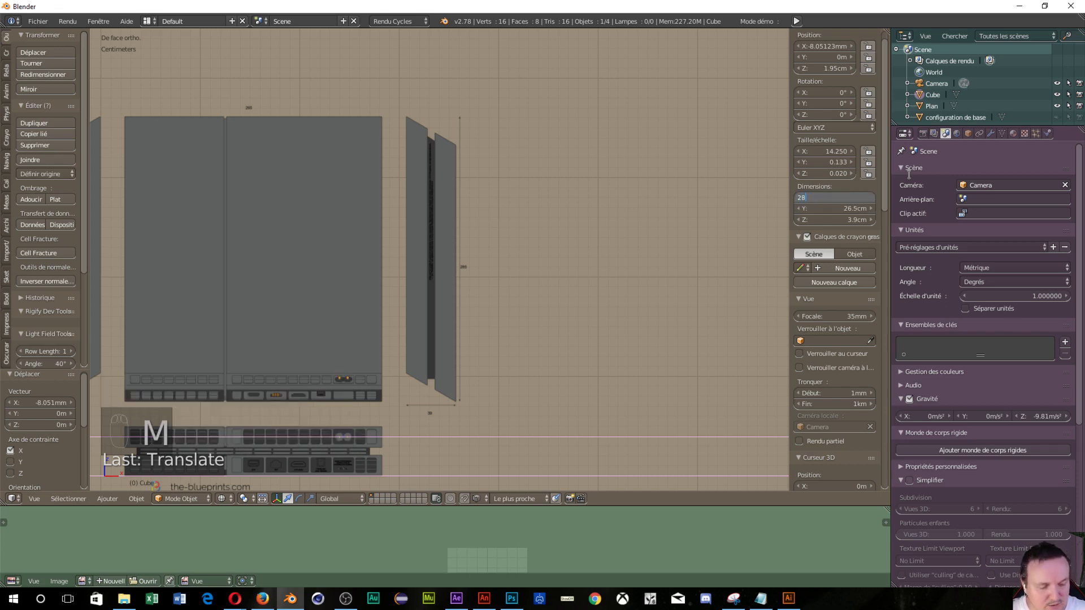
{"action": "key", "text": "m"}
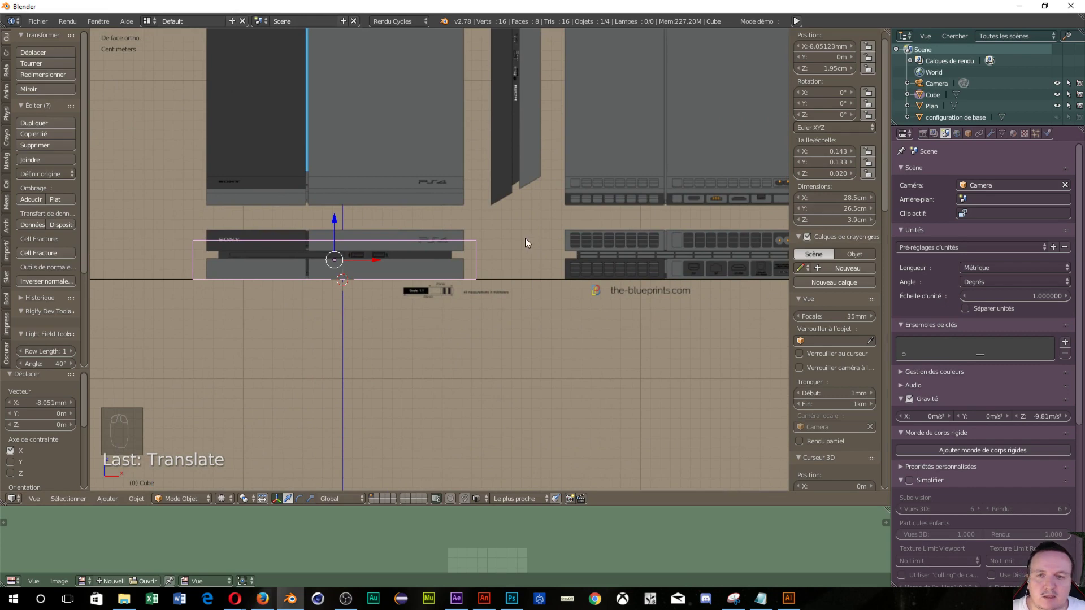
Step: Set the slab's X dimension back to 26.5 cm to fit the front blueprint edges
{"action": "left_click_drag", "start_coordinate": [331, 296], "coordinate": [332, 295]}
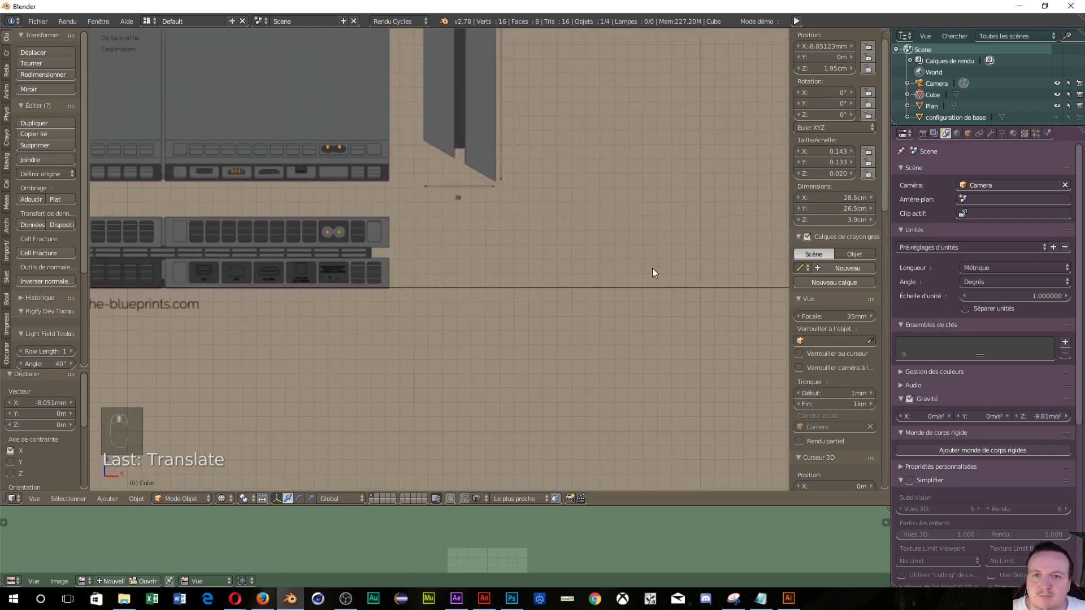
{"action": "middle_click", "coordinate": [695, 435]}
{"action": "middle_click", "coordinate": [695, 102]}
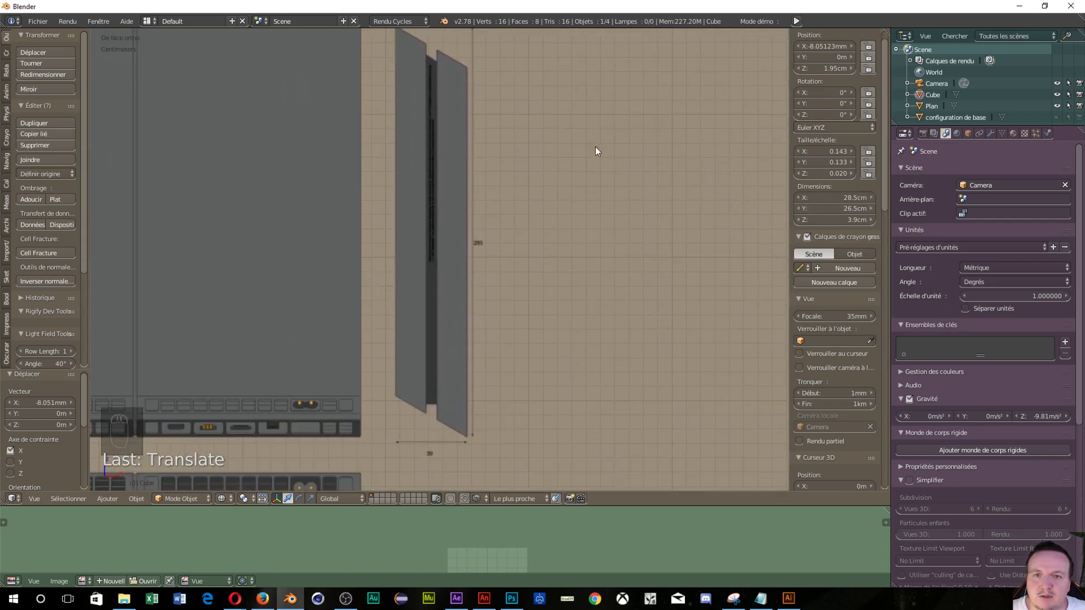
{"action": "left_click_drag", "start_coordinate": [482, 253], "coordinate": [377, 336]}
{"action": "middle_click", "coordinate": [584, 380]}
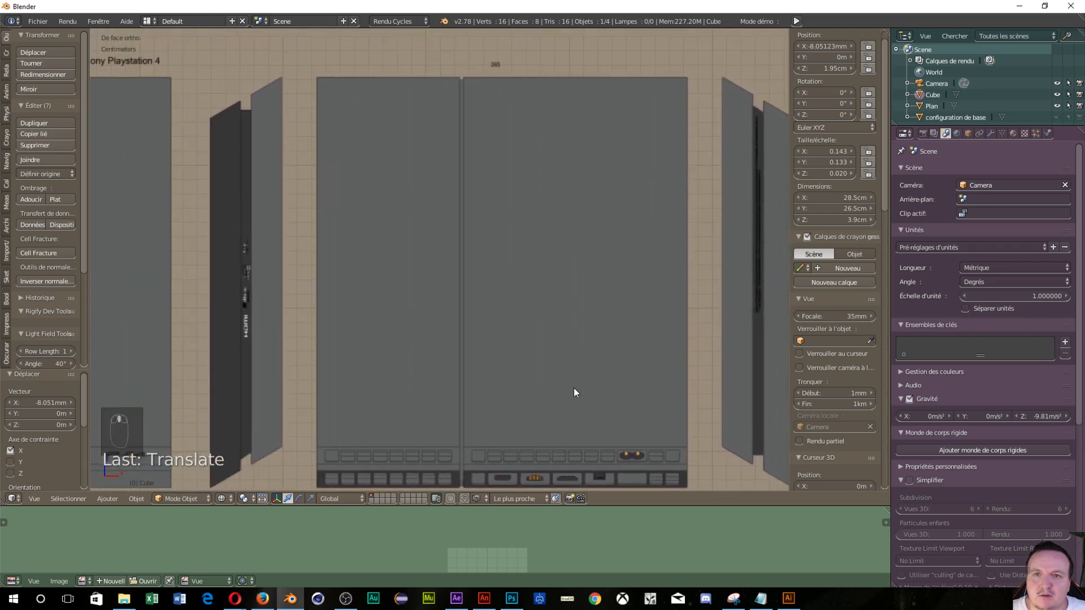
{"action": "middle_click", "coordinate": [467, 242]}
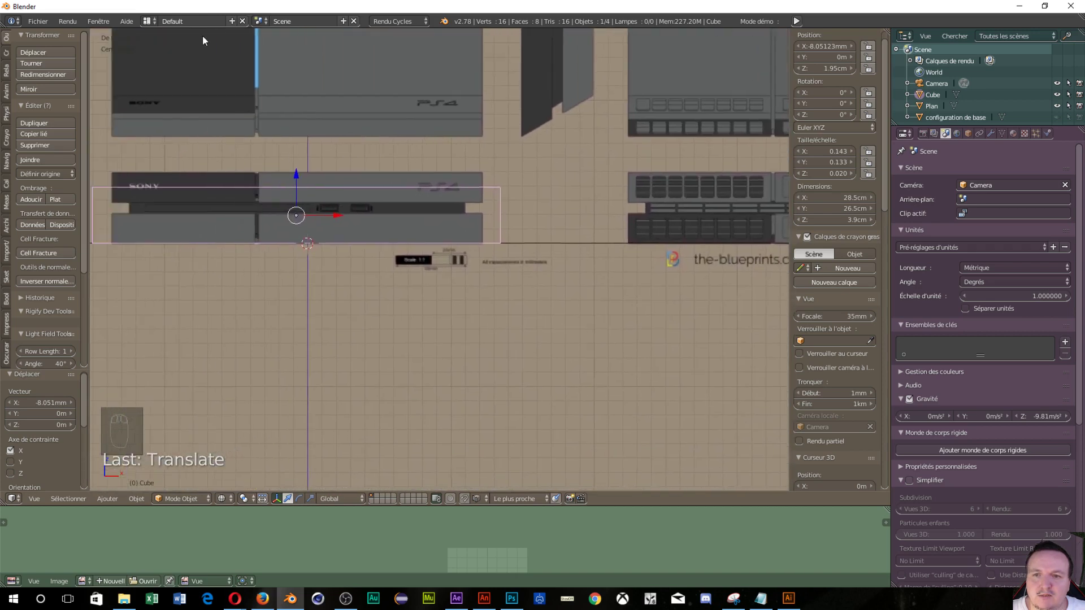
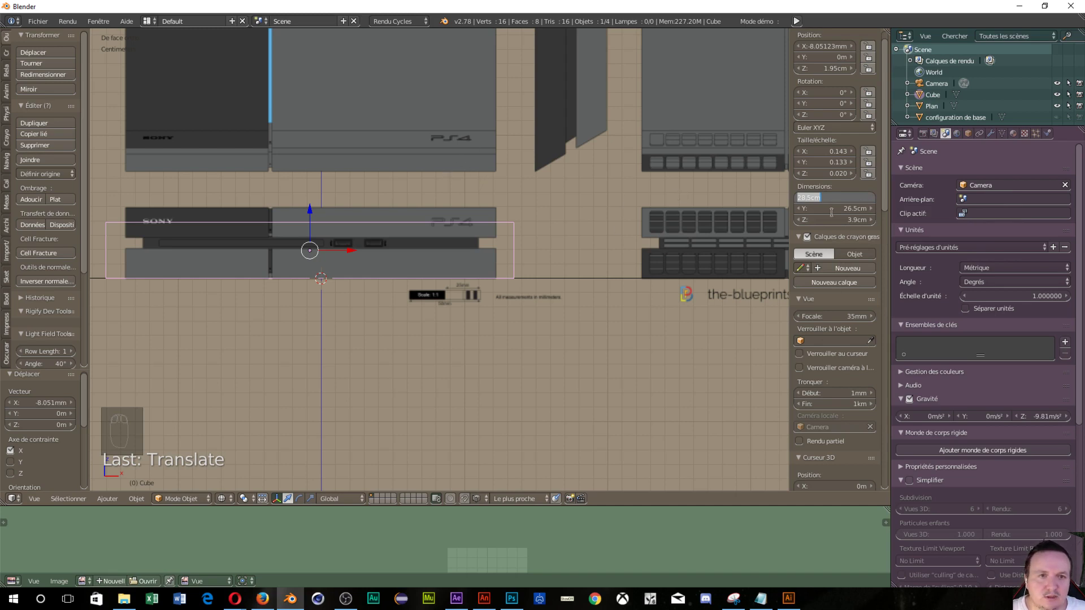
{"action": "key", "text": "m"}
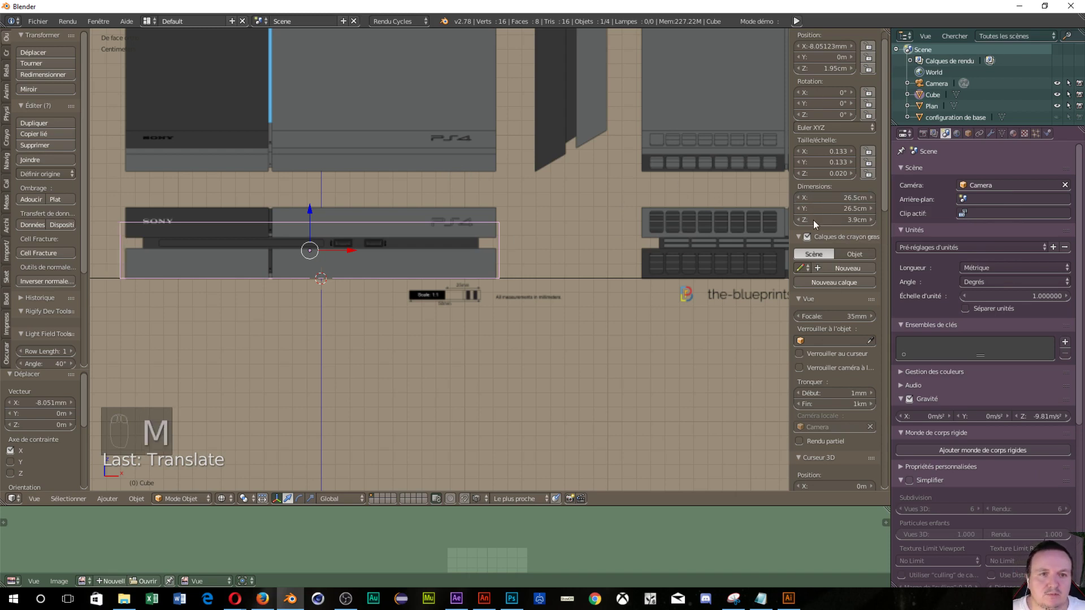
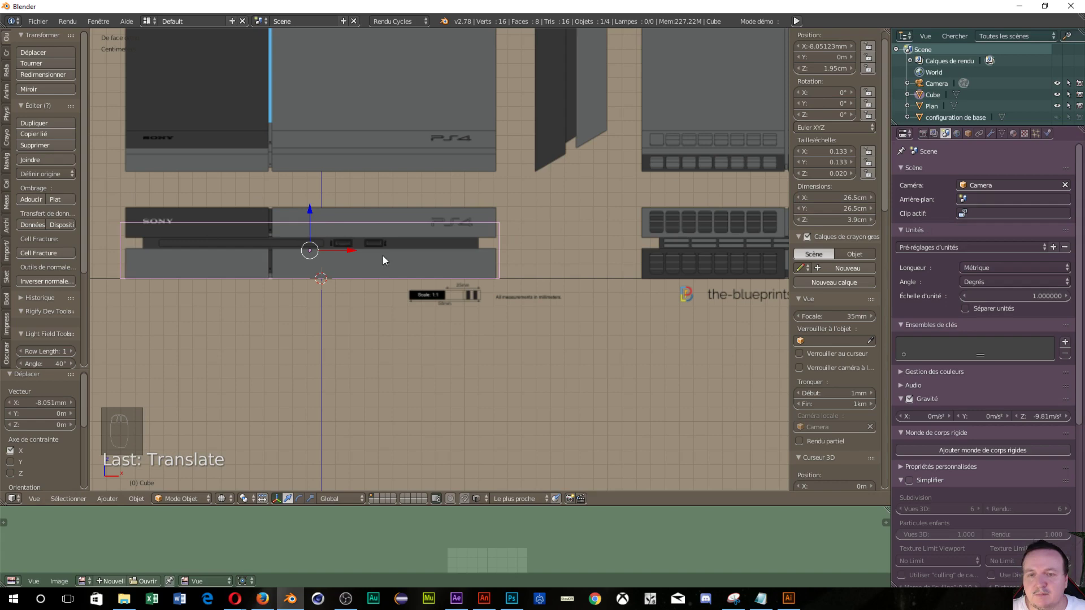
Step: Centre the console body in the front view at X −8.05 cm on the ground line
{"action": "left_click_drag", "start_coordinate": [302, 407], "coordinate": [504, 399]}
{"action": "left_click_drag", "start_coordinate": [489, 381], "coordinate": [530, 274]}
Step: In Edit Mode, snap the slab's top and right edges onto the front and top blueprint lines
{"action": "key", "text": "Tab"}
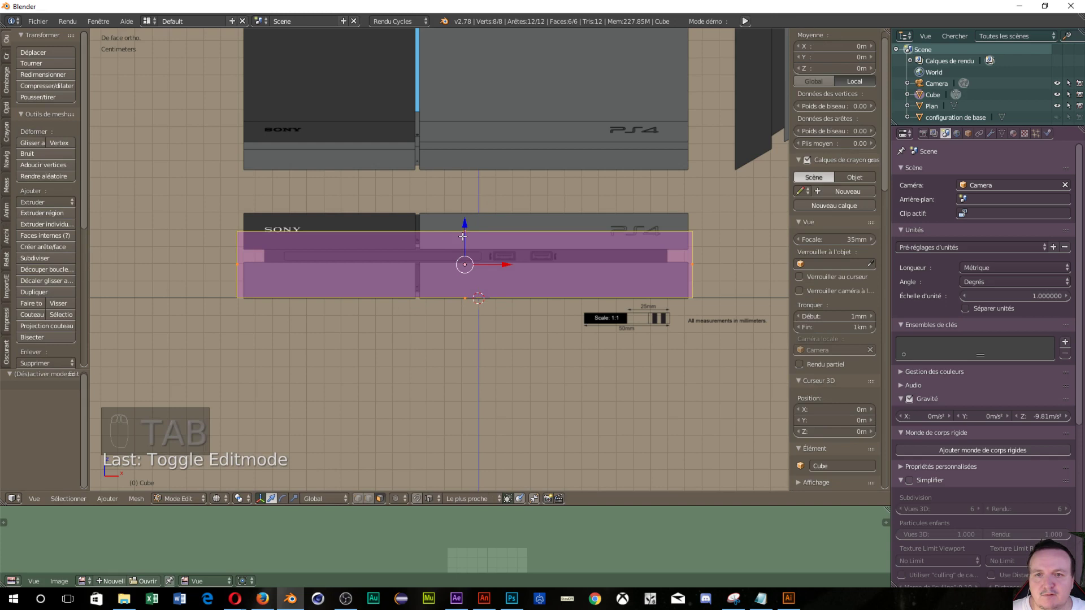
{"action": "left_click_drag", "start_coordinate": [466, 227], "coordinate": [465, 193]}
{"action": "left_click_drag", "start_coordinate": [464, 191], "coordinate": [462, 176]}
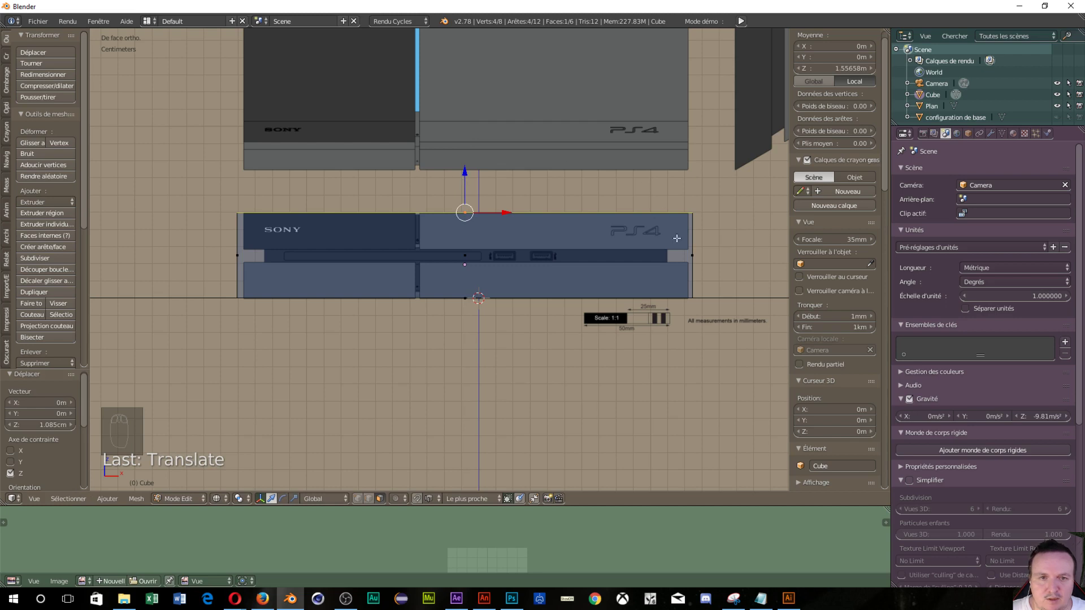
{"action": "left_click_drag", "start_coordinate": [695, 253], "coordinate": [735, 255]}
{"action": "left_click_drag", "start_coordinate": [736, 254], "coordinate": [732, 255]}
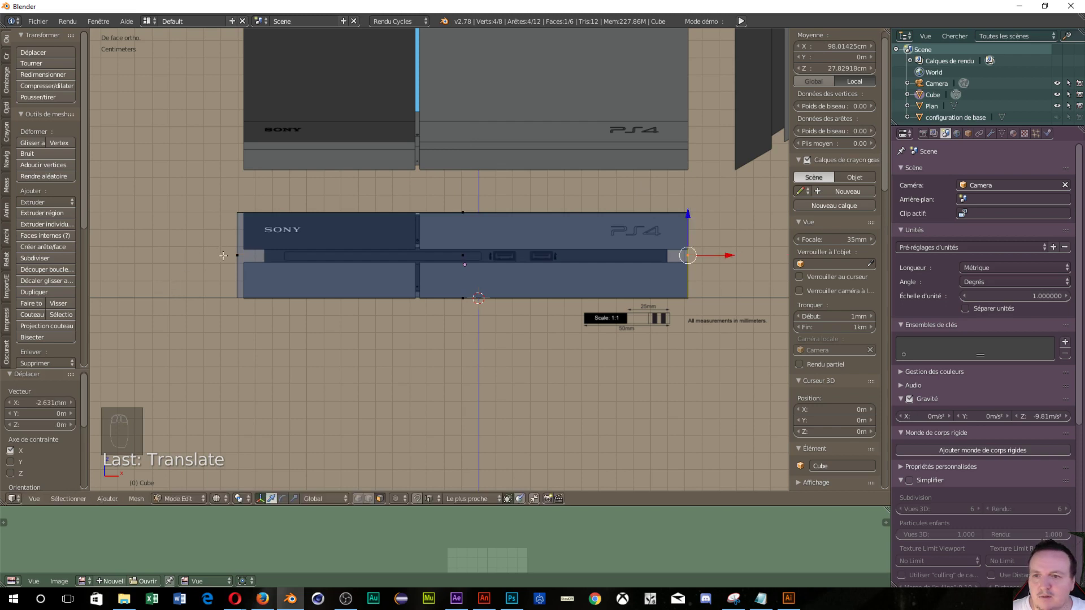
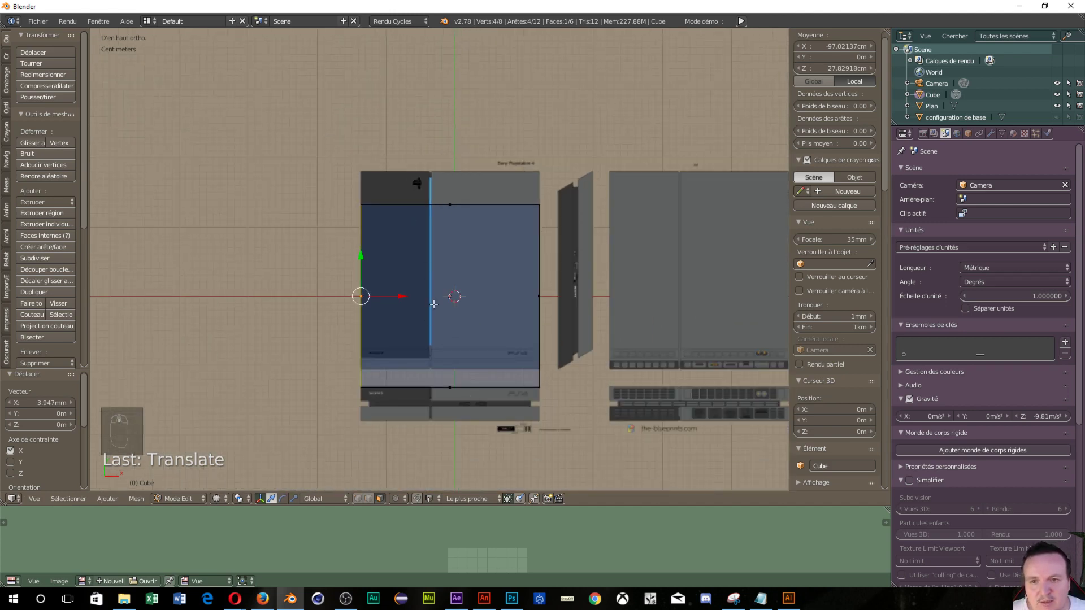
{"action": "left_click_drag", "start_coordinate": [899, 363], "coordinate": [849, 353]}
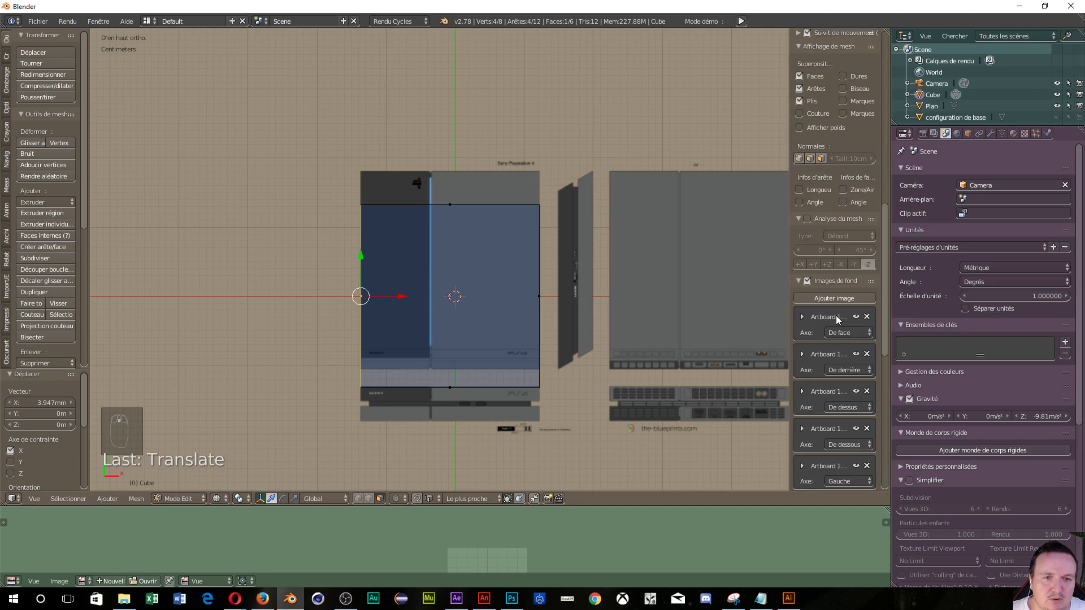
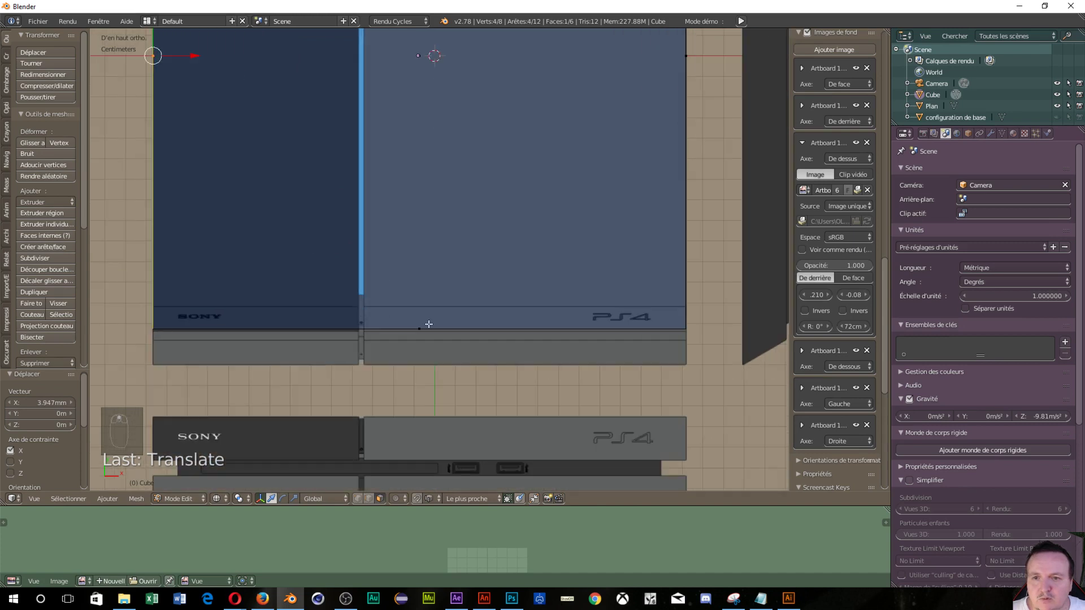
Step: Retry the vertex move after cancelling, raising the top face to the blueprint's upper edge
{"action": "left_click_drag", "start_coordinate": [421, 324], "coordinate": [420, 326]}
{"action": "left_click_drag", "start_coordinate": [420, 326], "coordinate": [427, 291]}
{"action": "right_click", "coordinate": [427, 292]}
{"action": "left_click_drag", "start_coordinate": [421, 289], "coordinate": [408, 267]}
{"action": "left_click_drag", "start_coordinate": [409, 267], "coordinate": [403, 180]}
{"action": "middle_click", "coordinate": [396, 233]}
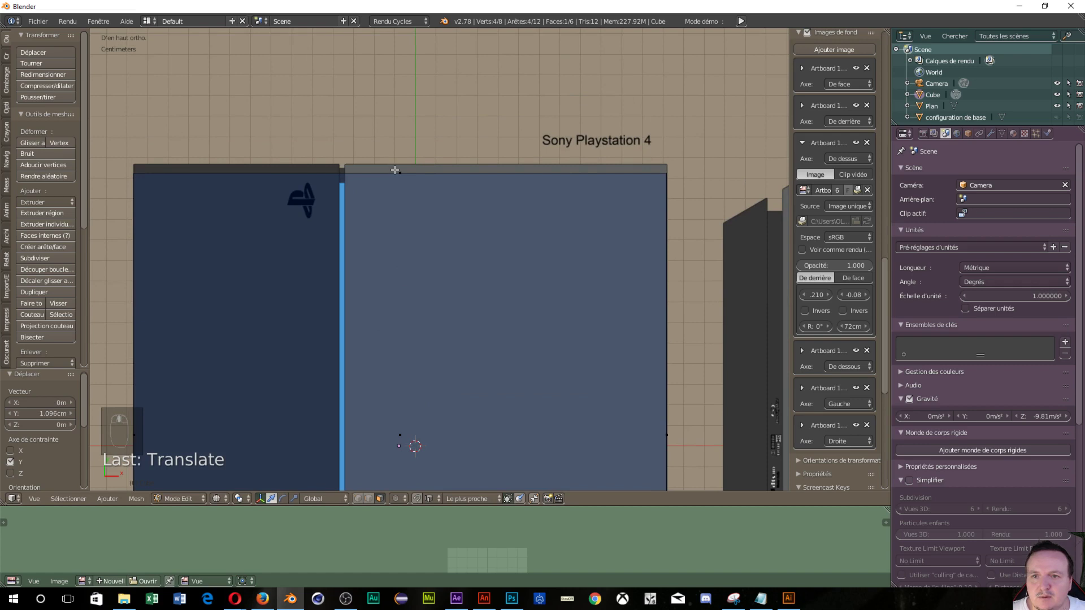
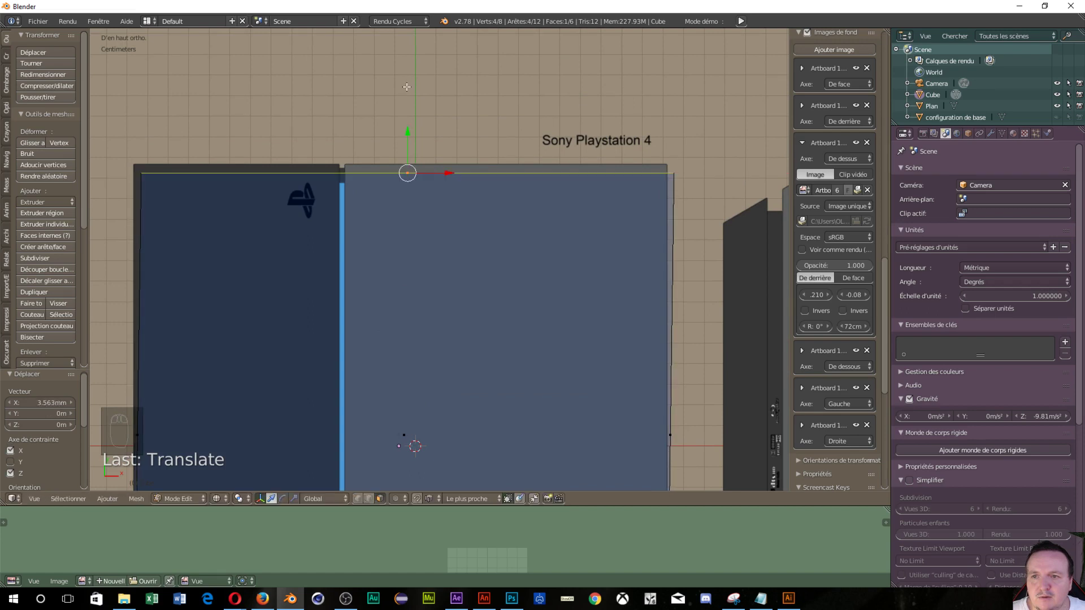
{"action": "key", "text": "ctrl+z"}
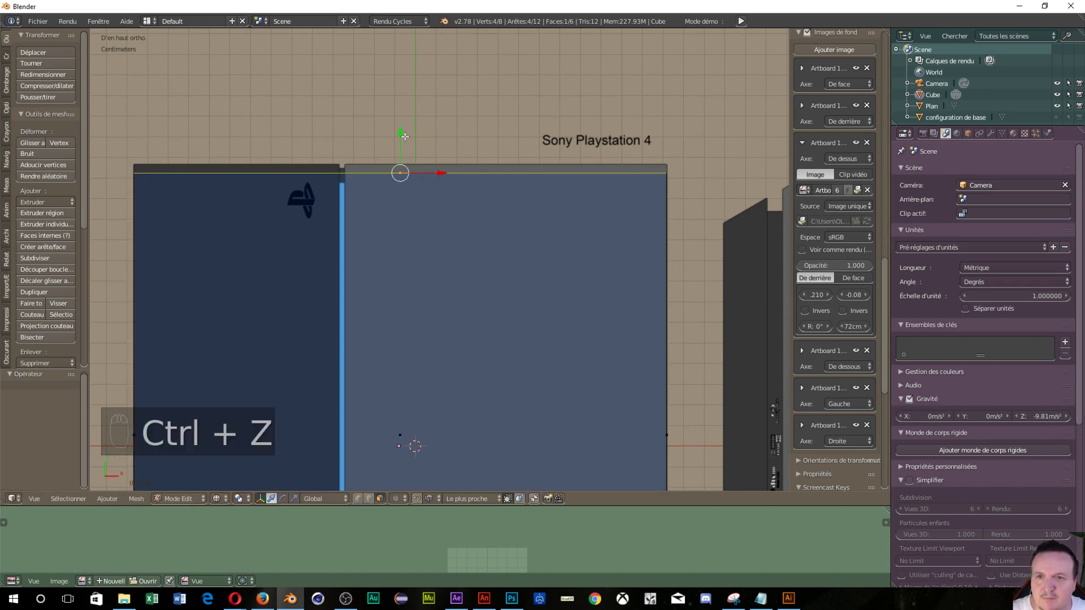
{"action": "left_click_drag", "start_coordinate": [399, 130], "coordinate": [411, 315]}
{"action": "left_click_drag", "start_coordinate": [411, 315], "coordinate": [407, 311]}
Step: Slide the back face along Y to match the top-view blueprint outline, then check from the side
{"action": "middle_click", "coordinate": [336, 245]}
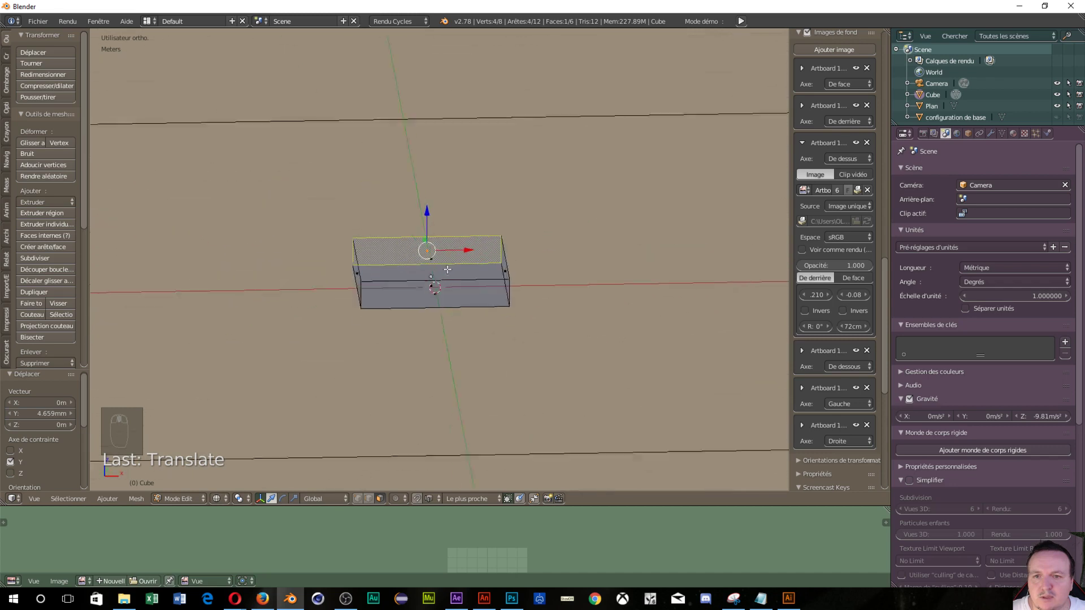
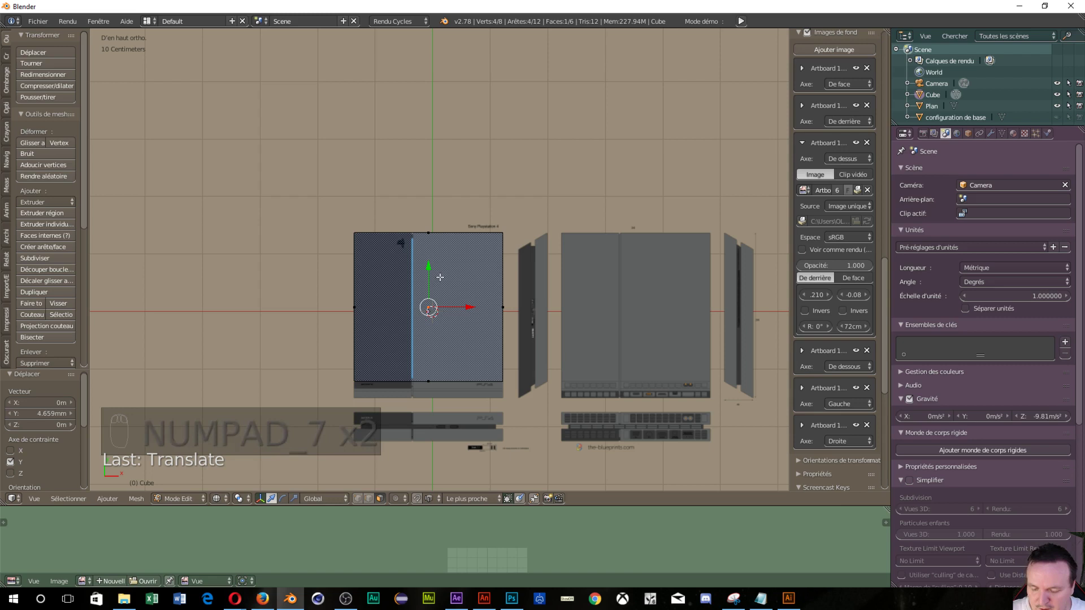
{"action": "key", "text": "g"}
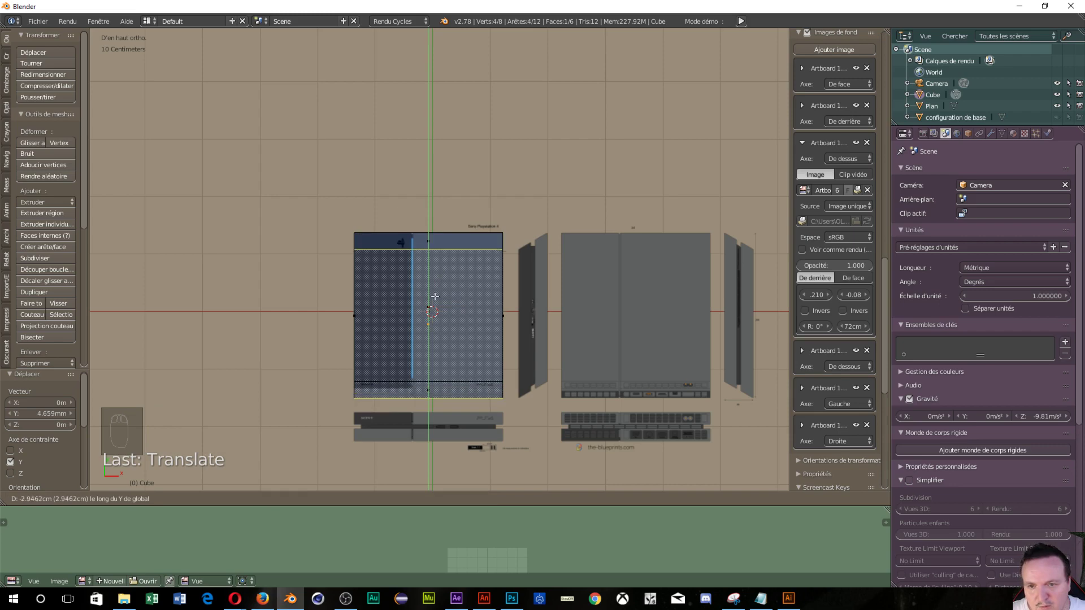
{"action": "middle_click", "coordinate": [403, 444]}
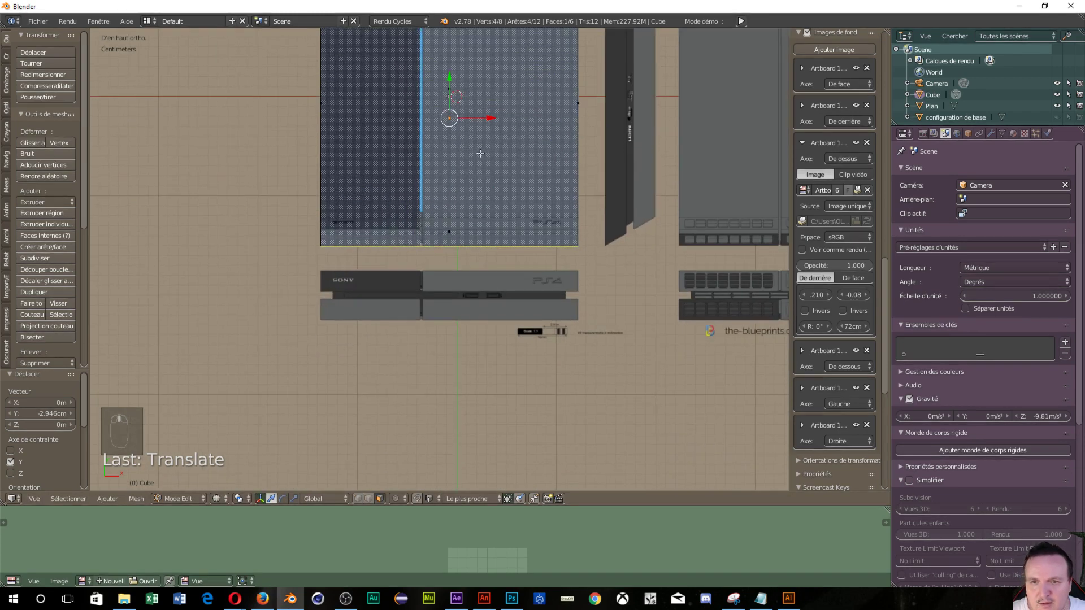
{"action": "middle_click", "coordinate": [452, 279]}
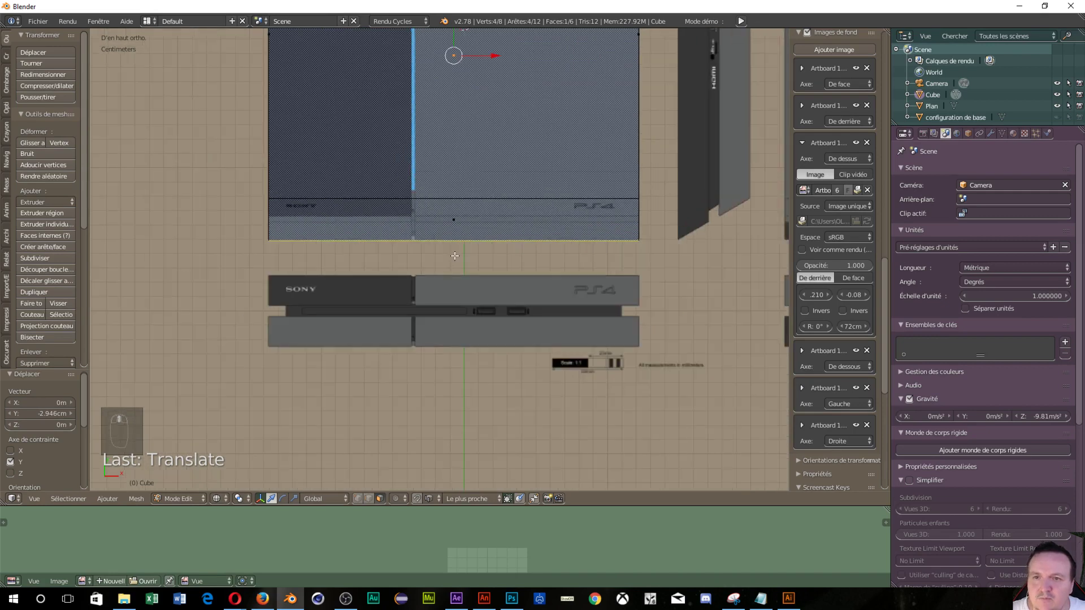
{"action": "middle_click", "coordinate": [453, 242]}
Step: Compare the slab's right-side profile against the side blueprint with its Y offset at 0.568
{"action": "key", "text": "g"}
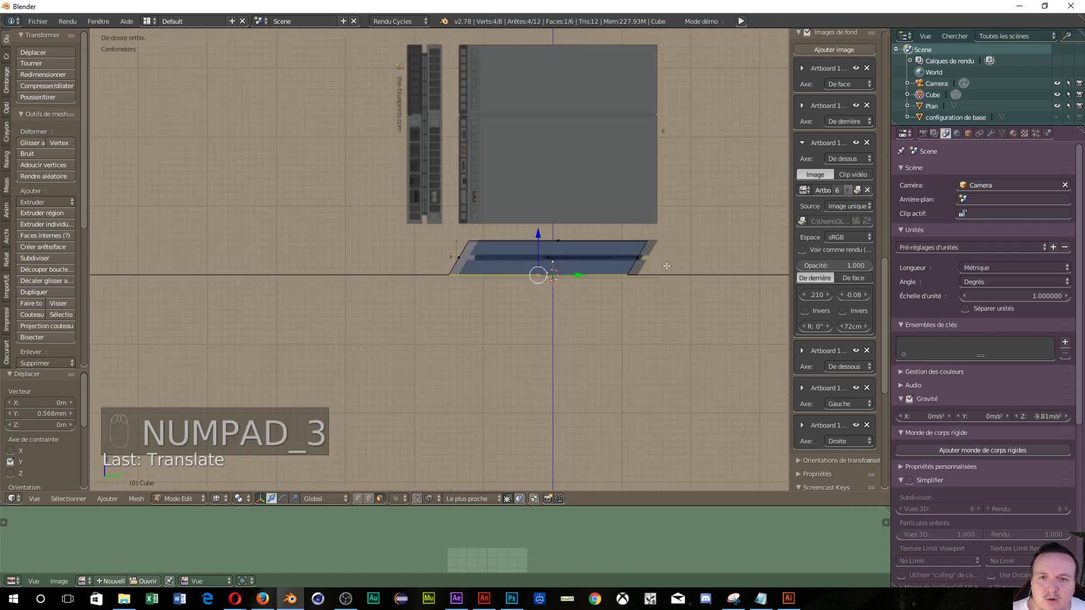
{"action": "left_click_drag", "start_coordinate": [665, 264], "coordinate": [811, 152]}
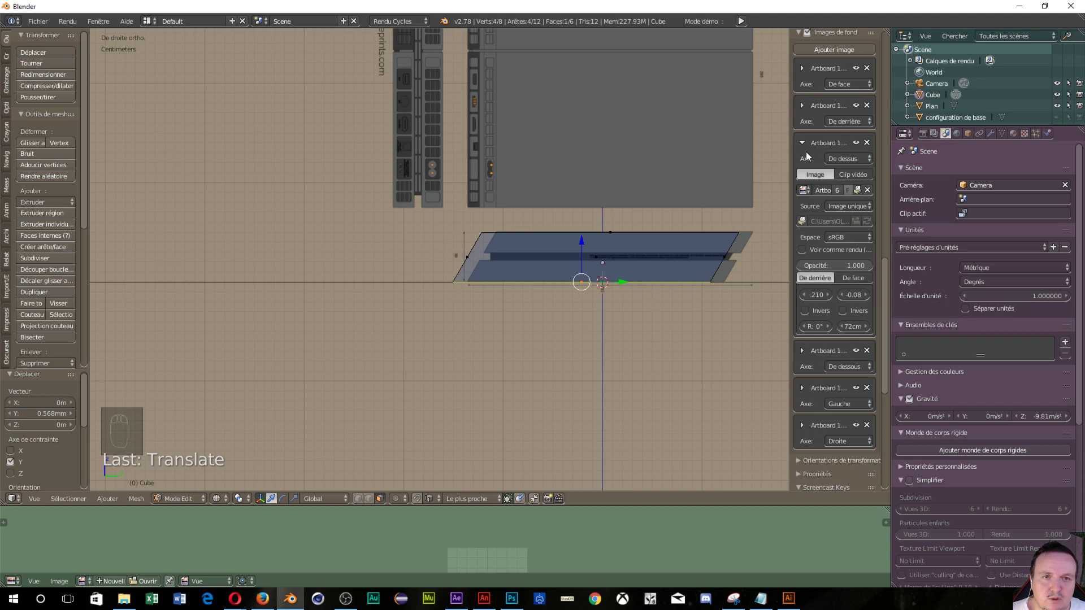
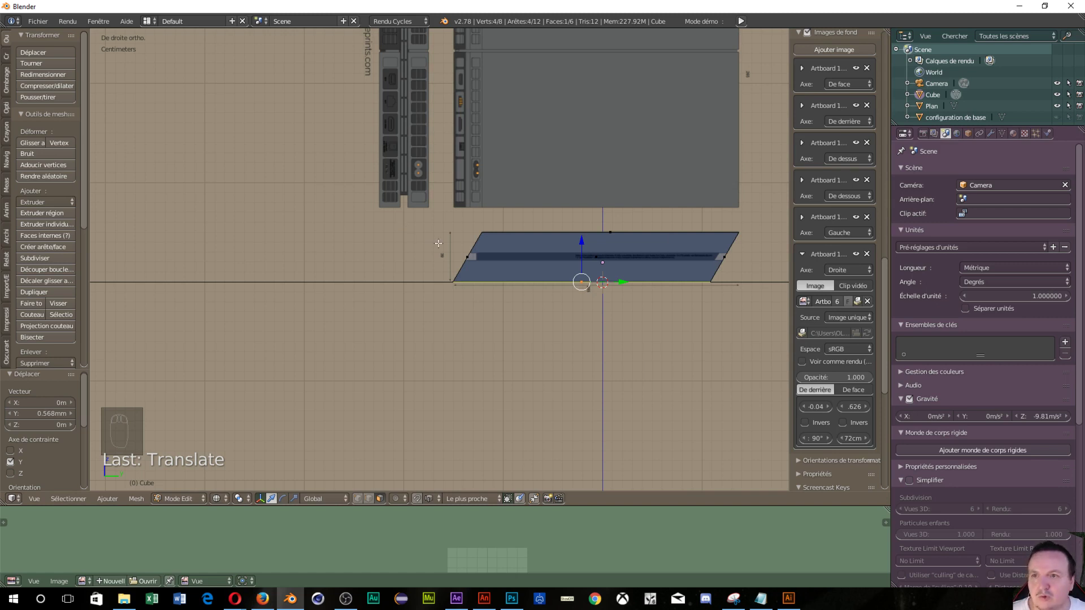
Step: Drag the Left blueprint's X offset to about −0.03 to line it up with the slab
{"action": "key", "text": "ctrl+n"}
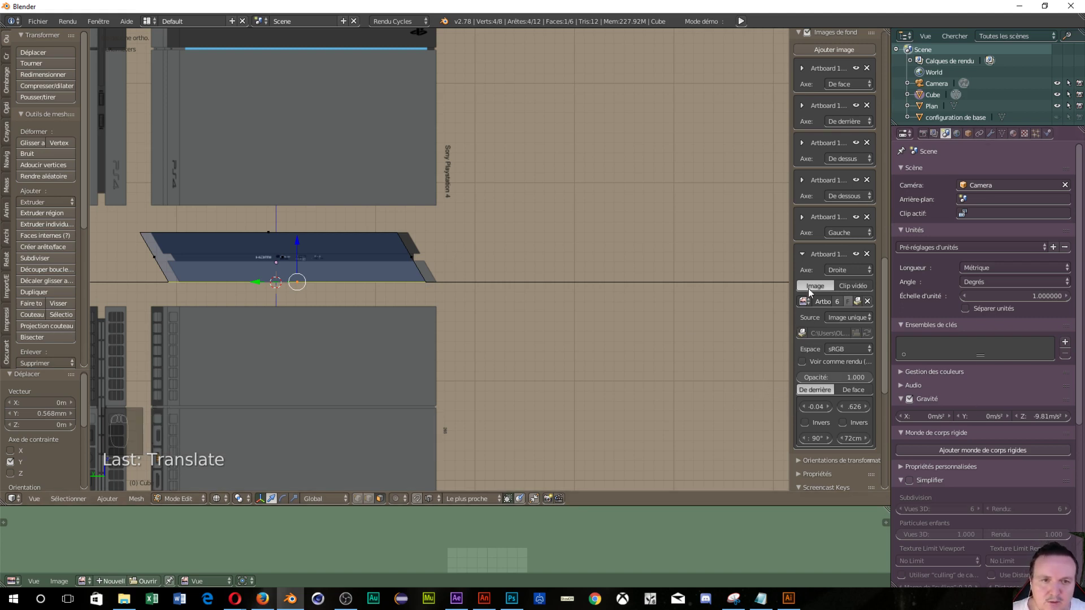
{"action": "left_click_drag", "start_coordinate": [801, 263], "coordinate": [807, 378]}
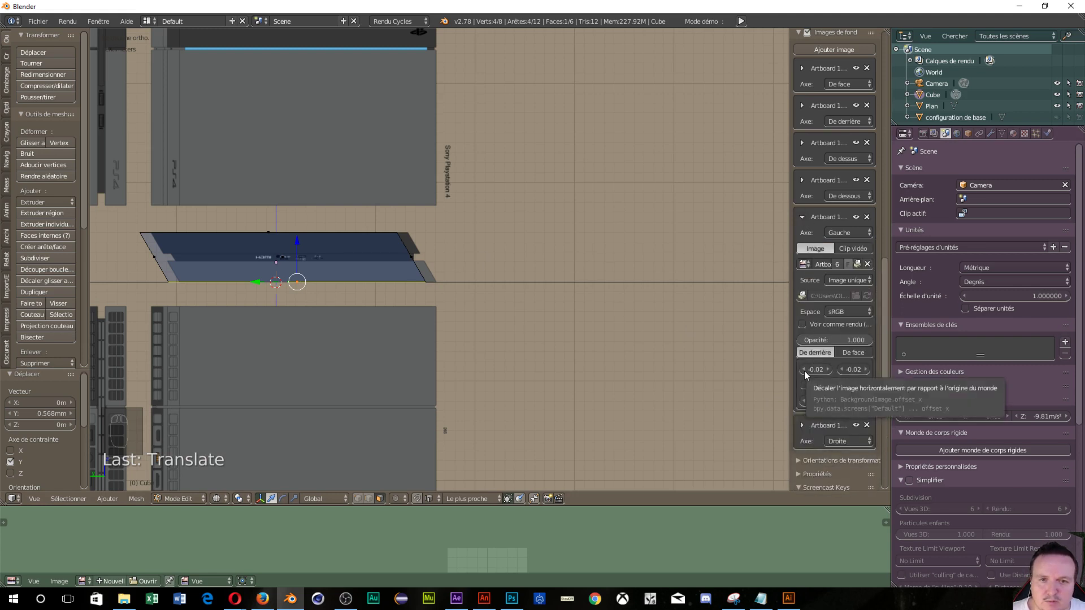
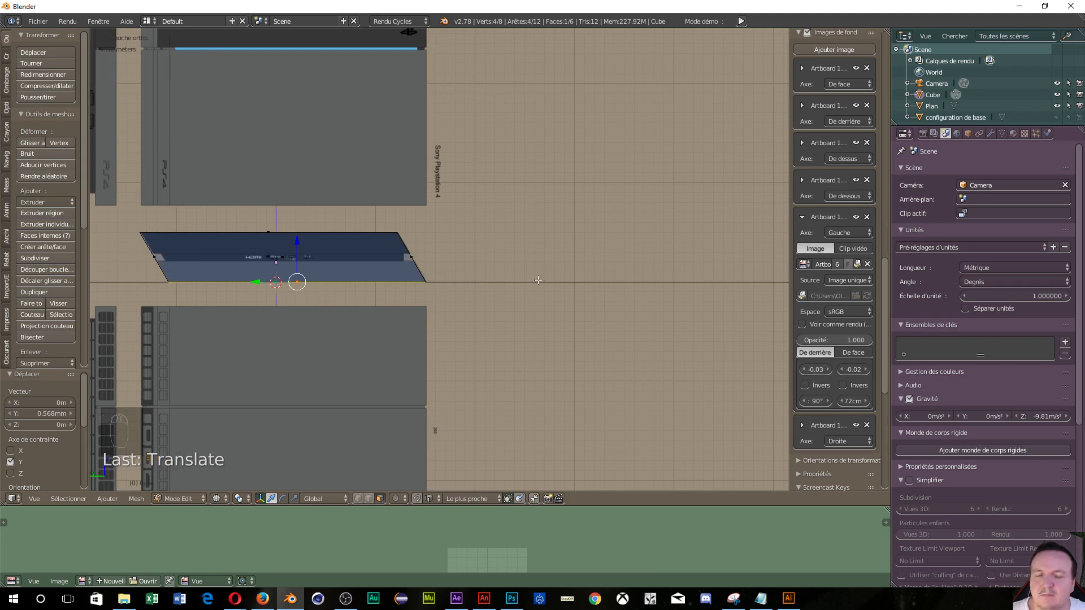
{"action": "left_click_drag", "start_coordinate": [578, 259], "coordinate": [662, 260]}
Step: From the bottom view, shift the Bottom blueprint's X/Y offsets to about -0.15 and -0.05
{"action": "key", "text": "ctrl+n"}
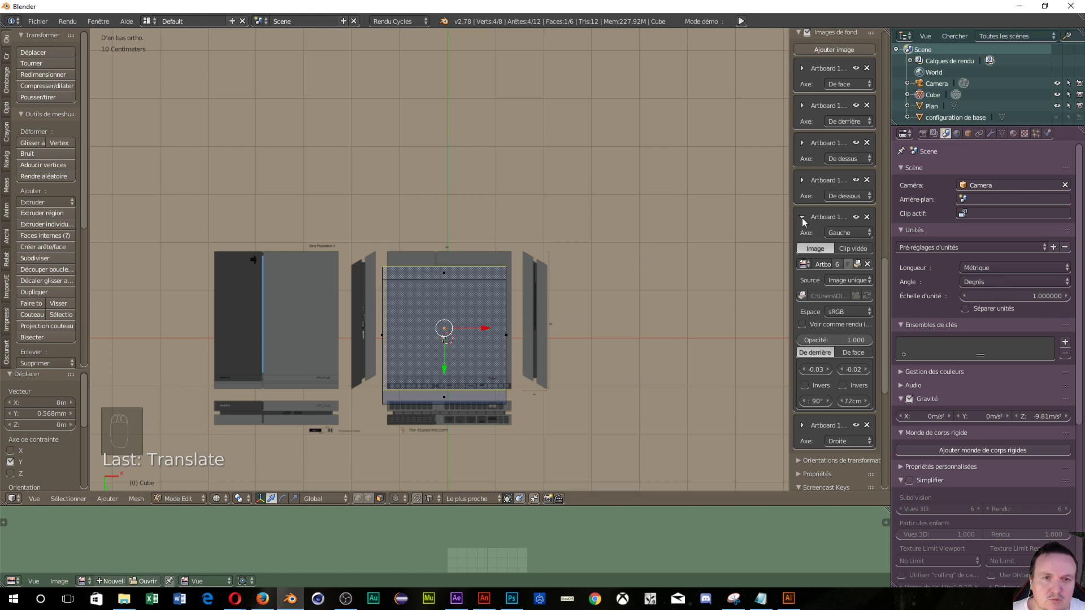
{"action": "left_click_drag", "start_coordinate": [808, 217], "coordinate": [828, 334]}
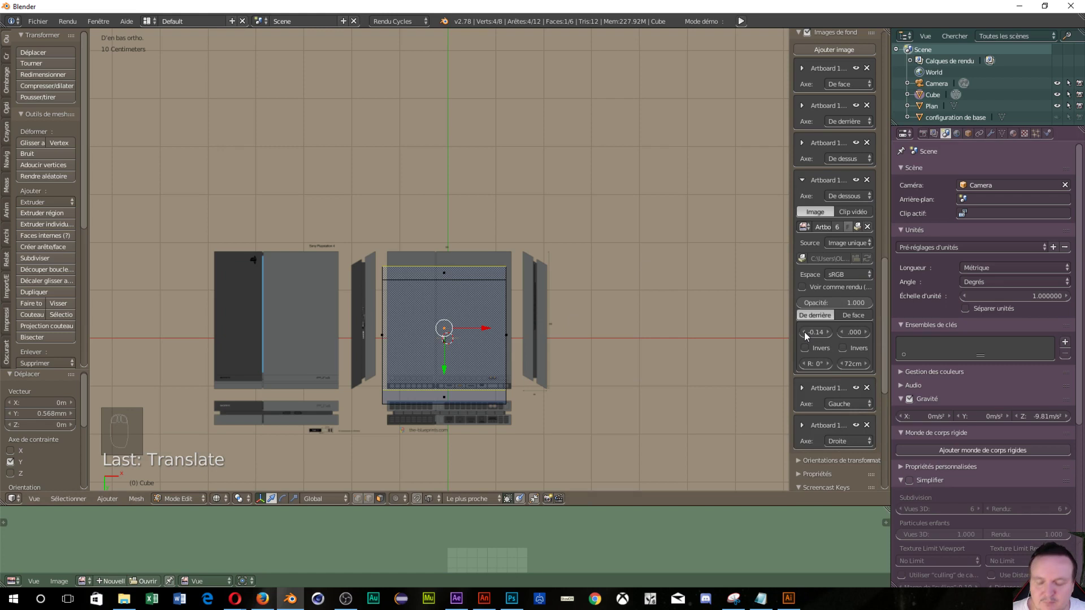
{"action": "left_click_drag", "start_coordinate": [806, 331], "coordinate": [806, 331]}
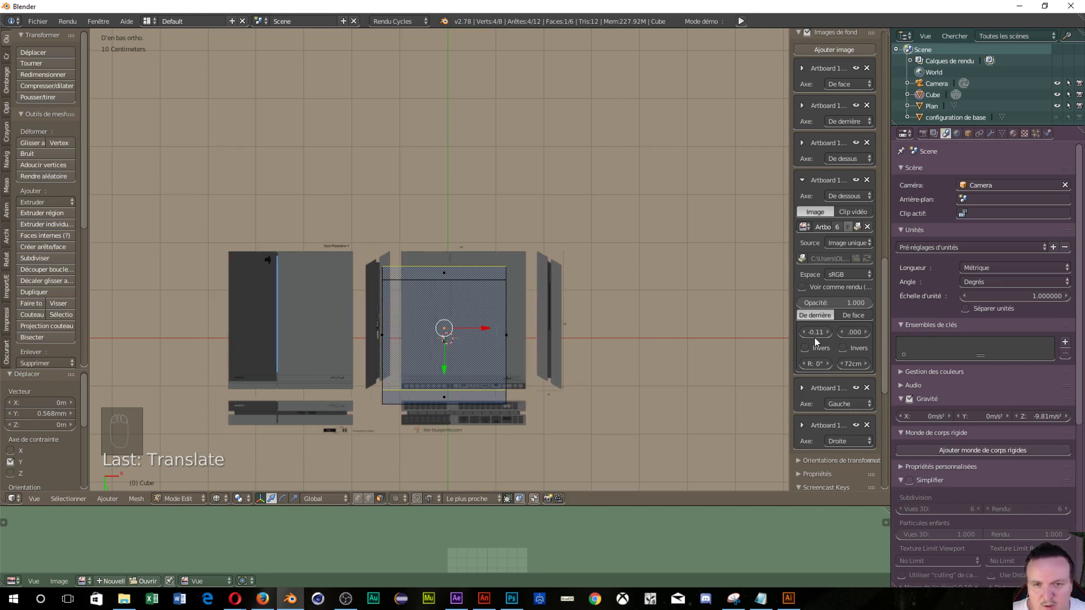
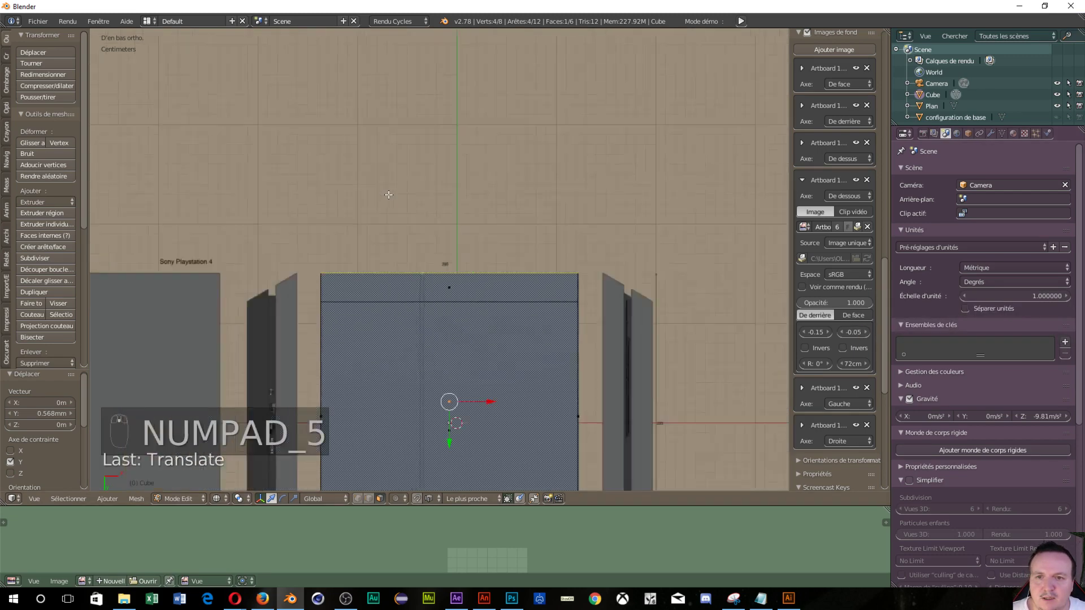
Step: Set the Back blueprint's offsets to about -0.13 and .325 and switch to Front ortho view
{"action": "left_click_drag", "start_coordinate": [390, 186], "coordinate": [915, 355]}
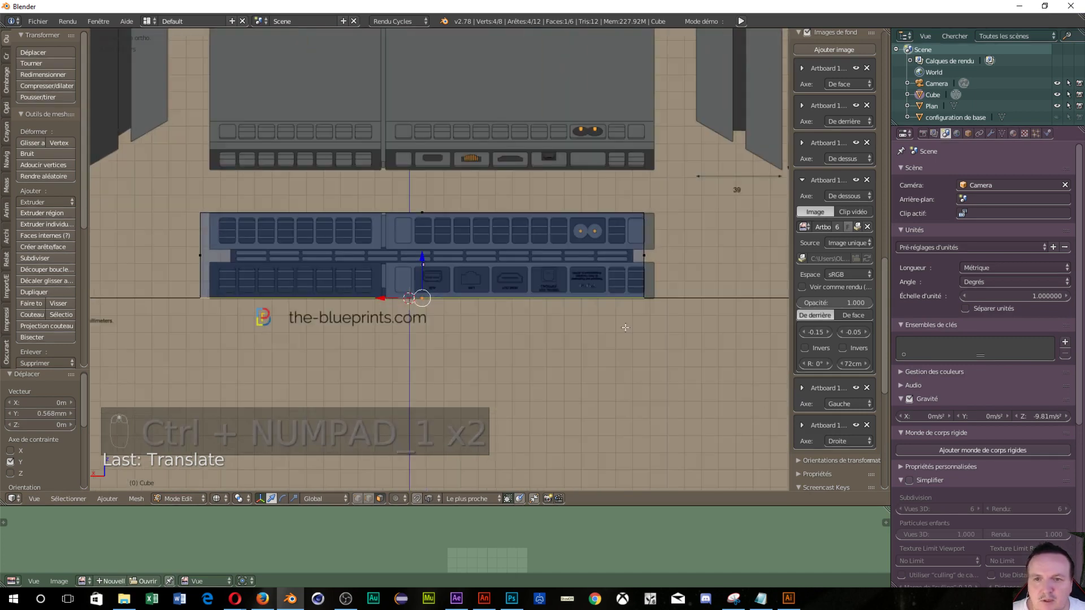
{"action": "key", "text": "ctrl+m"}
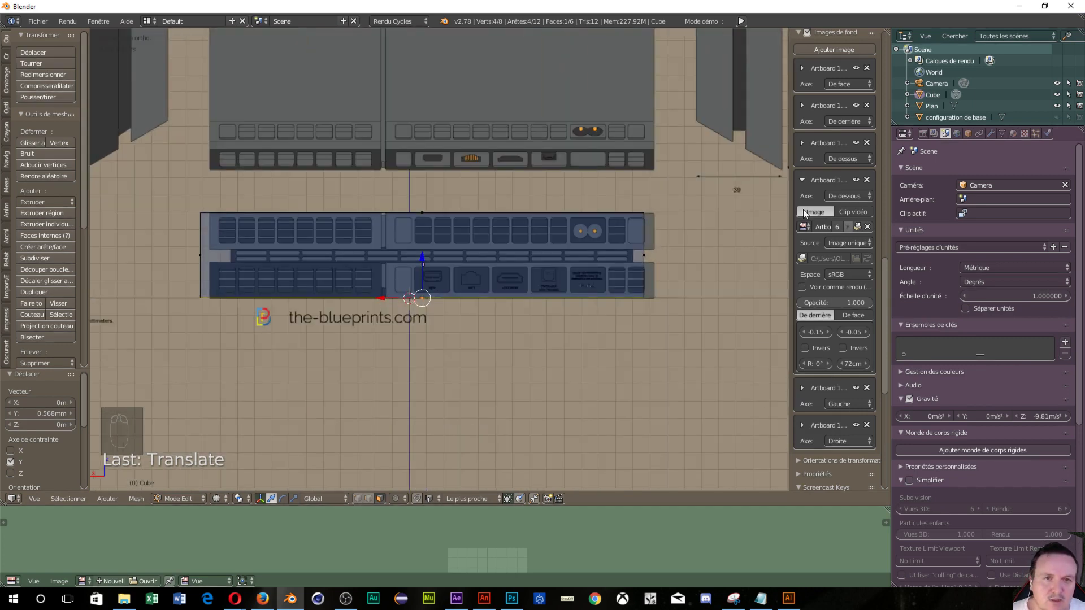
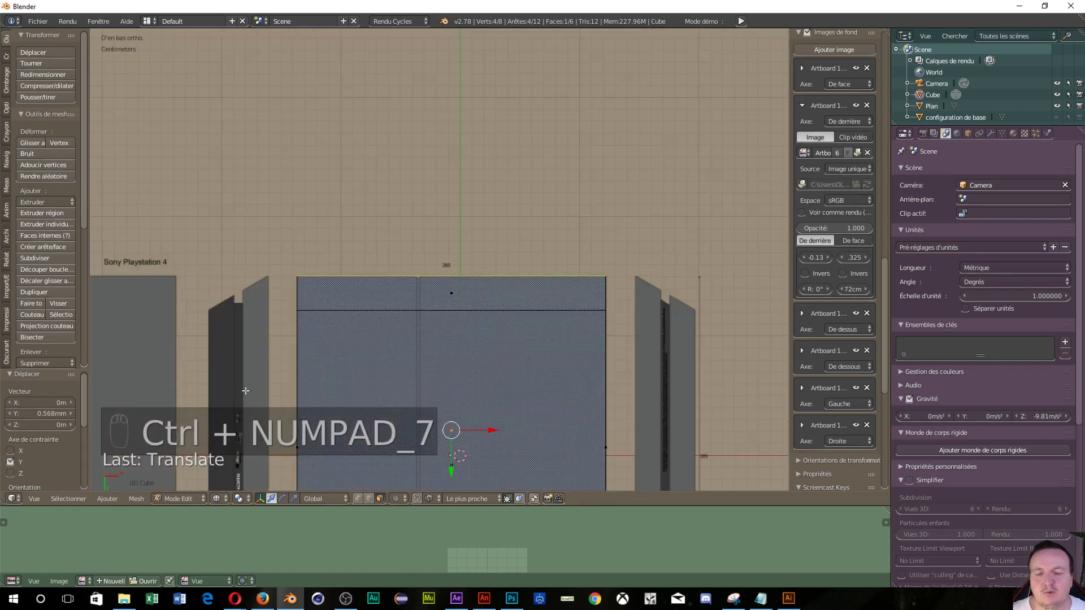
Step: Loop-cut two horizontal loops around the body and scale them together along Z onto the front seam
{"action": "left_click_drag", "start_coordinate": [126, 248], "coordinate": [309, 333]}
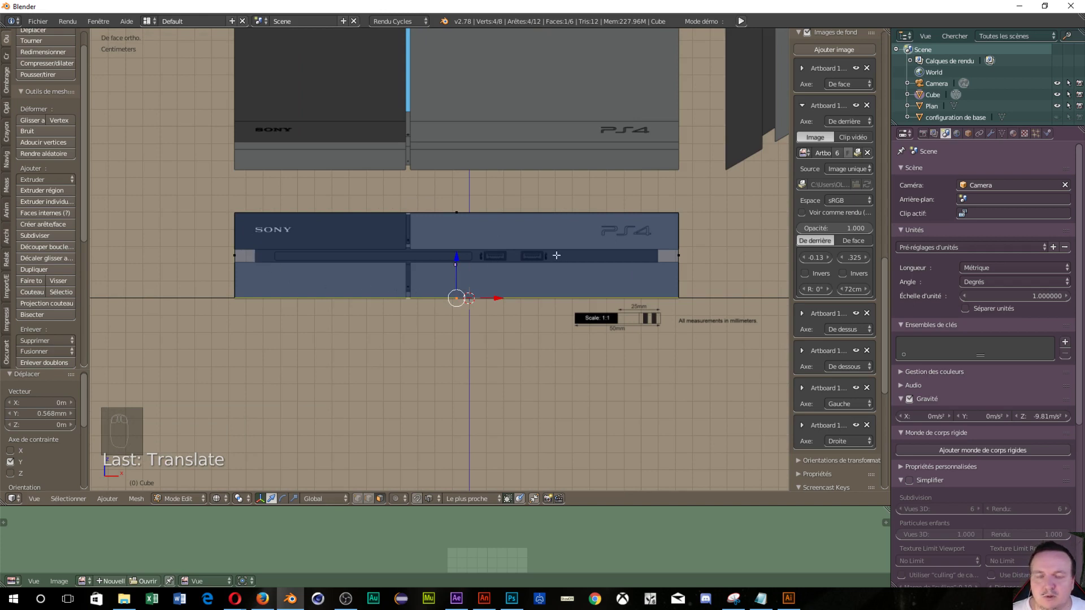
{"action": "key", "text": "ctrl+r"}
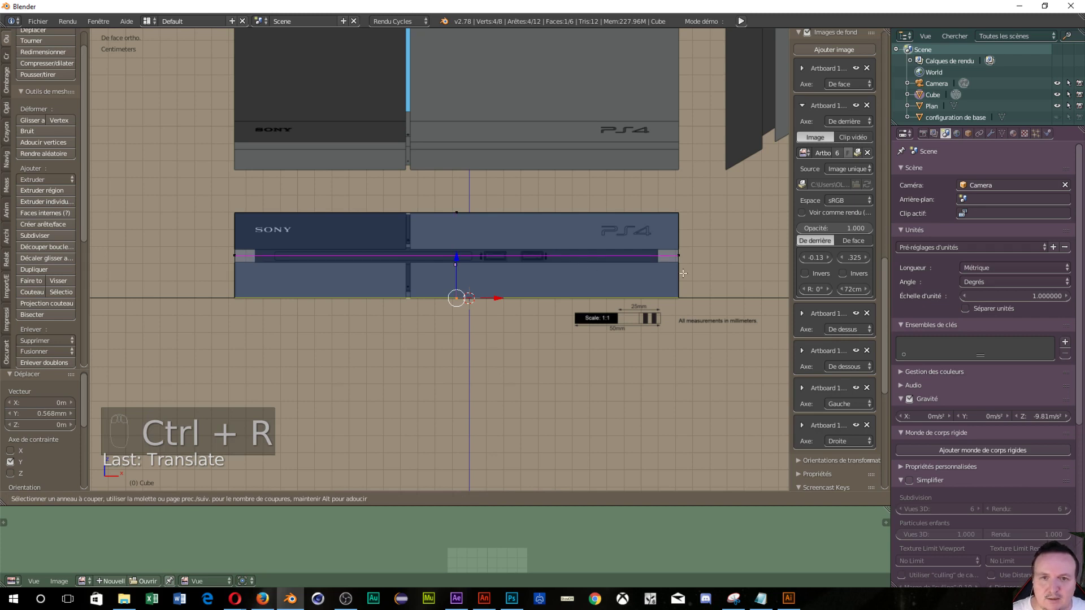
{"action": "key", "text": "ctrl+r"}
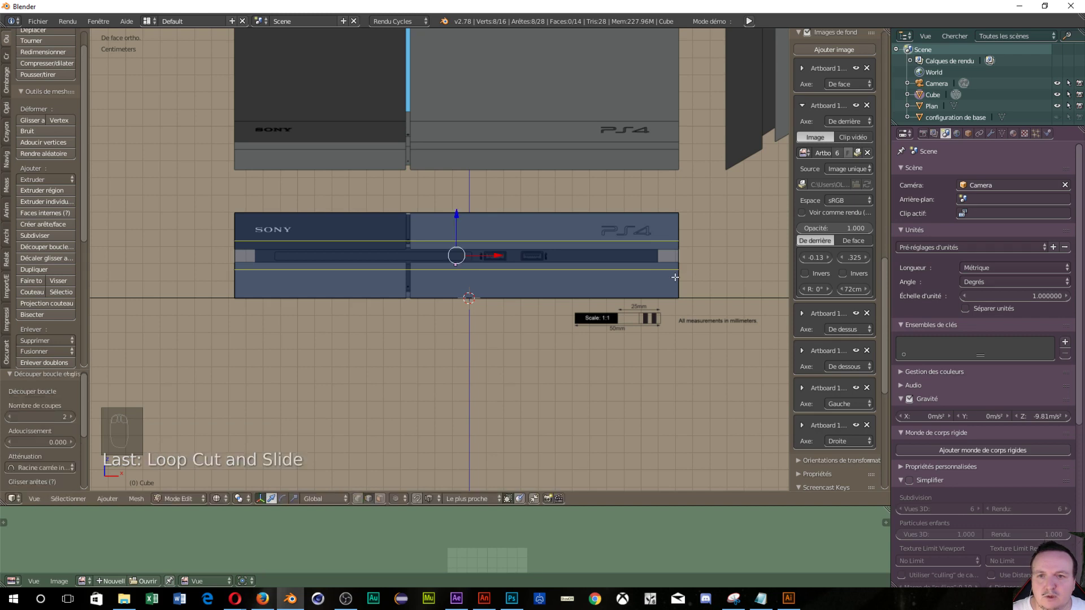
{"action": "key", "text": "s"}
{"action": "key", "text": "z"}
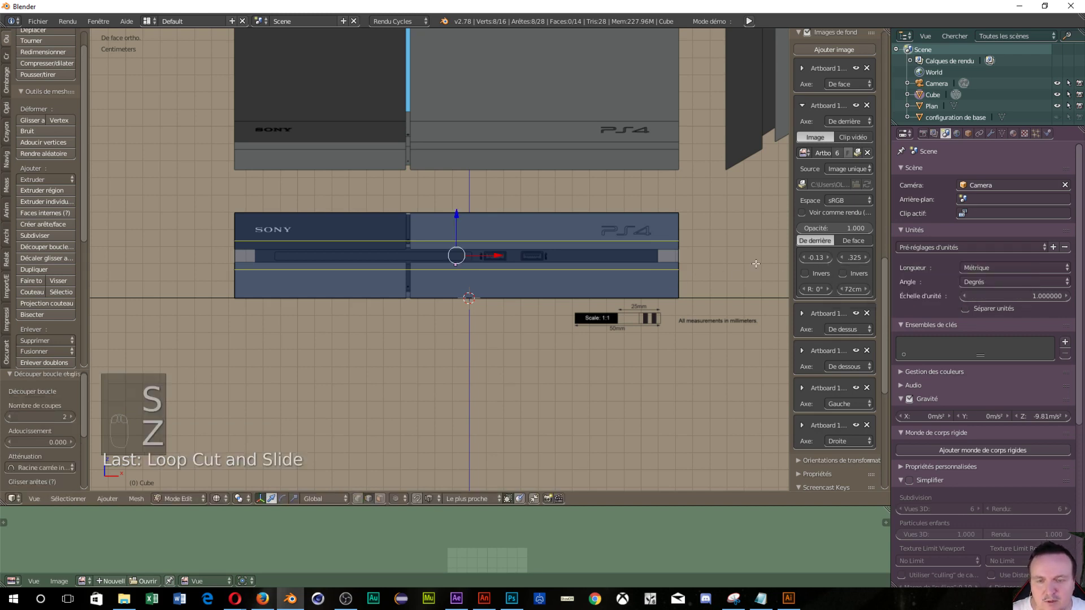
{"action": "key", "text": "s"}
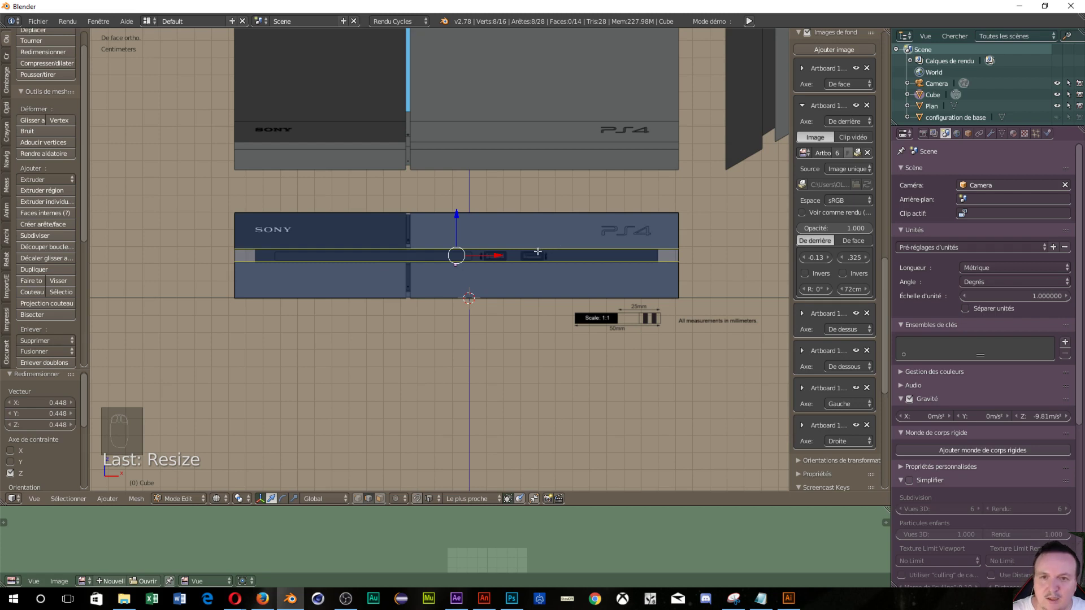
Step: Loop-cut a pair of vertical loops across the front and scale them closer along X
{"action": "key", "text": "ctrl+r"}
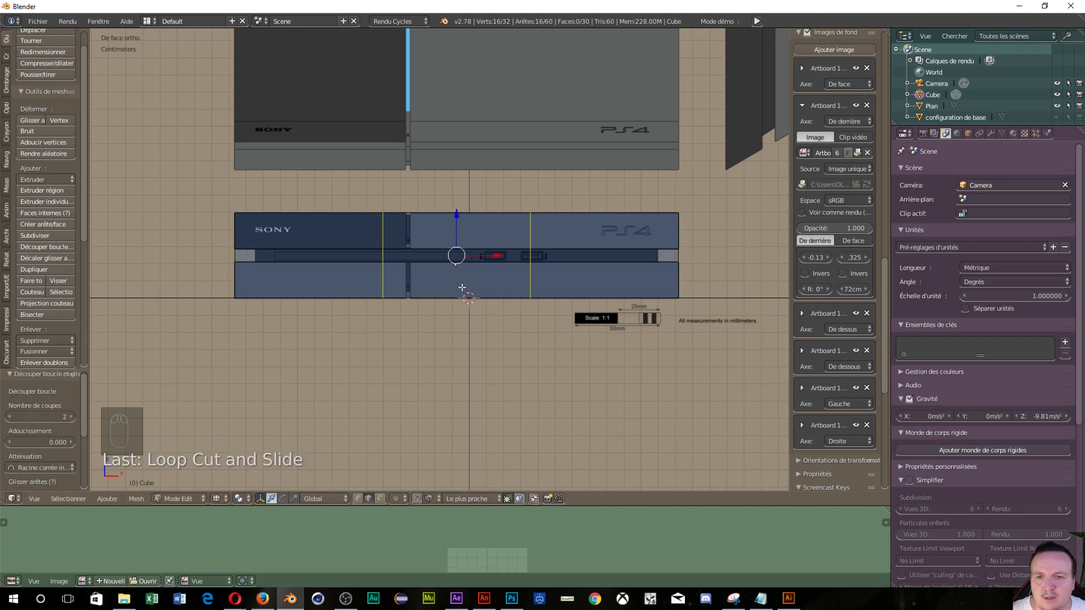
{"action": "key", "text": "s"}
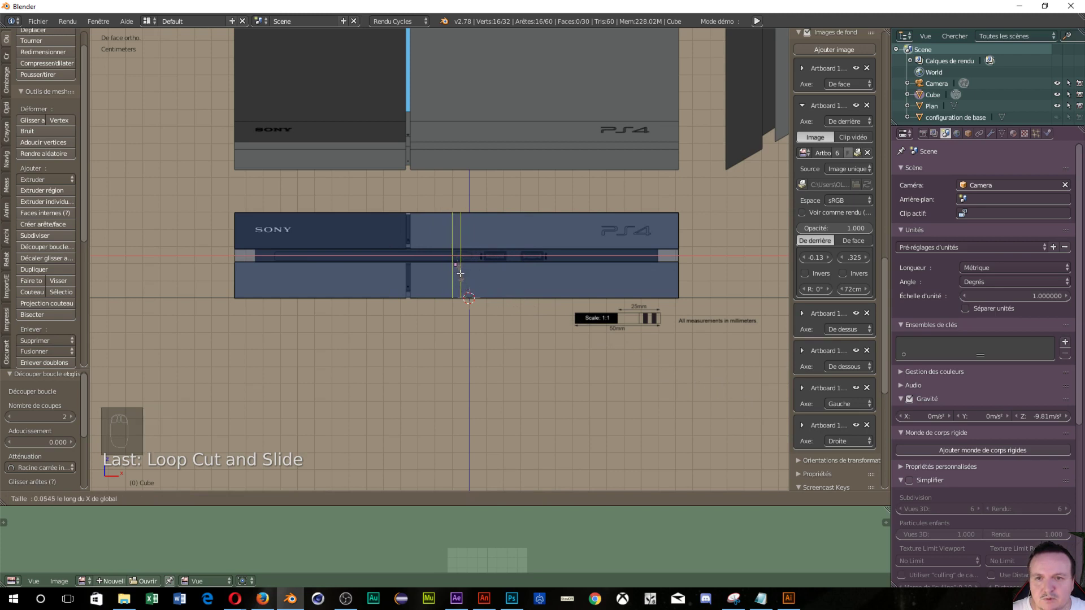
{"action": "key", "text": "s"}
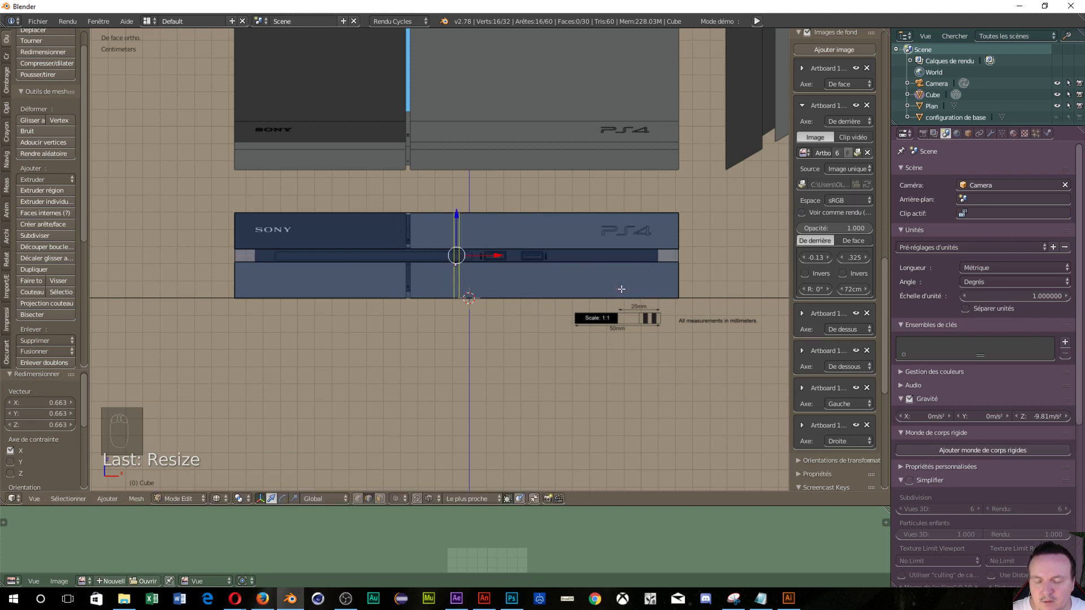
{"action": "key", "text": "d"}
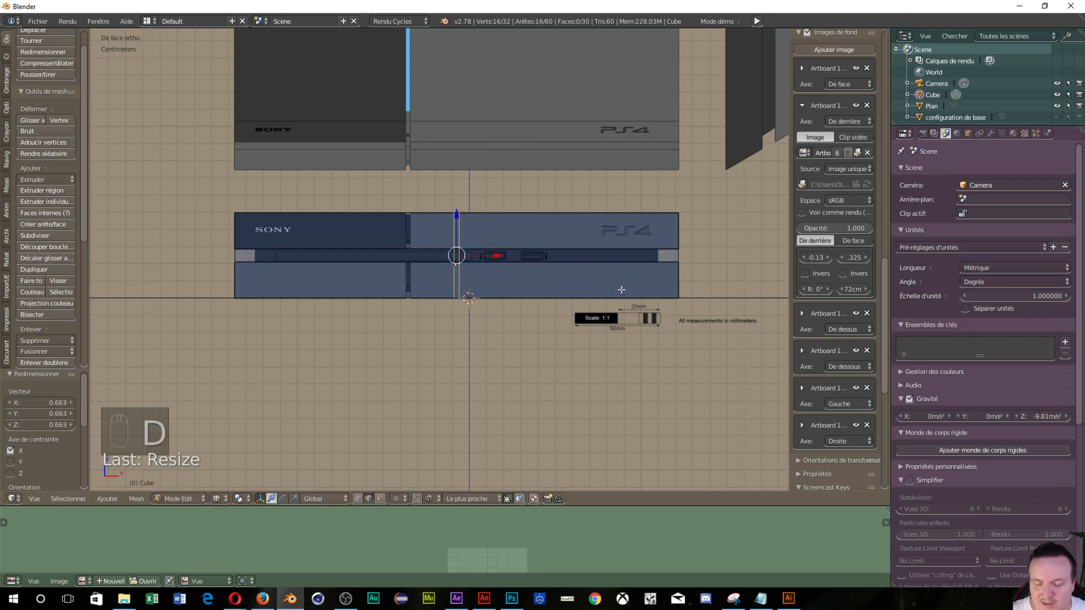
Step: Move the vertical loop pair along X onto the seam between the SONY and PS4 halves
{"action": "key", "text": "g"}
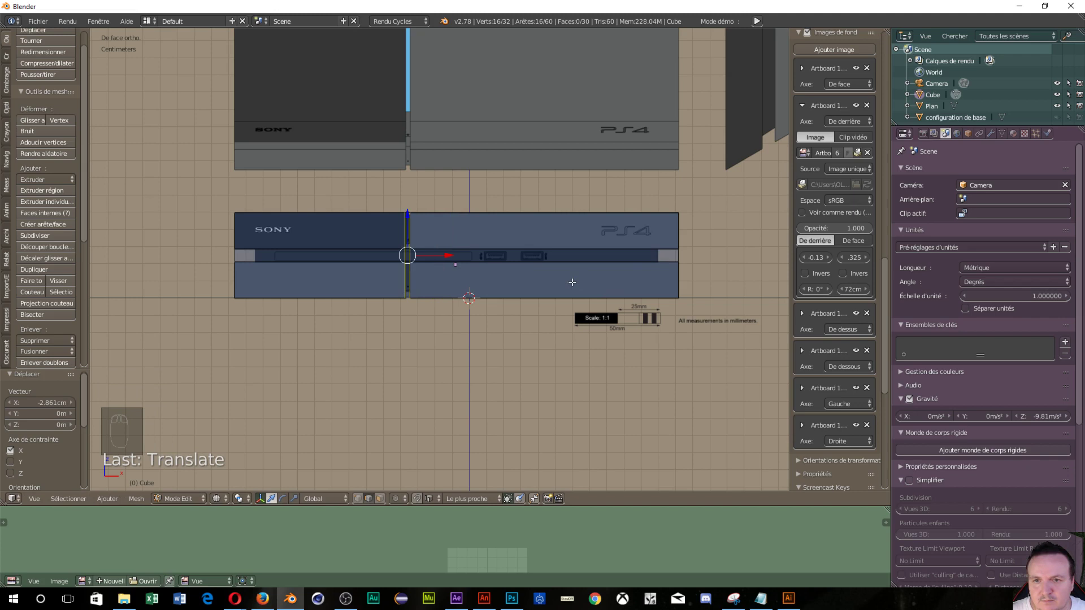
{"action": "left_click_drag", "start_coordinate": [380, 291], "coordinate": [459, 305]}
{"action": "key", "text": "g"}
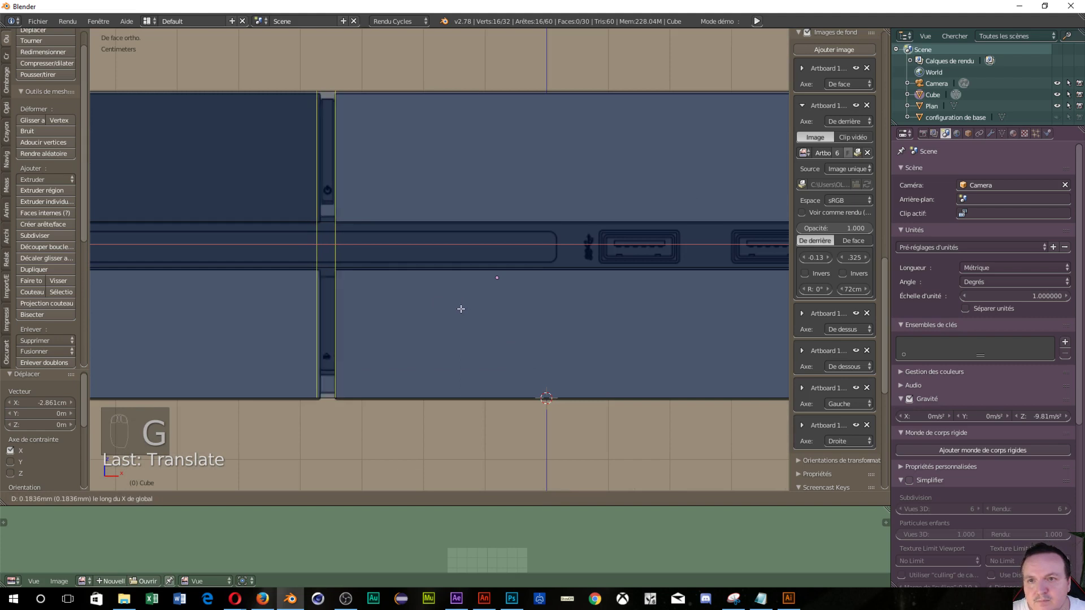
{"action": "key", "text": "g"}
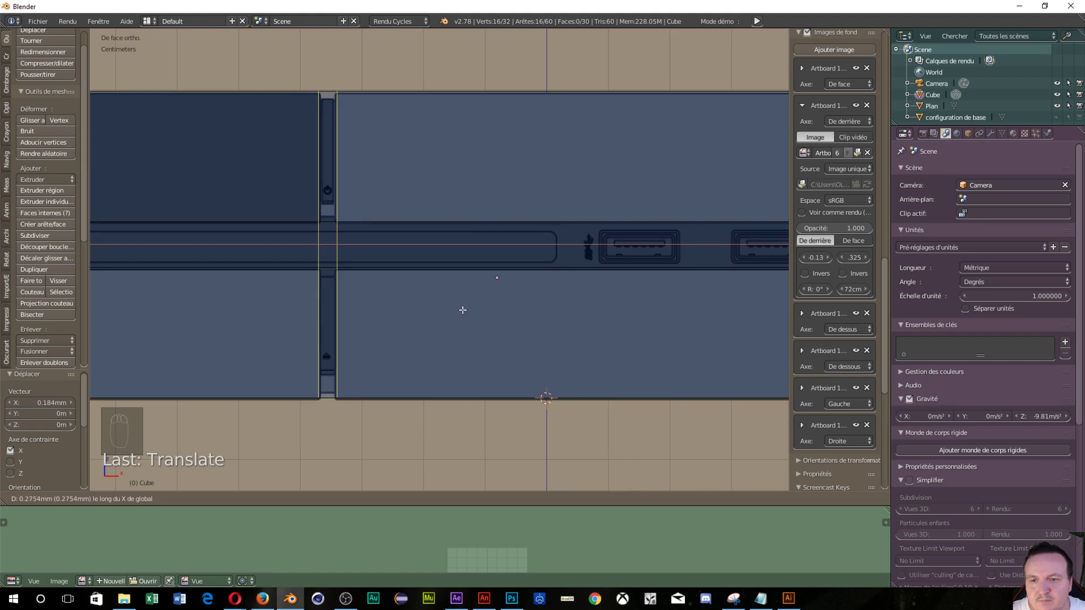
{"action": "key", "text": "s"}
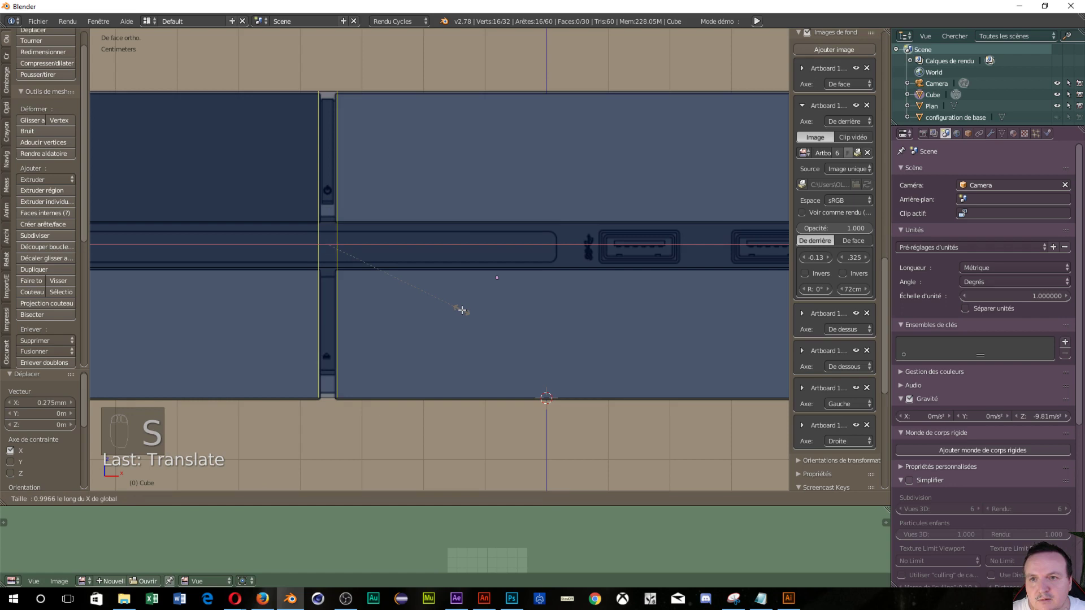
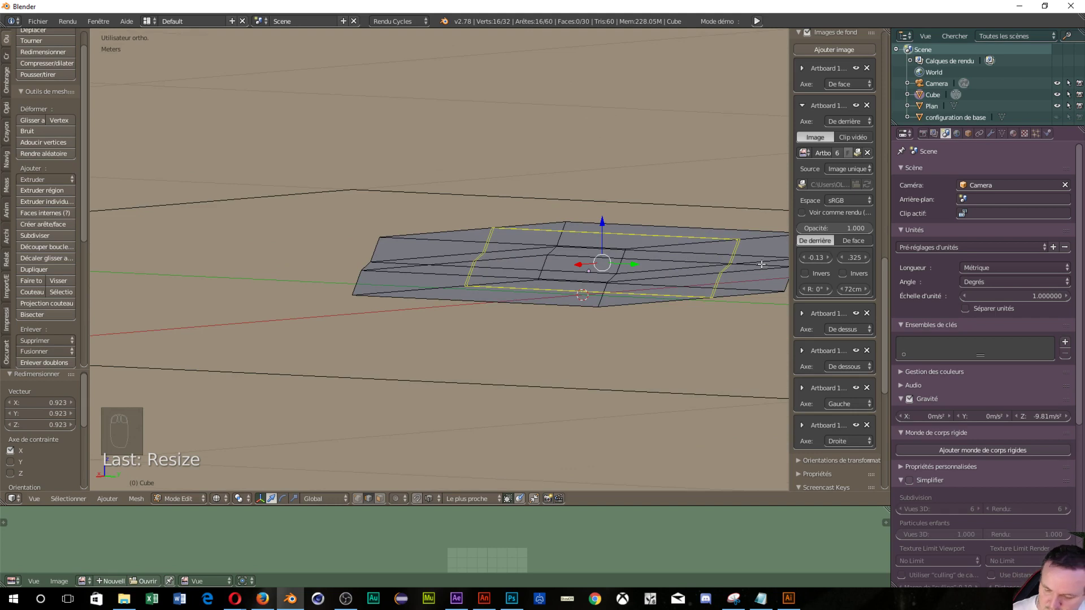
Step: Undo the vertical cuts and edge-slide each horizontal loop onto the top and bottom edges of the groove
{"action": "key", "text": "ctrl+z"}
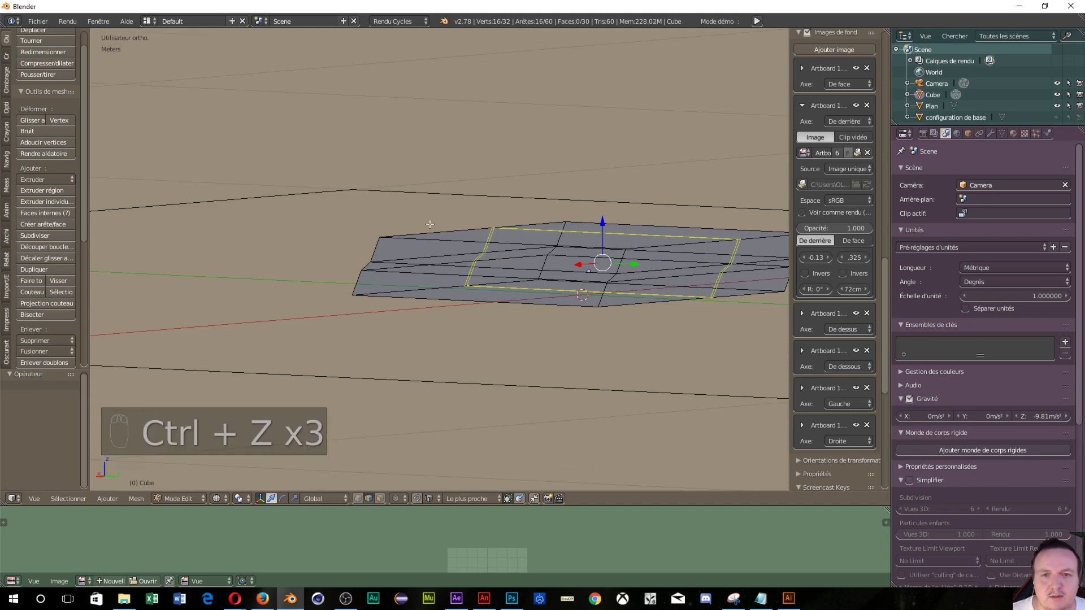
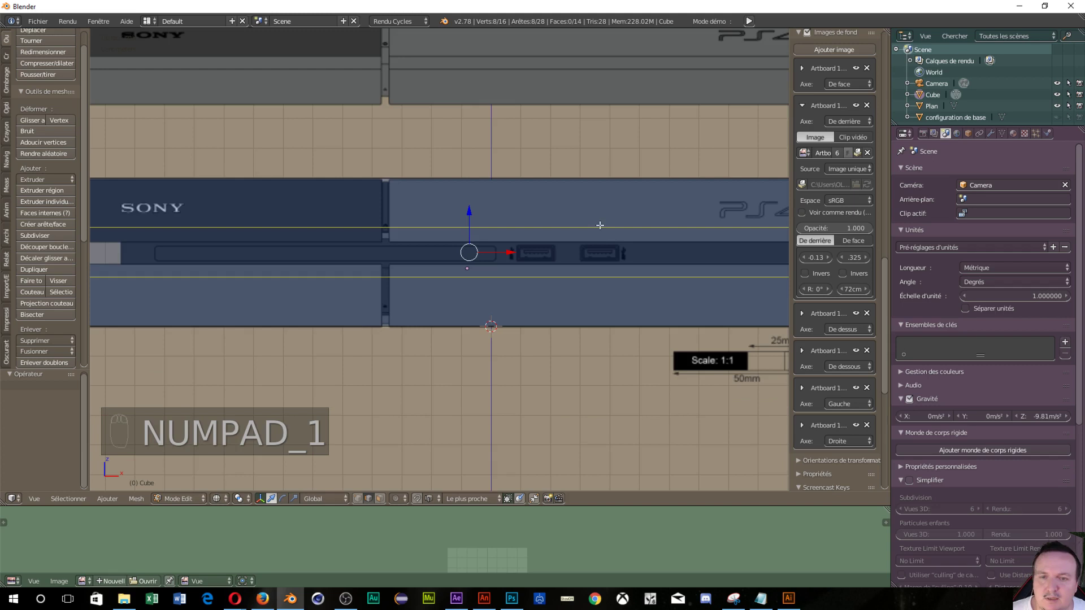
{"action": "left_click_drag", "start_coordinate": [624, 221], "coordinate": [644, 192]}
{"action": "key", "text": "g"}
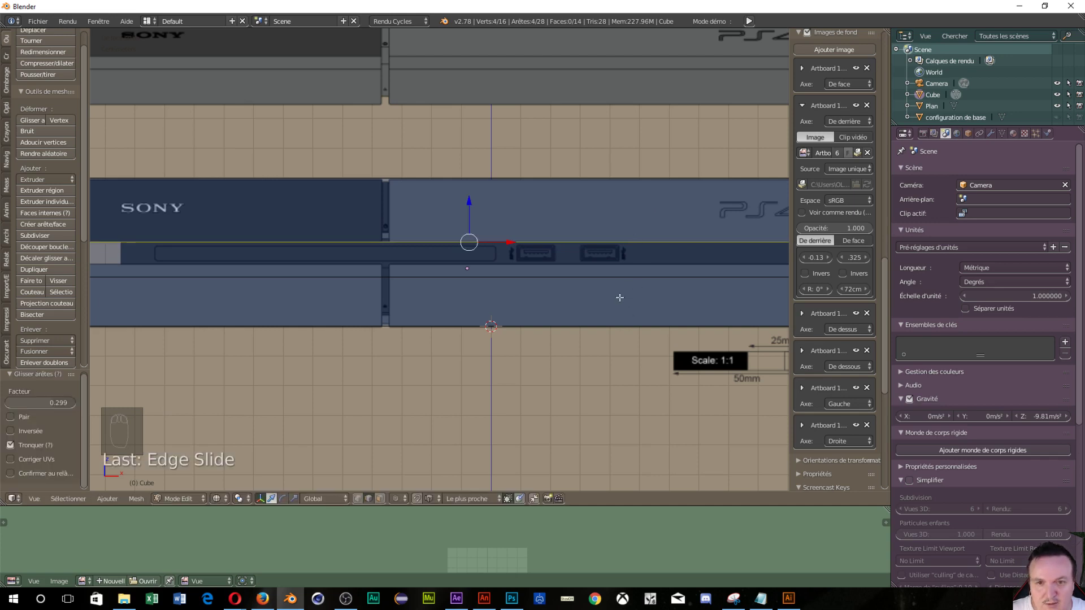
{"action": "key", "text": "g"}
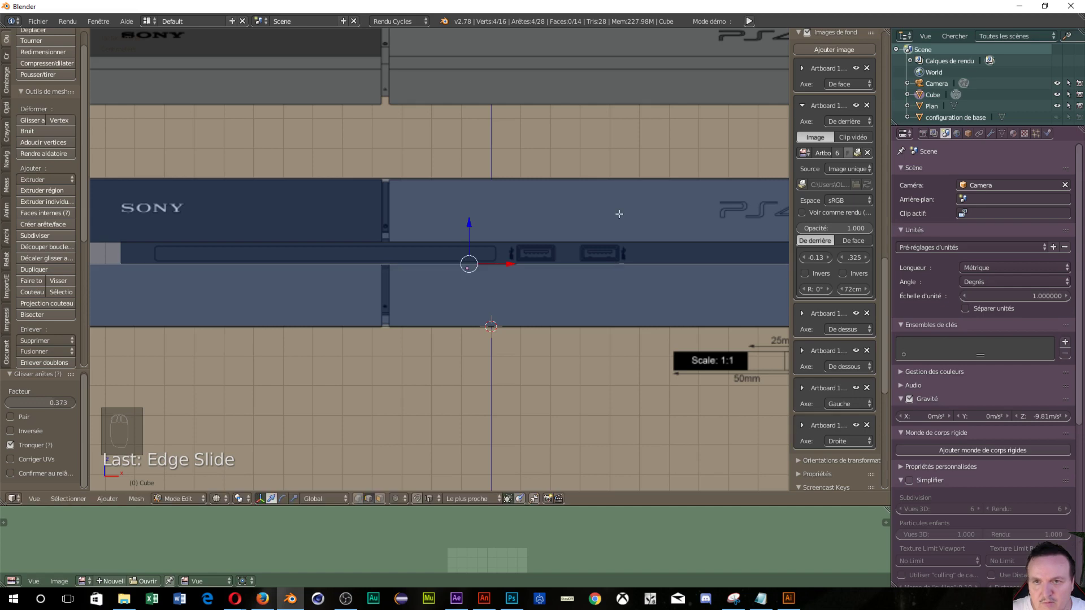
{"action": "left_click_drag", "start_coordinate": [526, 157], "coordinate": [454, 310]}
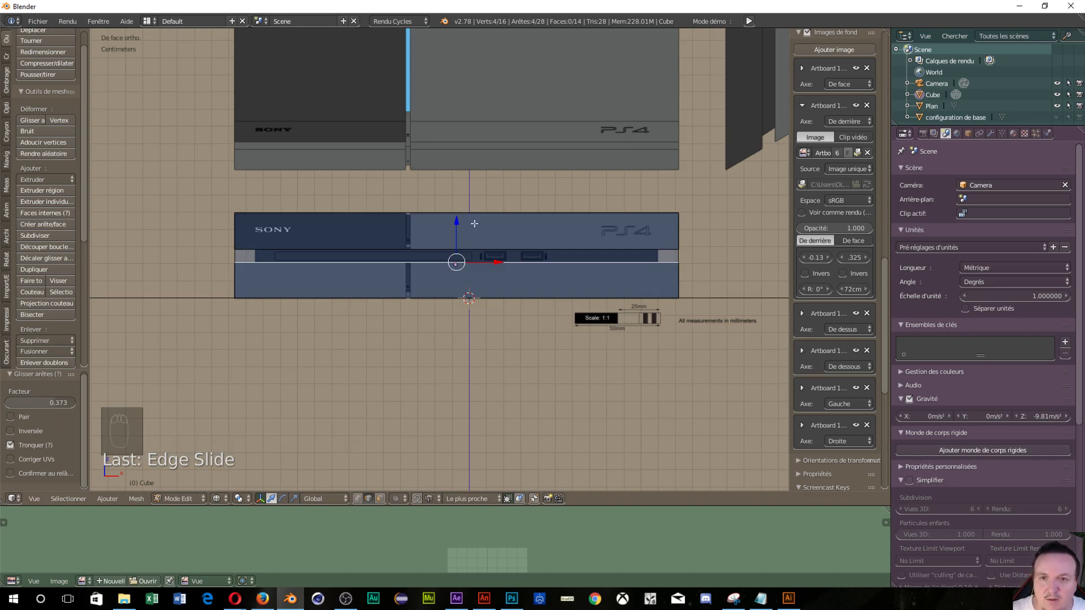
Step: Add a vertical loop cut and slide it along X onto the other edge of the front seam
{"action": "key", "text": "ctrl+r"}
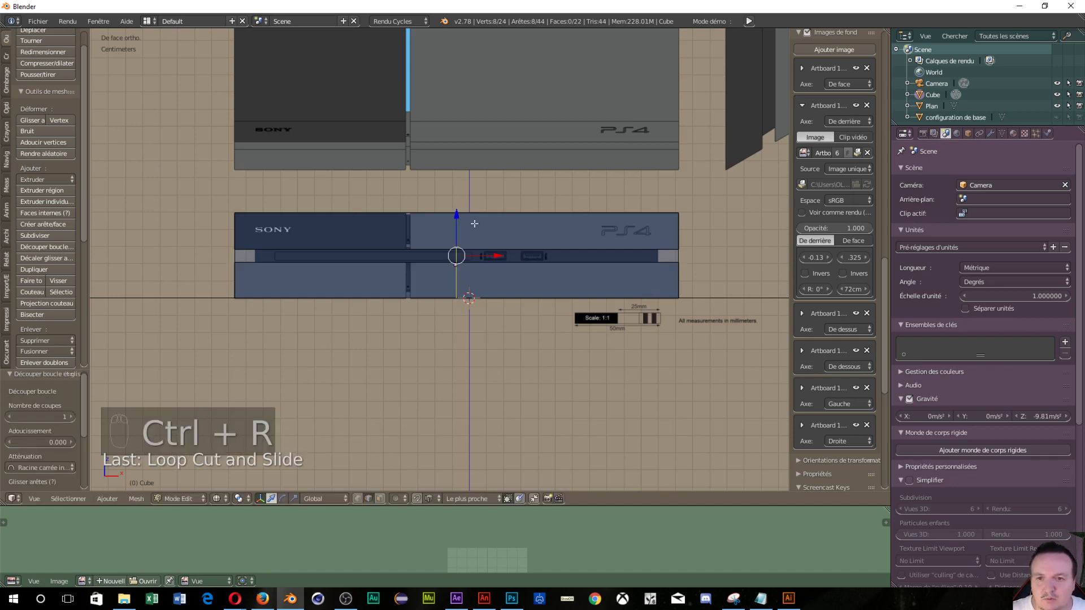
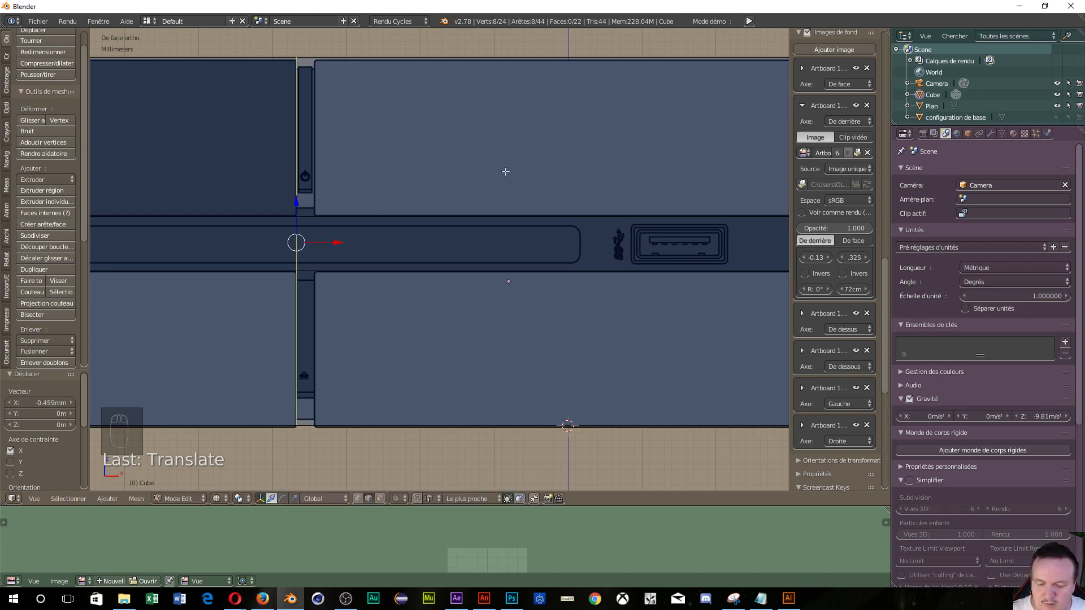
{"action": "key", "text": "ctrl+r"}
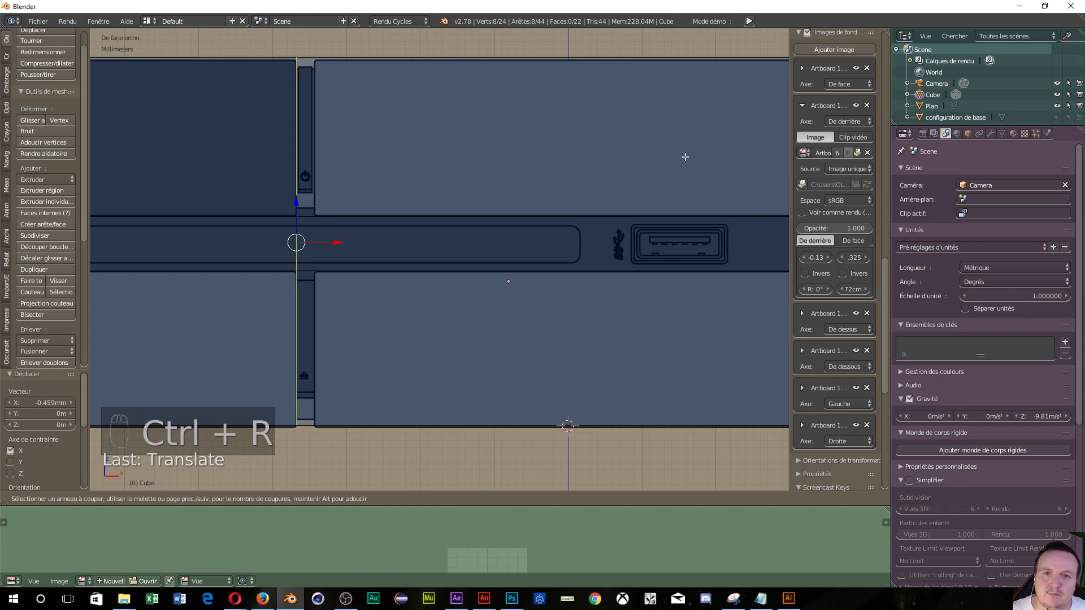
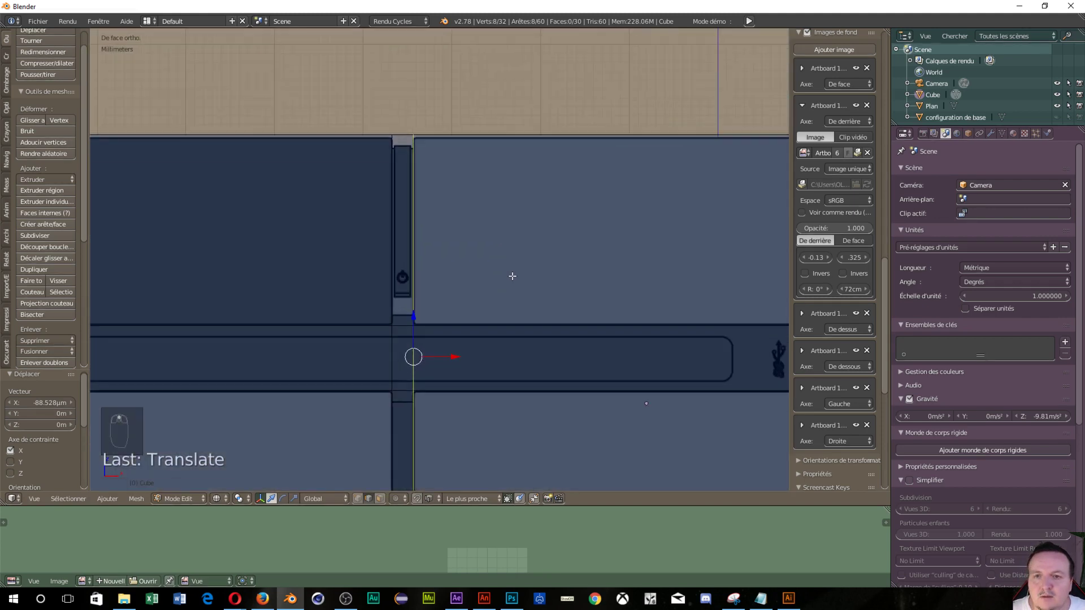
{"action": "left_click_drag", "start_coordinate": [512, 274], "coordinate": [527, 266]}
{"action": "left_click_drag", "start_coordinate": [527, 266], "coordinate": [414, 130]}
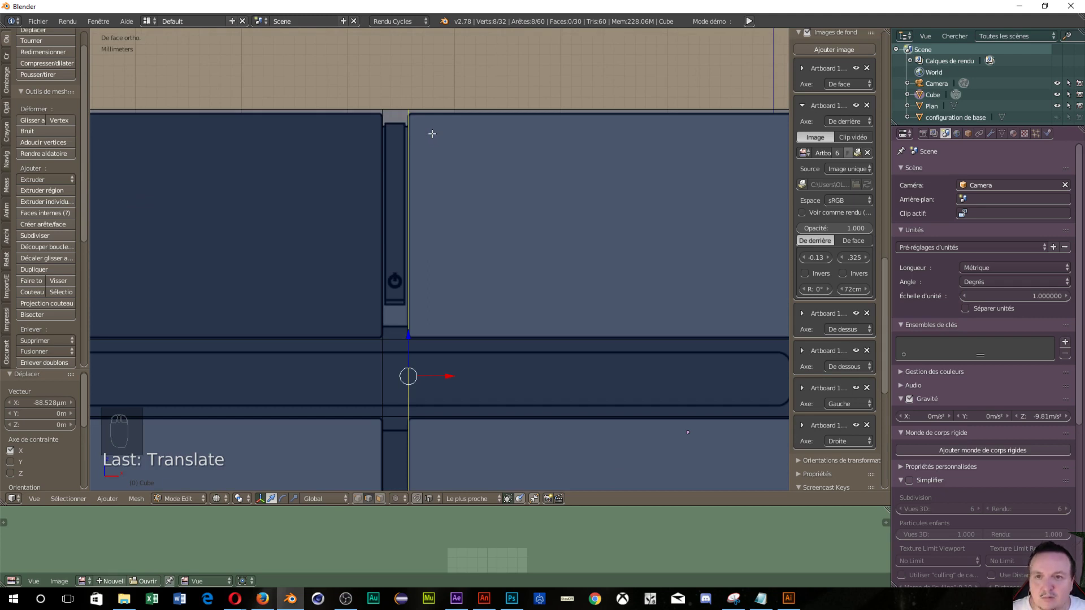
{"action": "key", "text": "ctrl+t"}
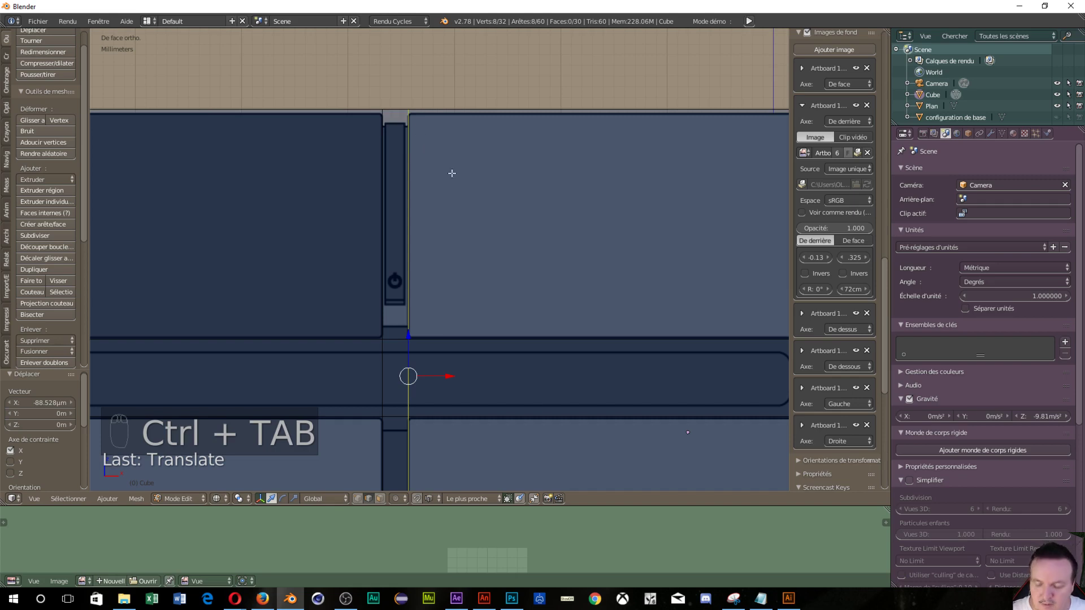
Step: In Face select, extrude the narrow seam strip inward about 2.5 mm to form a recessed groove
{"action": "key", "text": "ctrl+Tab"}
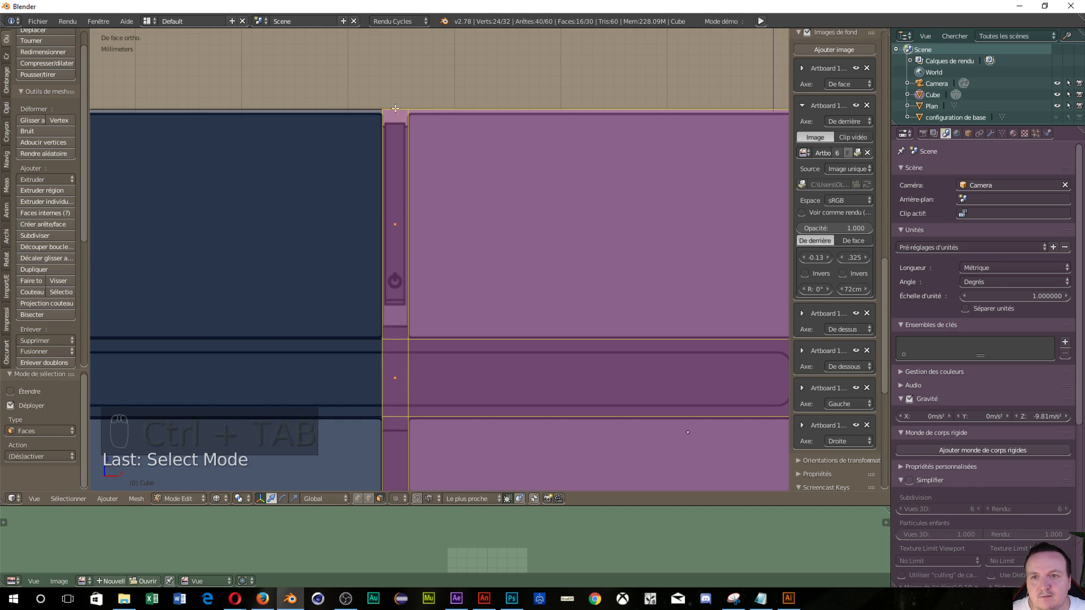
{"action": "left_click_drag", "start_coordinate": [397, 106], "coordinate": [429, 62]}
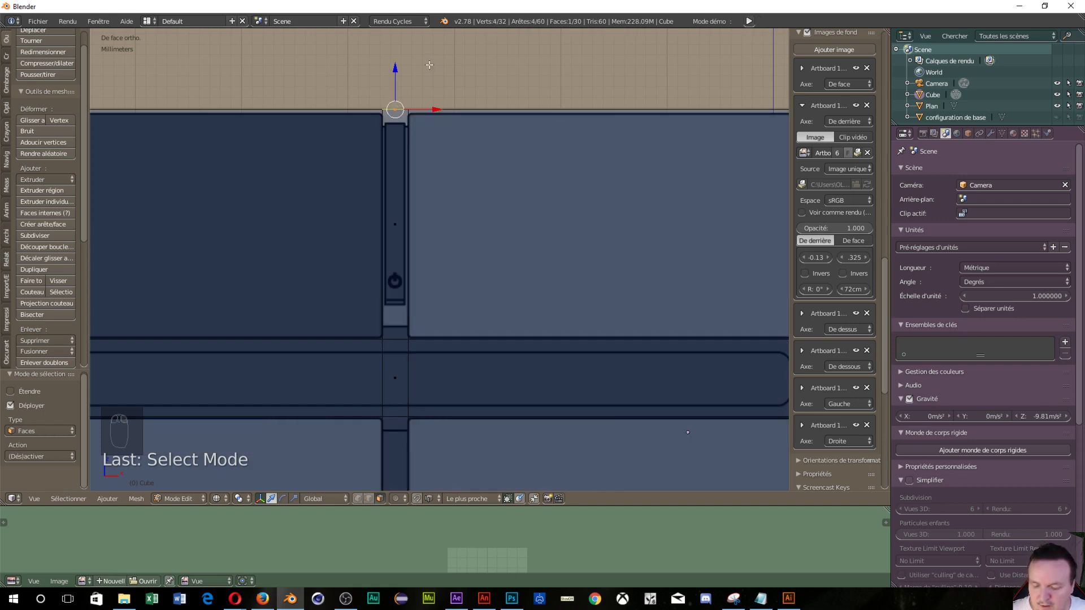
{"action": "key", "text": "e"}
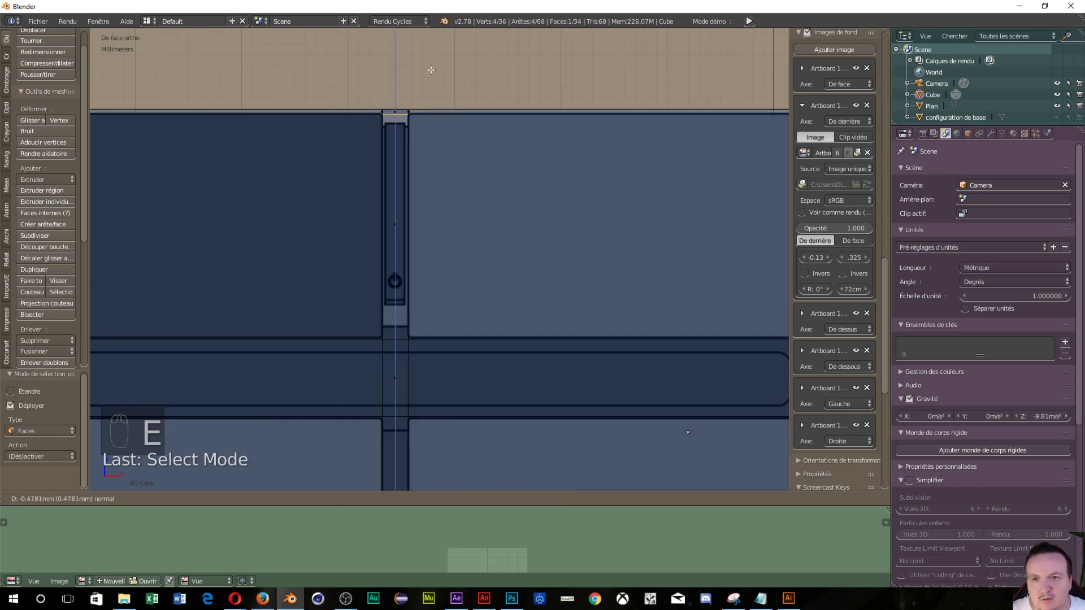
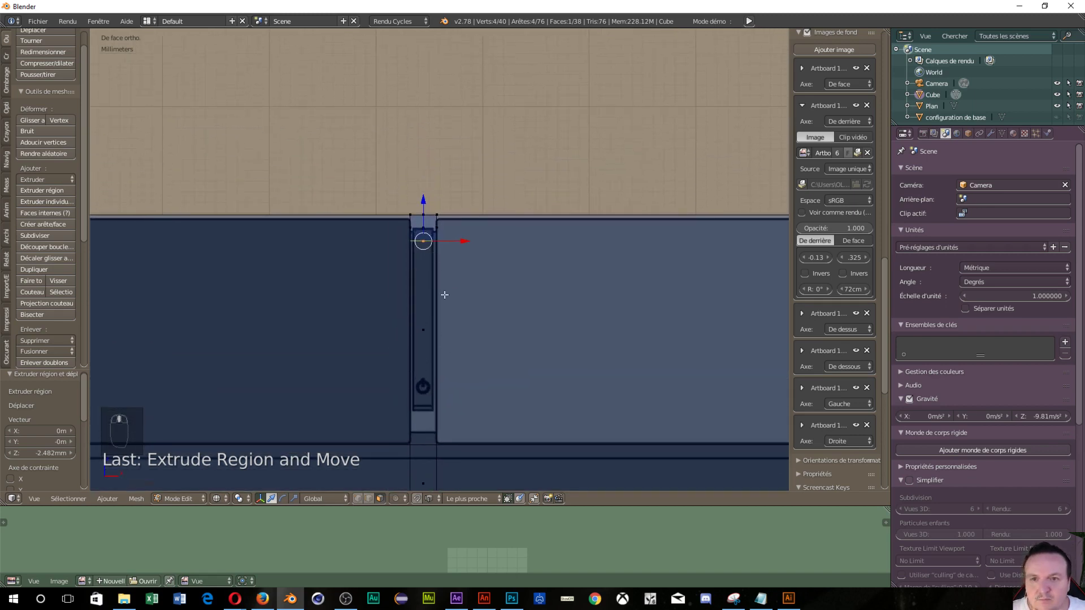
{"action": "left_click_drag", "start_coordinate": [442, 251], "coordinate": [406, 176]}
{"action": "left_click_drag", "start_coordinate": [407, 176], "coordinate": [404, 152]}
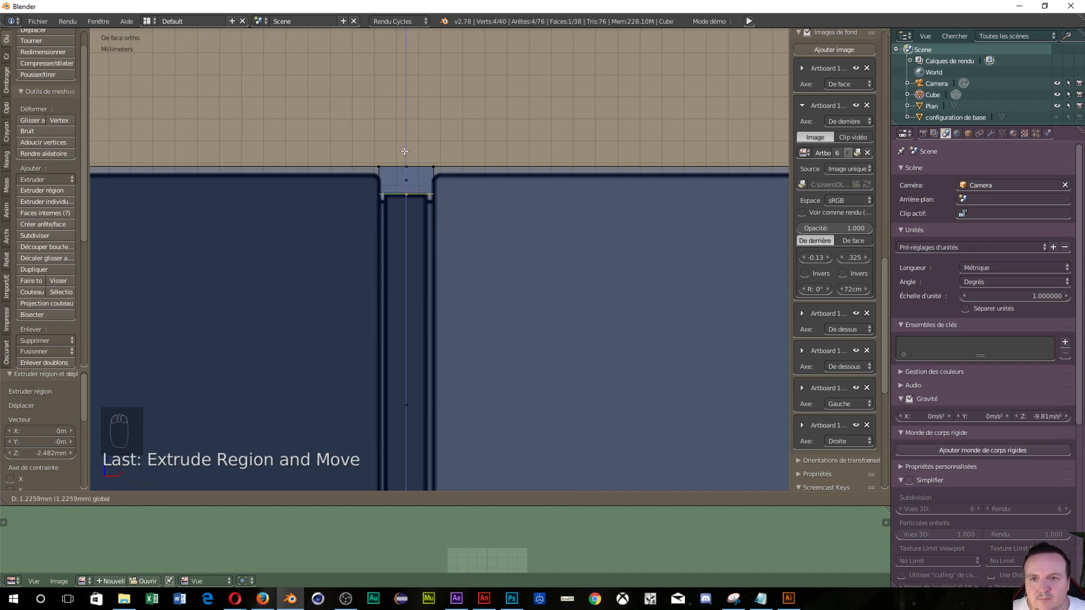
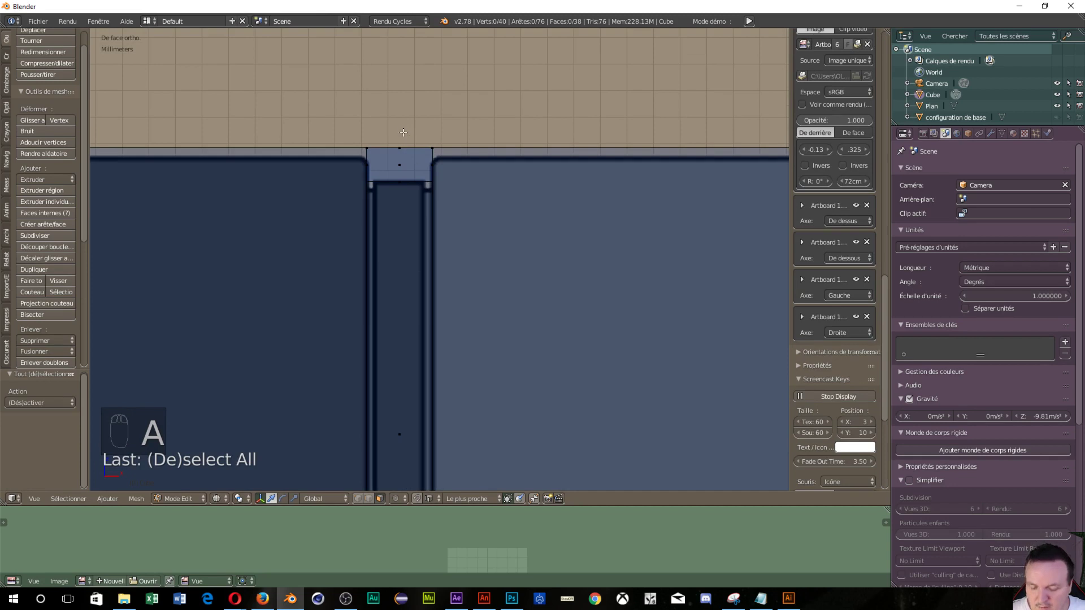
Step: Box-select and delete the faces capping the top end of the groove, then inspect it
{"action": "key", "text": "b"}
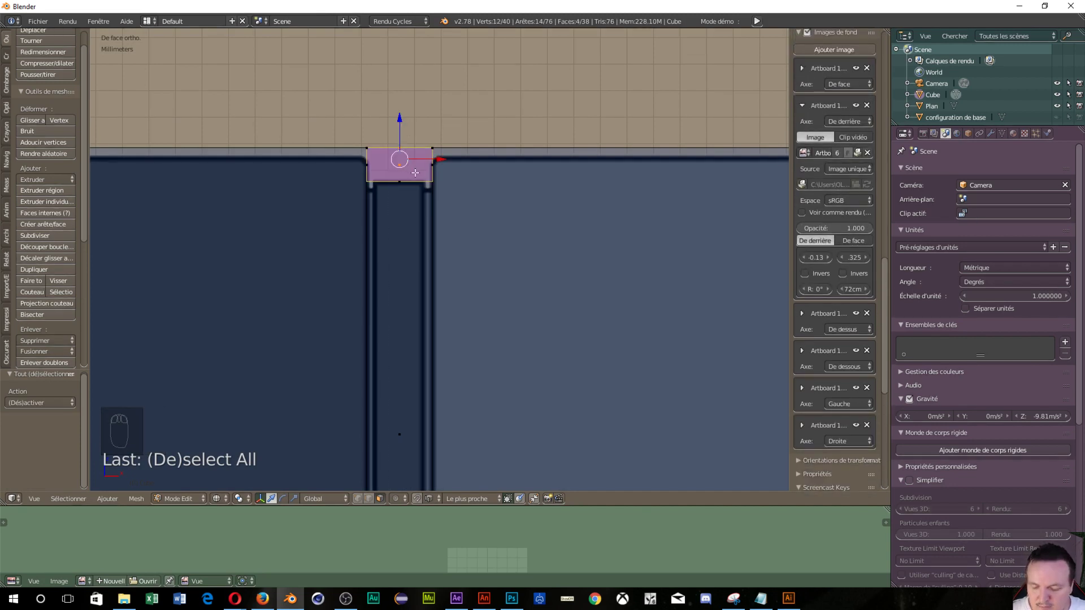
{"action": "key", "text": "x"}
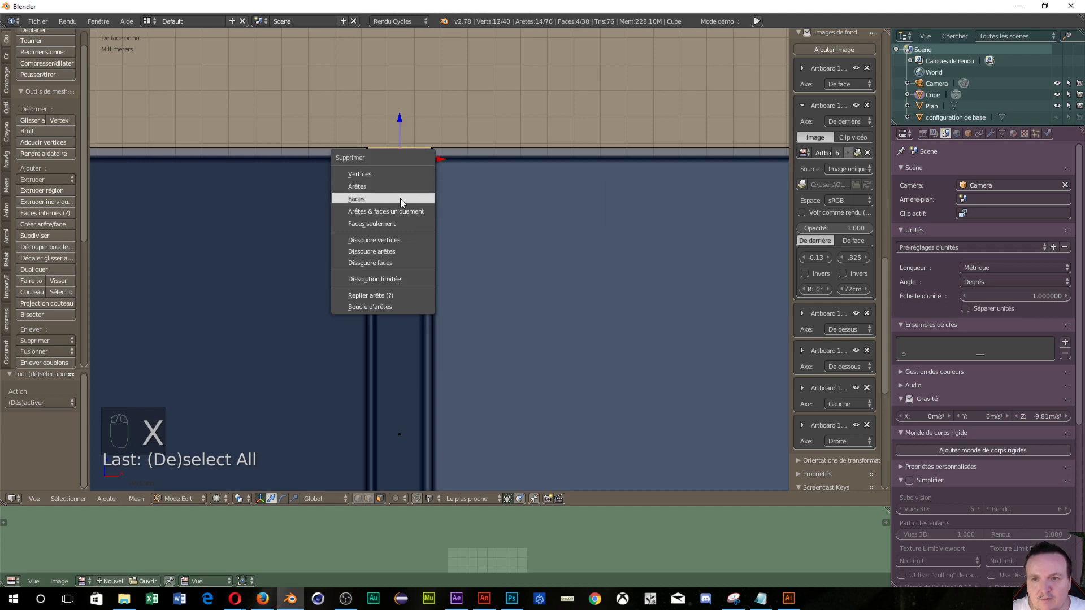
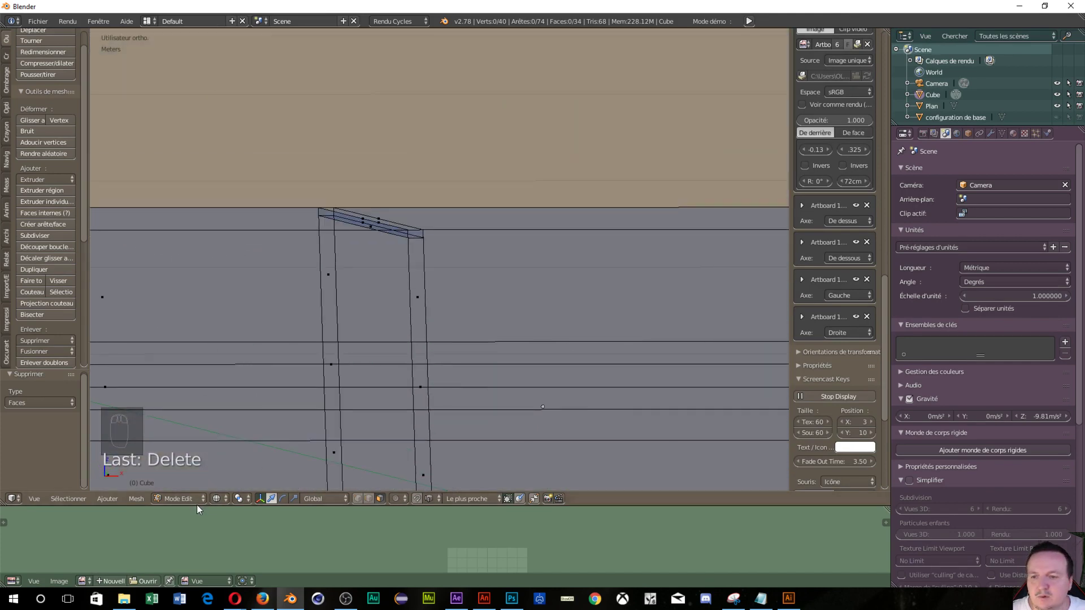
{"action": "left_click_drag", "start_coordinate": [221, 506], "coordinate": [237, 454]}
{"action": "left_click_drag", "start_coordinate": [306, 272], "coordinate": [288, 286]}
{"action": "left_click_drag", "start_coordinate": [410, 269], "coordinate": [740, 235]}
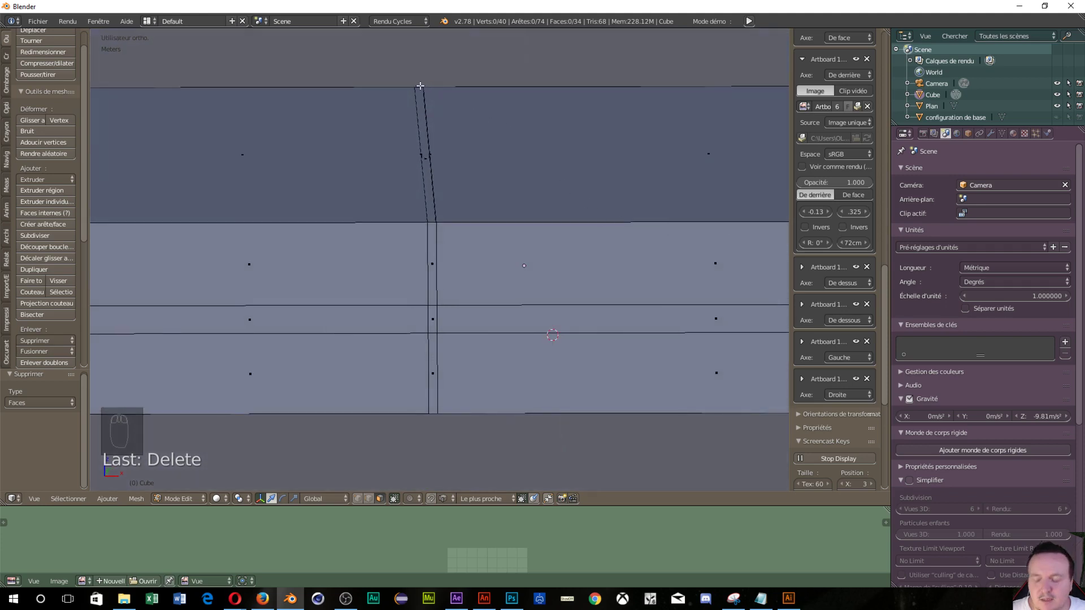
Step: In Edge select, delete the leftover edge at the groove's top end
{"action": "key", "text": "ctrl+t"}
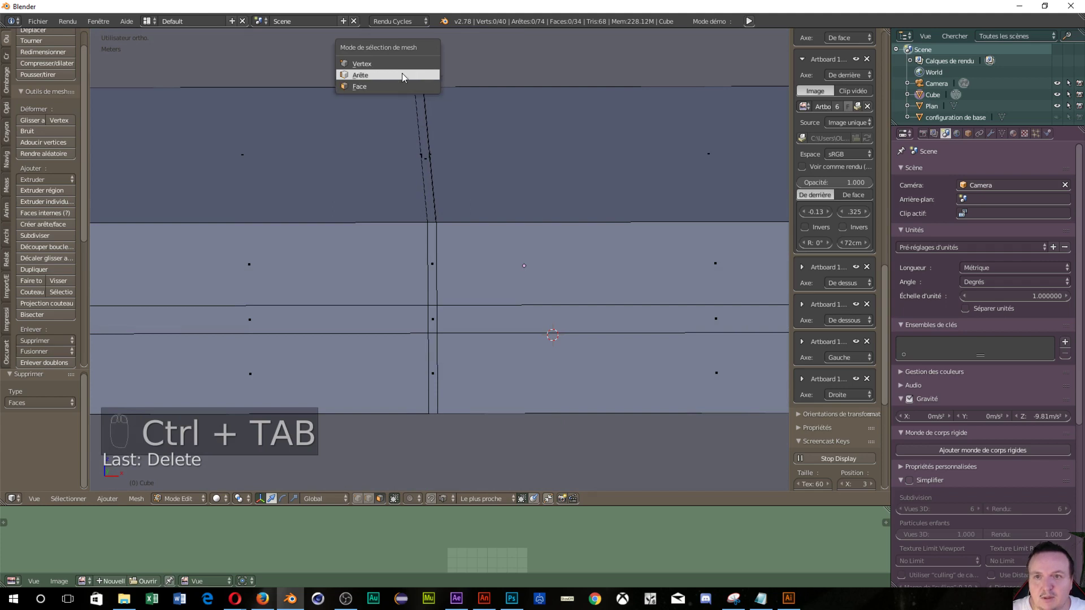
{"action": "left_click_drag", "start_coordinate": [417, 84], "coordinate": [505, 124]}
{"action": "key", "text": "x"}
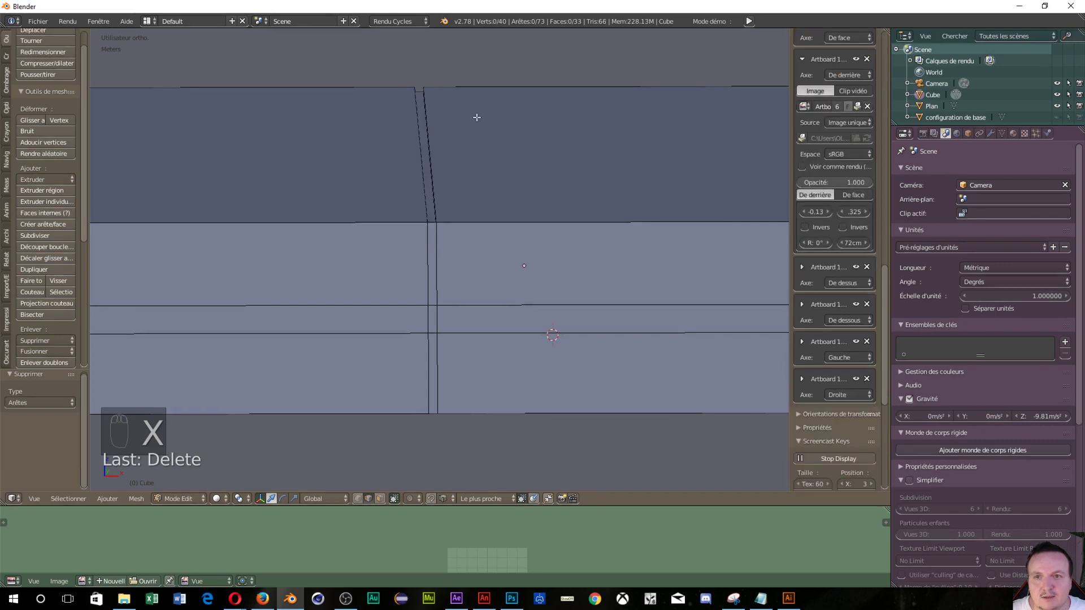
{"action": "left_click_drag", "start_coordinate": [352, 166], "coordinate": [334, 335]}
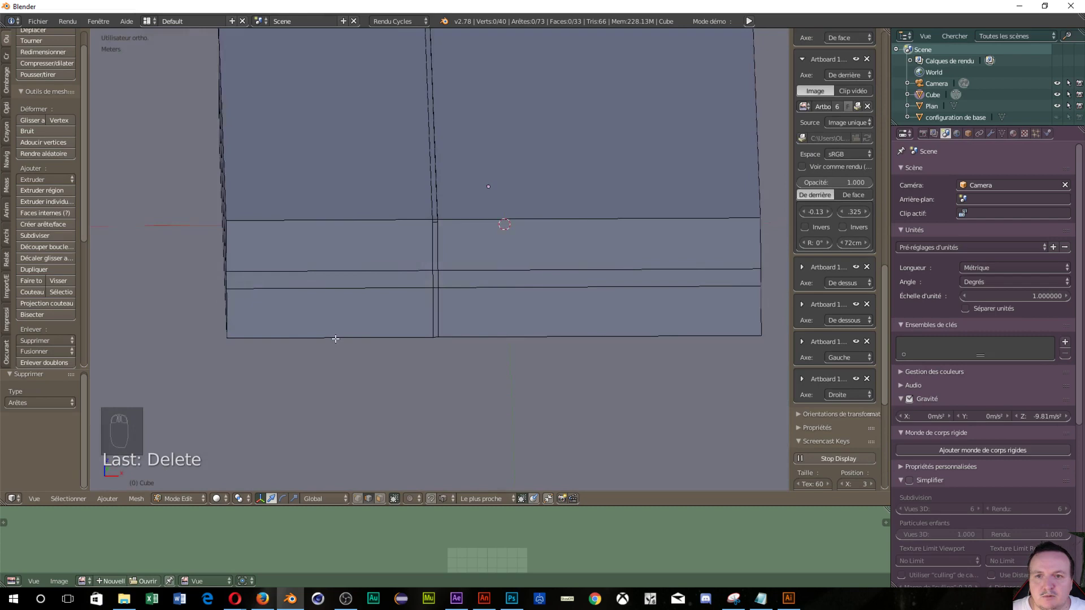
Step: Delete another stray edge where the groove meets the top
{"action": "middle_click", "coordinate": [348, 344]}
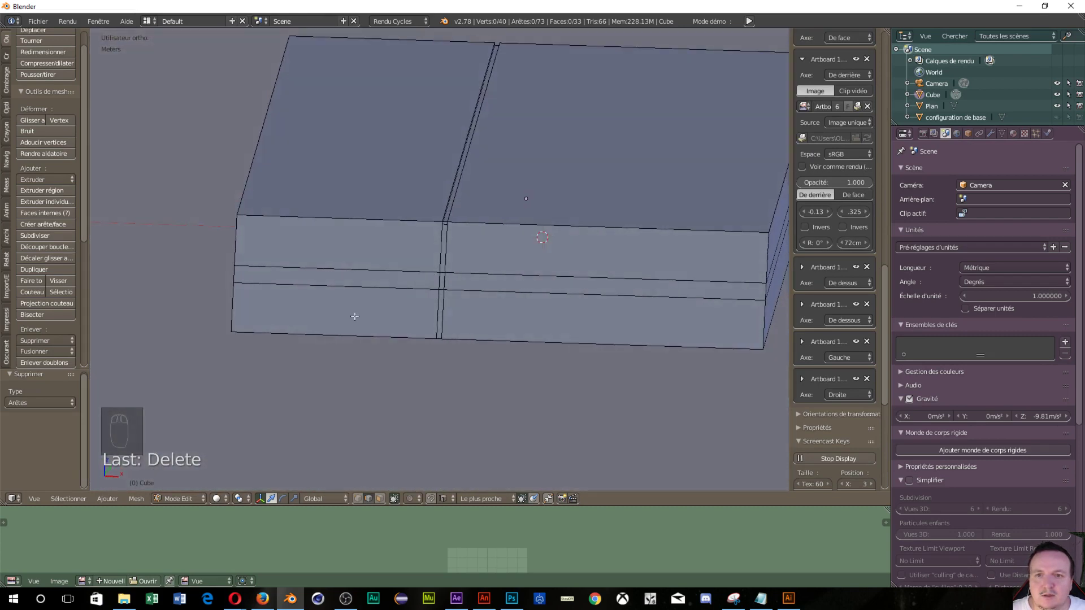
{"action": "left_click_drag", "start_coordinate": [464, 292], "coordinate": [459, 123]}
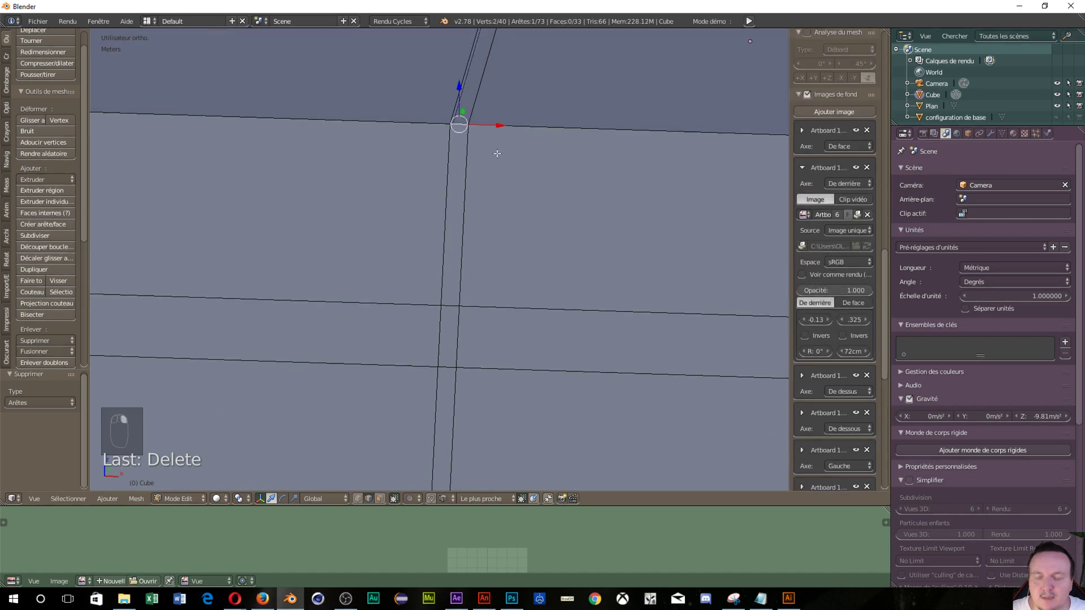
{"action": "key", "text": "x"}
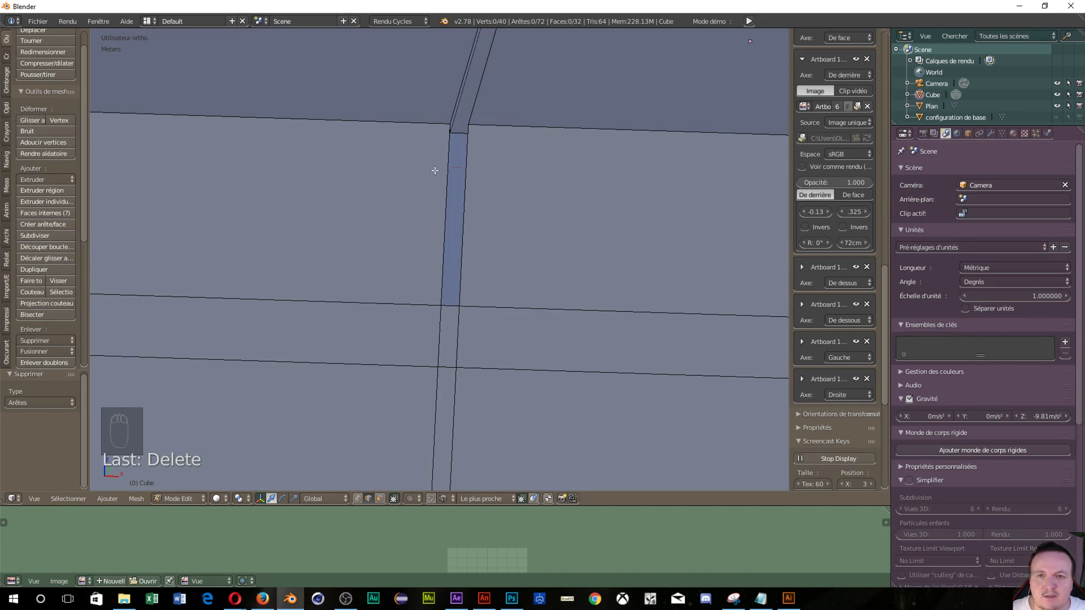
Step: Orbit around the console body to check the seam is clean
{"action": "middle_click", "coordinate": [367, 194]}
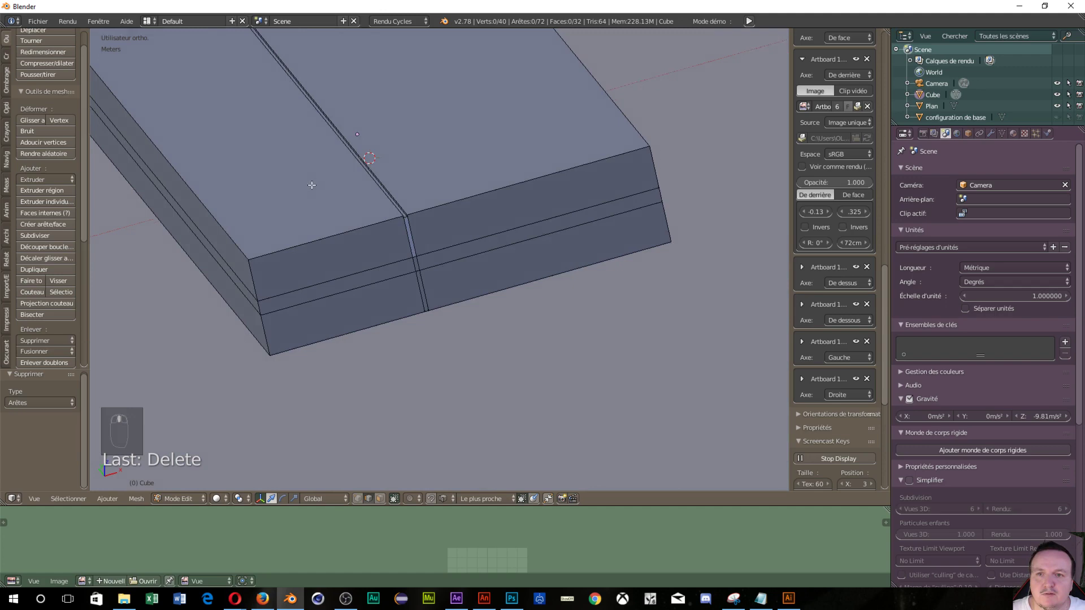
{"action": "middle_click", "coordinate": [412, 182]}
{"action": "middle_click", "coordinate": [491, 118]}
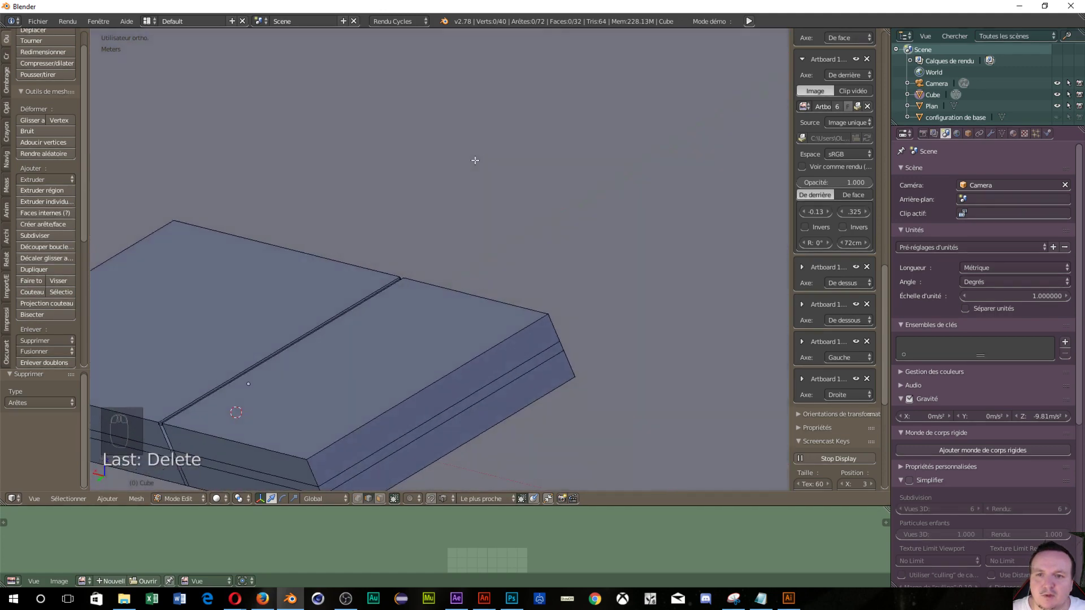
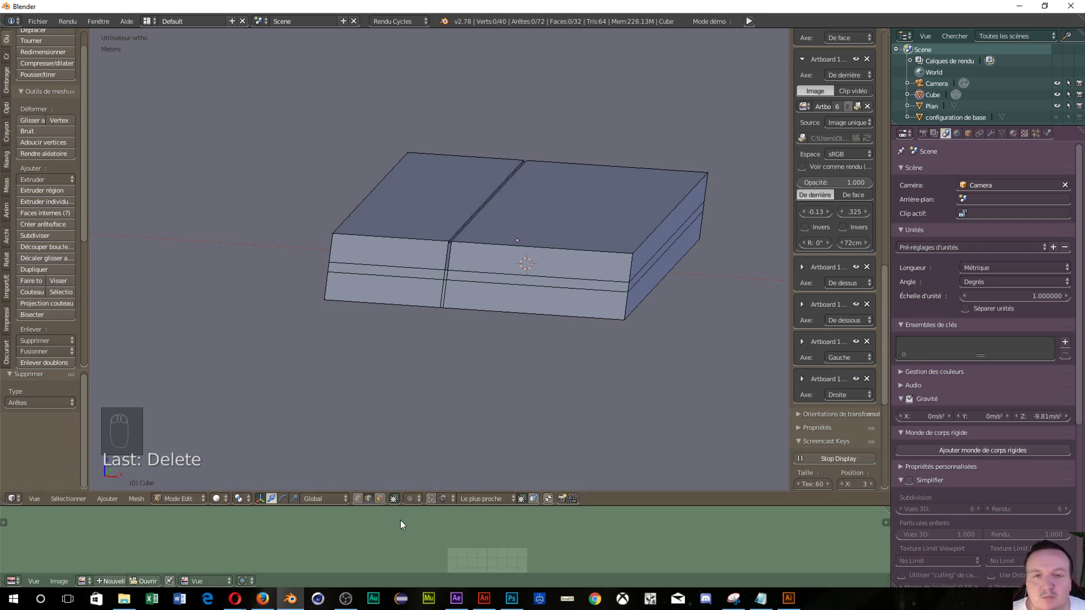
{"action": "left_click_drag", "start_coordinate": [416, 271], "coordinate": [404, 256]}
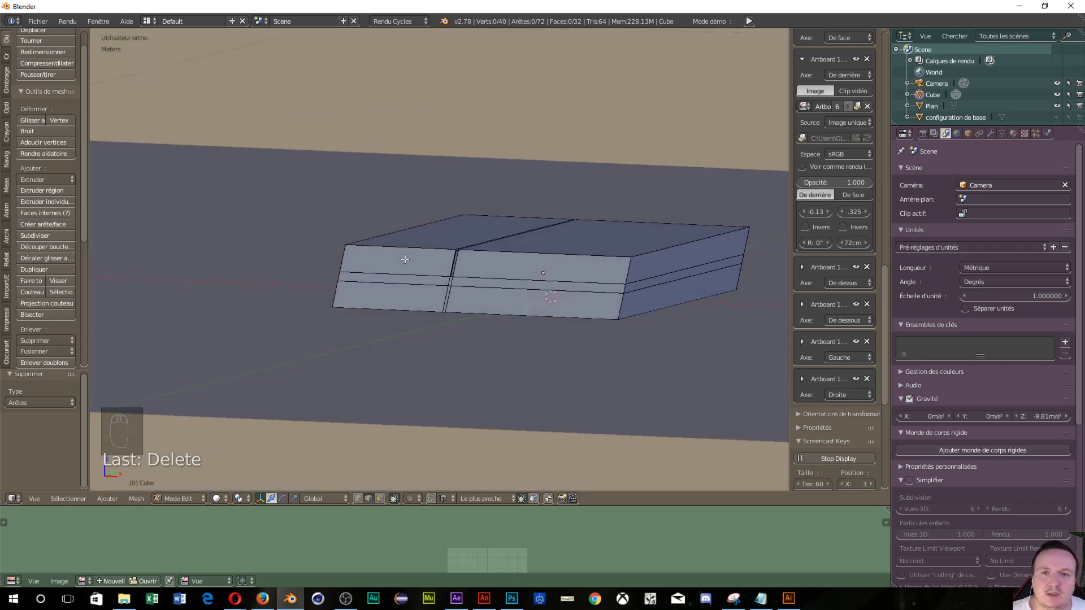
{"action": "left_click_drag", "start_coordinate": [427, 293], "coordinate": [457, 304]}
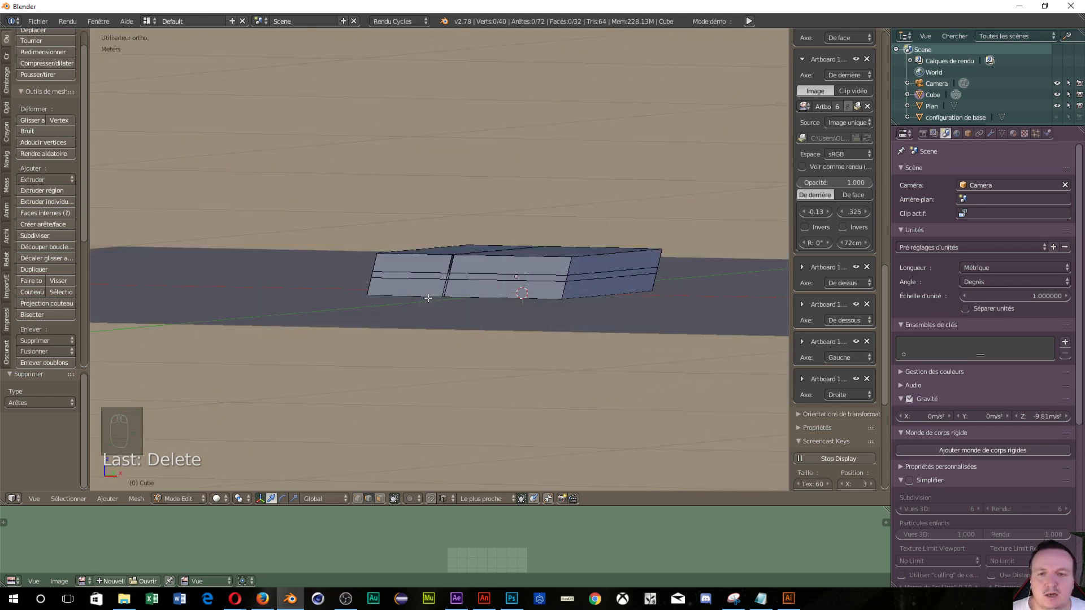